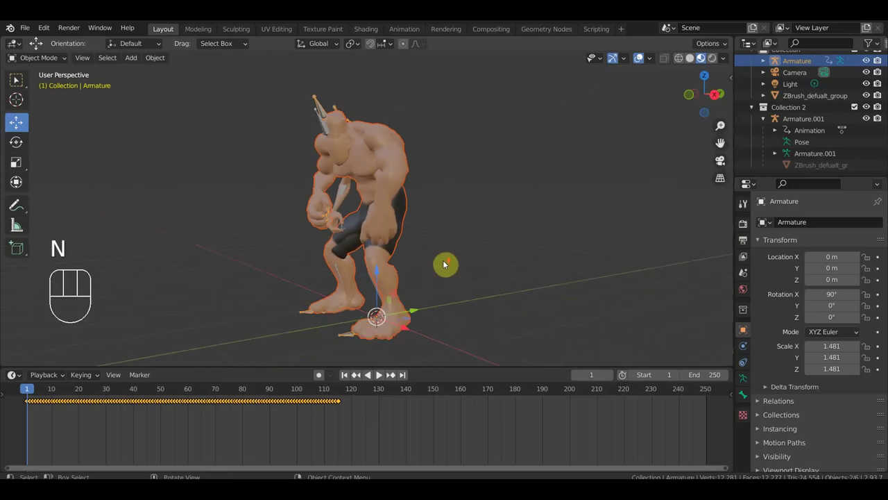
- Zoom in on the character and set the scene's End frame to 115
drag(471, 264, 509, 265)
drag(494, 267, 476, 267)
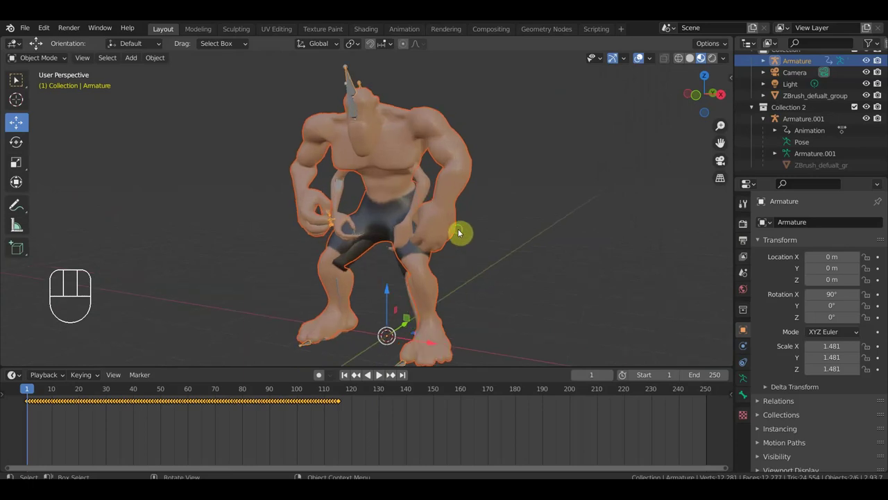
middle_click(458, 233)
drag(464, 229, 431, 308)
click(344, 389)
click(344, 390)
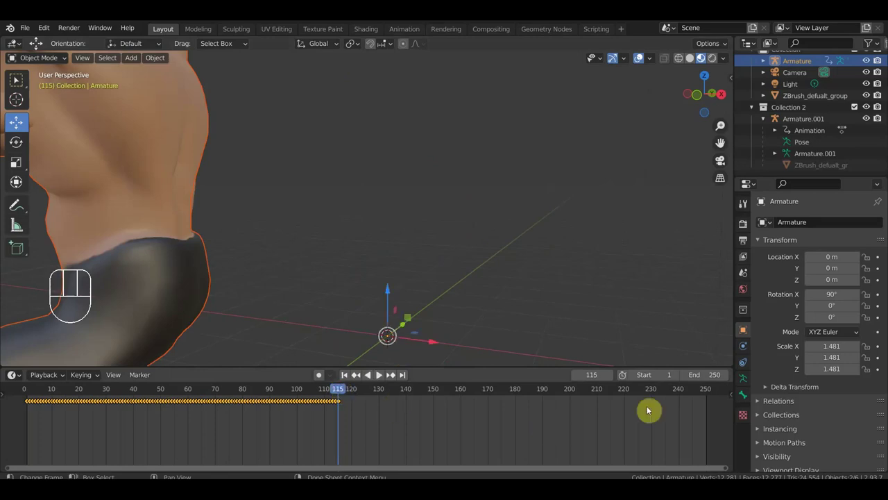
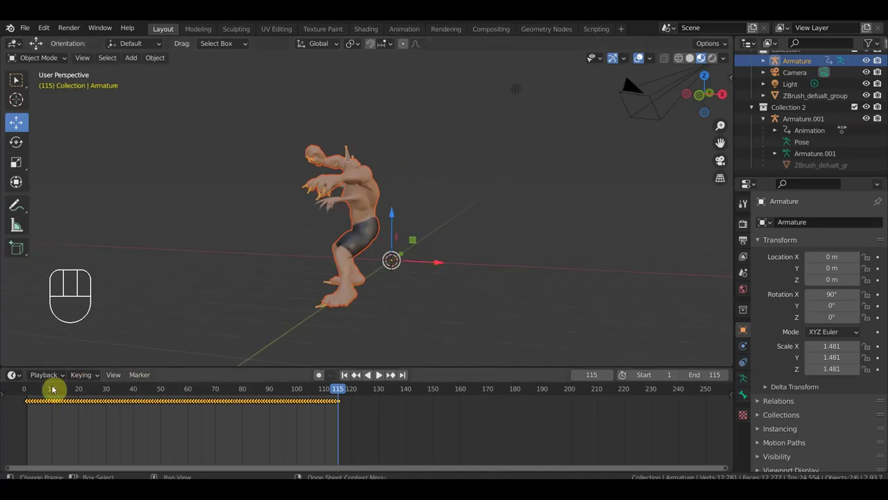
click(29, 394)
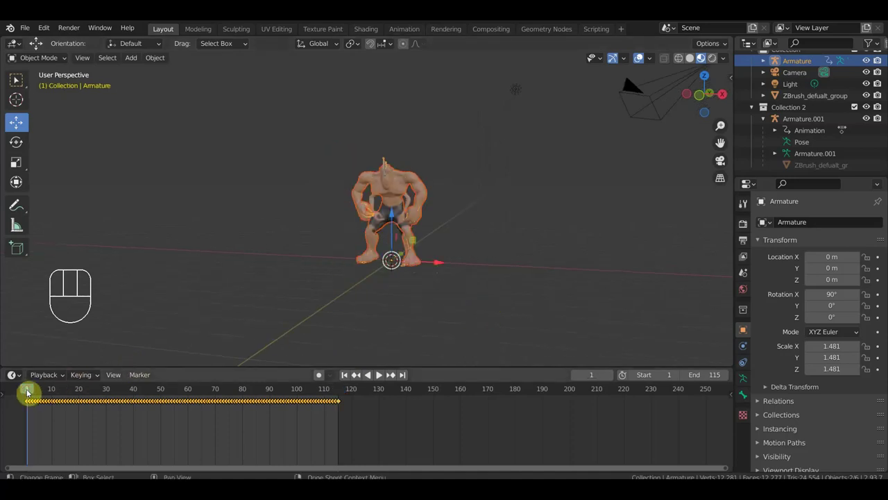
key(space)
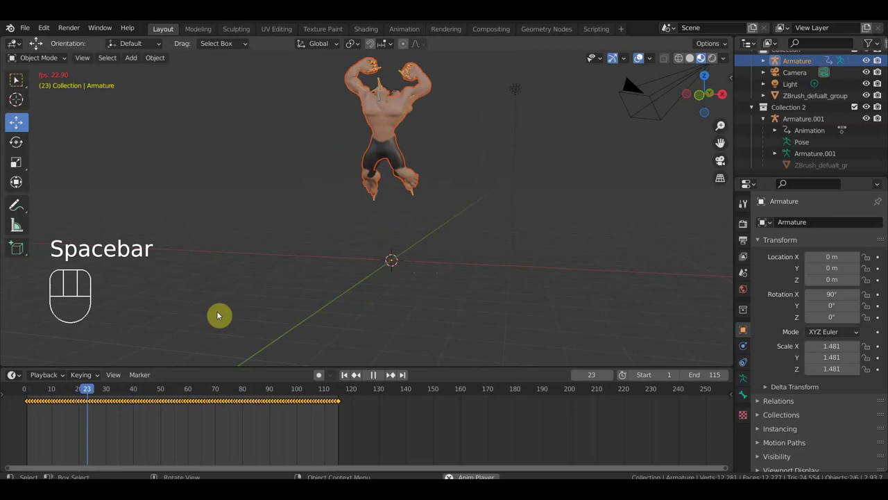
key(space)
click(30, 398)
click(28, 395)
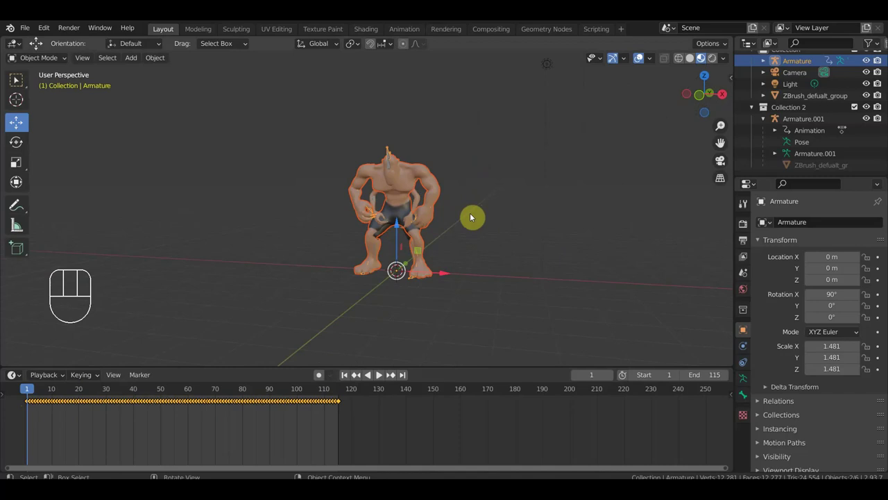
middle_click(433, 229)
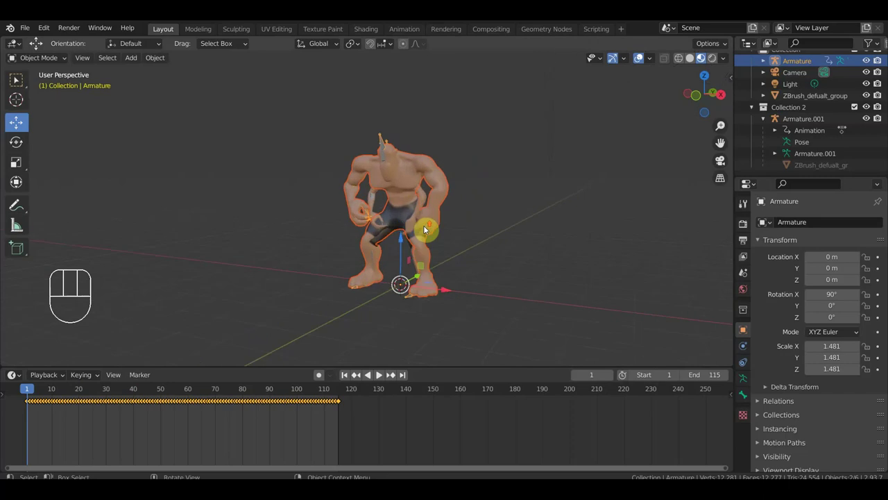
drag(435, 229, 447, 229)
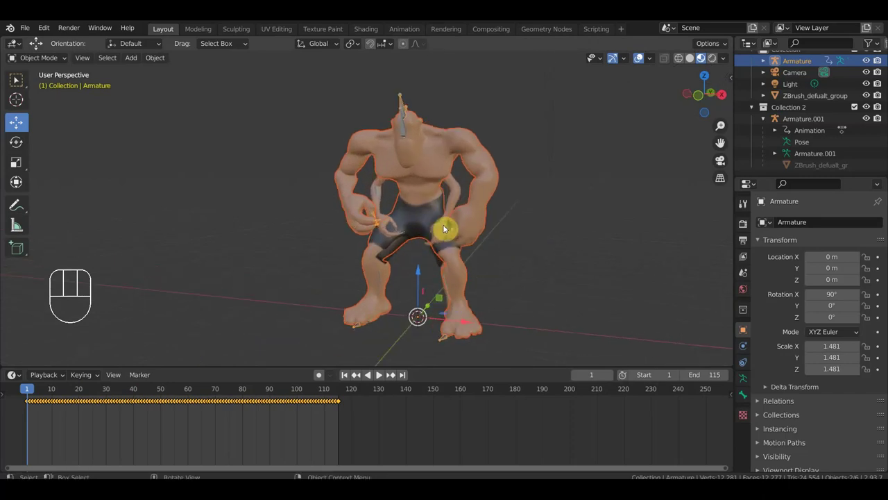
- Select the character's body mesh and orbit to a side view of it
click(444, 197)
drag(420, 183, 406, 182)
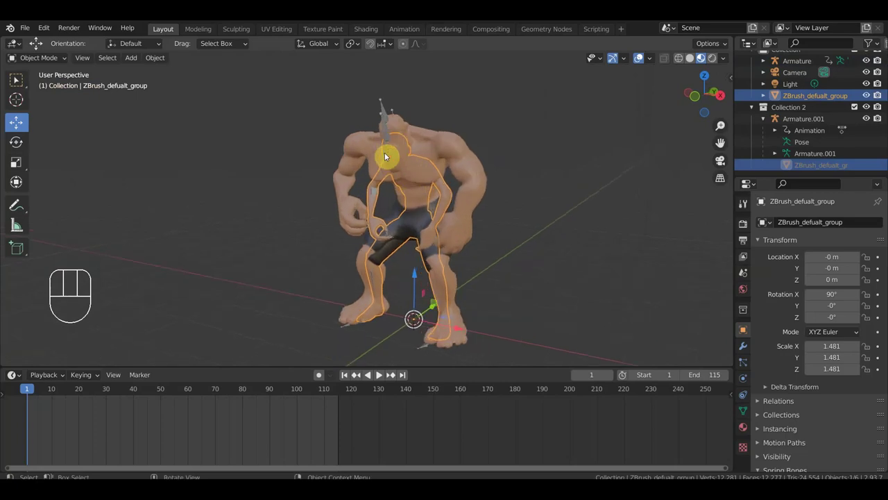
middle_click(389, 144)
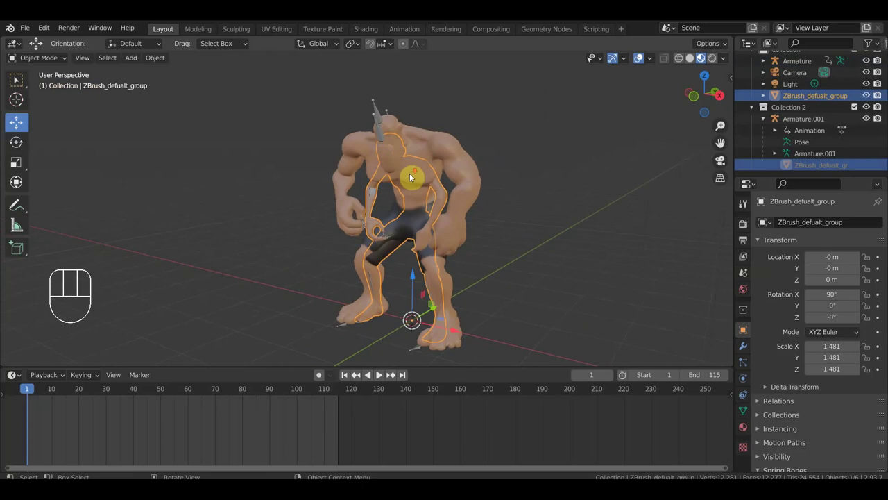
drag(425, 189, 426, 184)
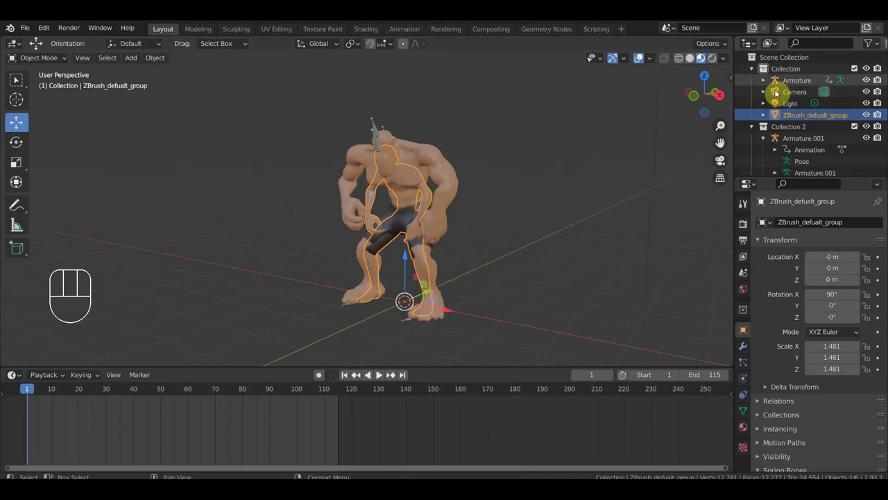
- Collapse Collection, expand Collection 2 to the Armature.001 rig and mesh, and show wireframe shading
click(753, 73)
click(753, 83)
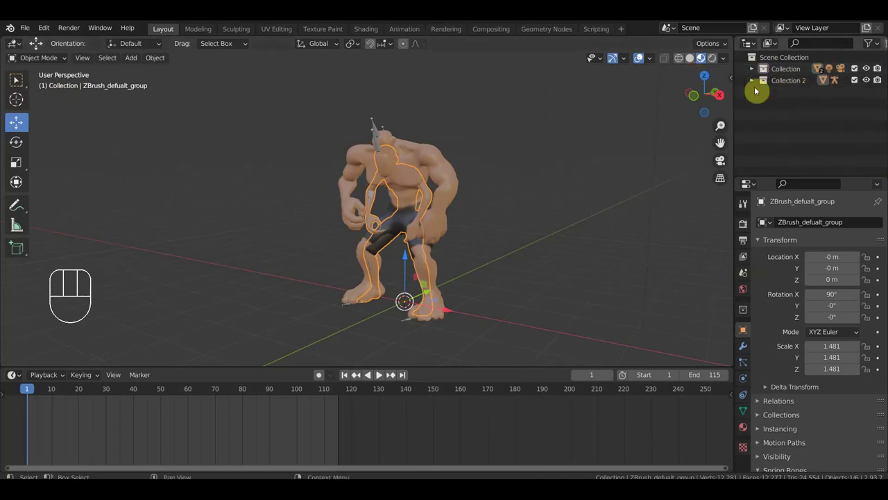
click(752, 85)
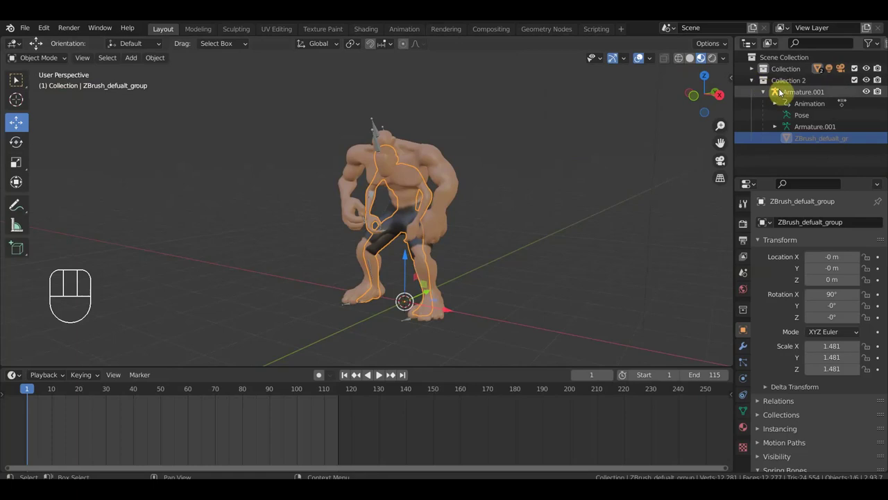
click(817, 97)
click(818, 129)
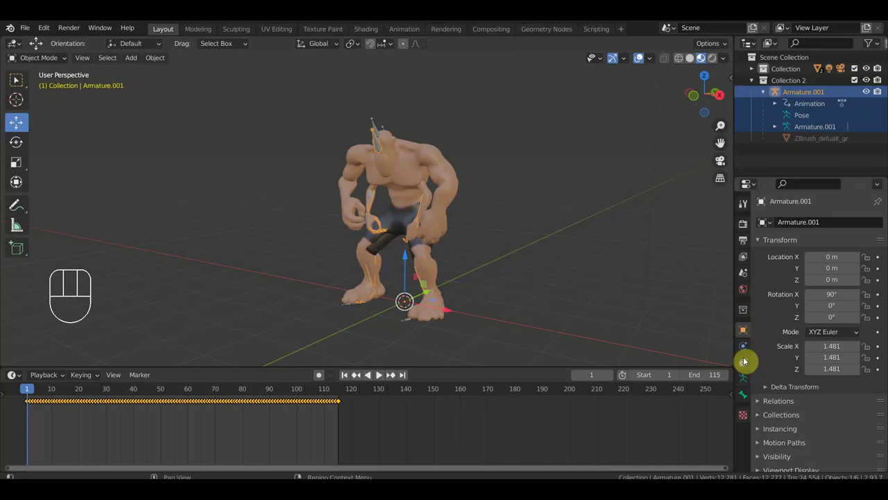
click(432, 193)
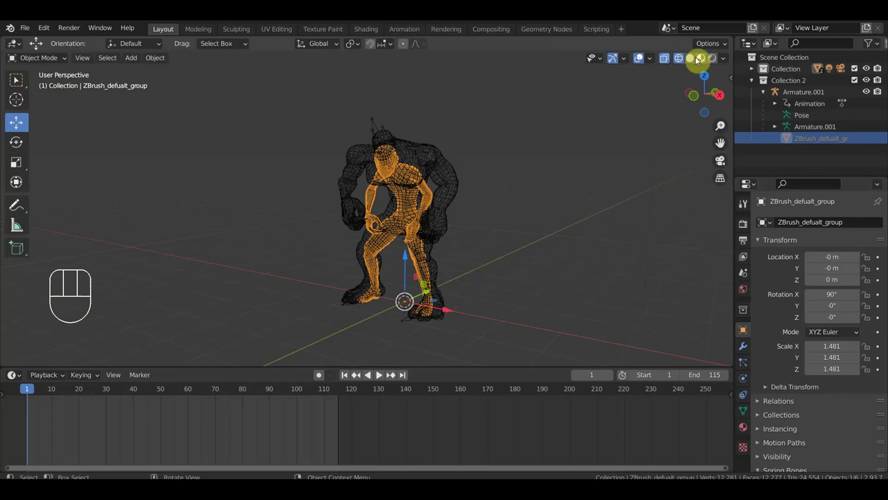
- In solid shading, add a Shrinkwrap modifier to the mesh with Group58638 picked as its Target
click(704, 63)
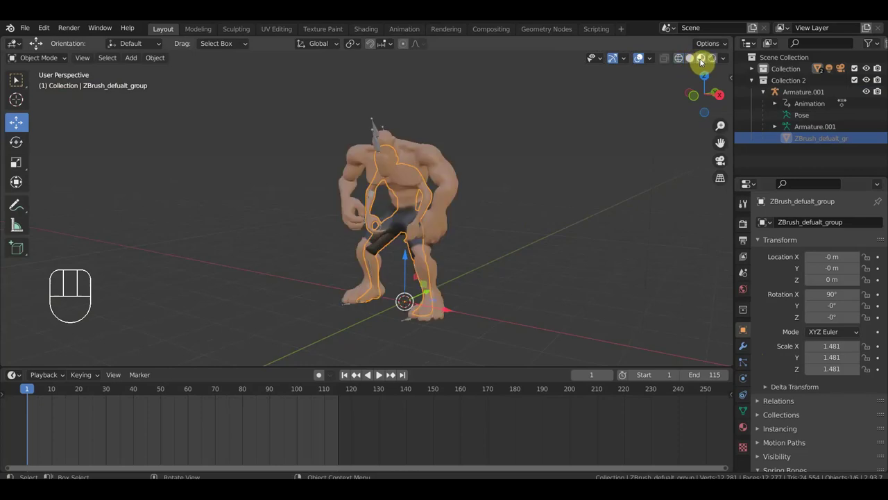
click(745, 350)
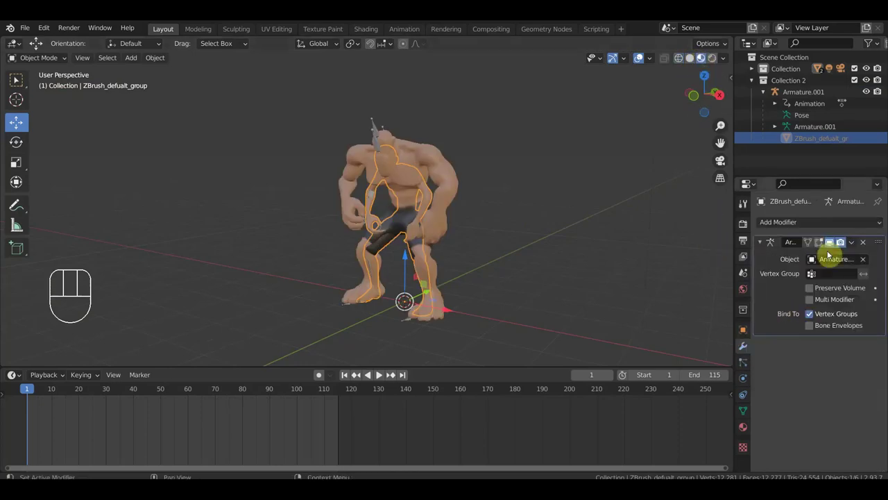
drag(823, 224, 754, 356)
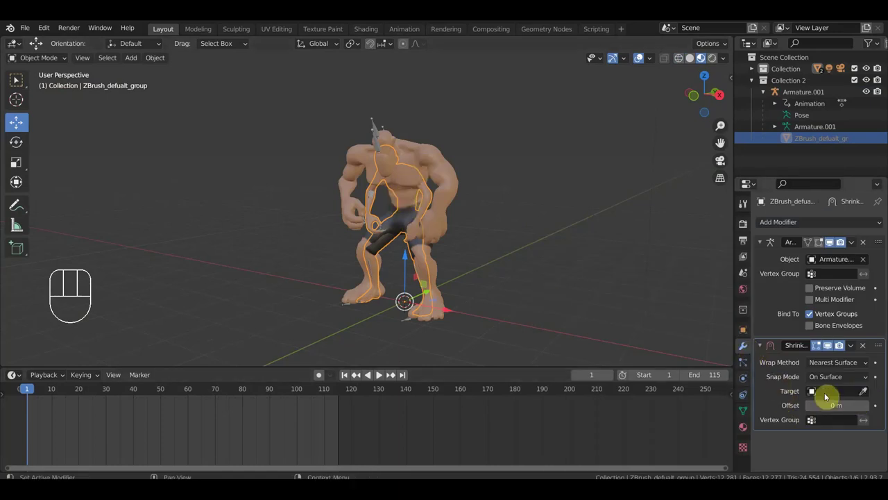
click(866, 393)
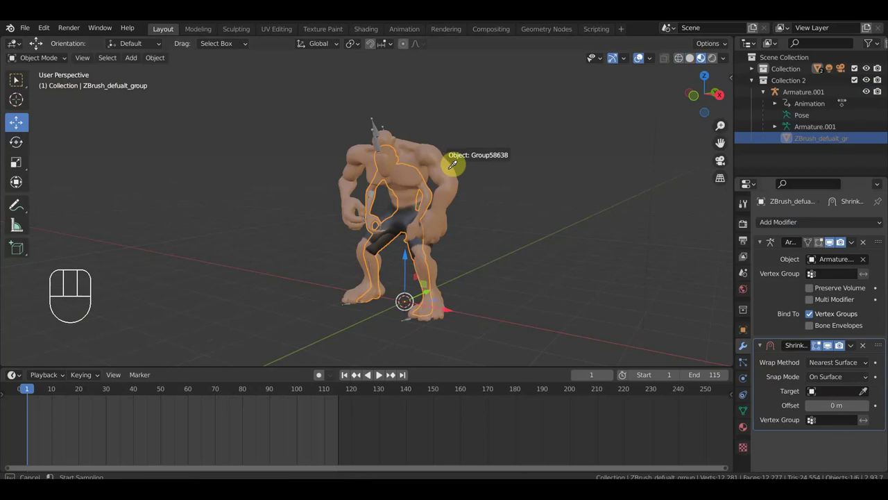
drag(523, 242, 544, 240)
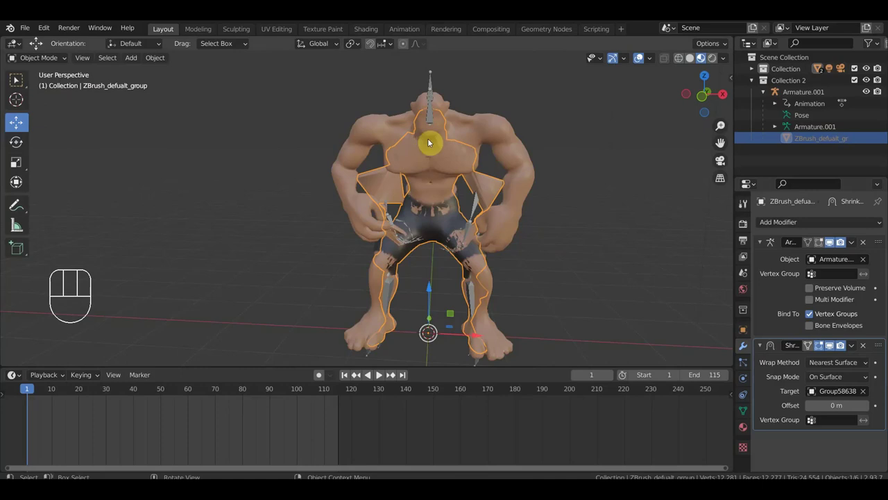
drag(446, 218, 426, 215)
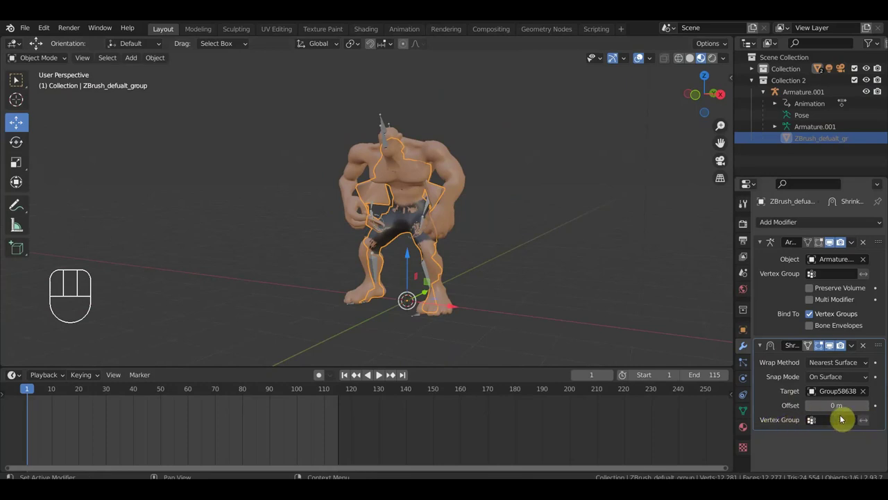
- Set the Shrinkwrap to Project wrap method with Inside snap mode and adjust its Limit distance
drag(849, 365, 812, 391)
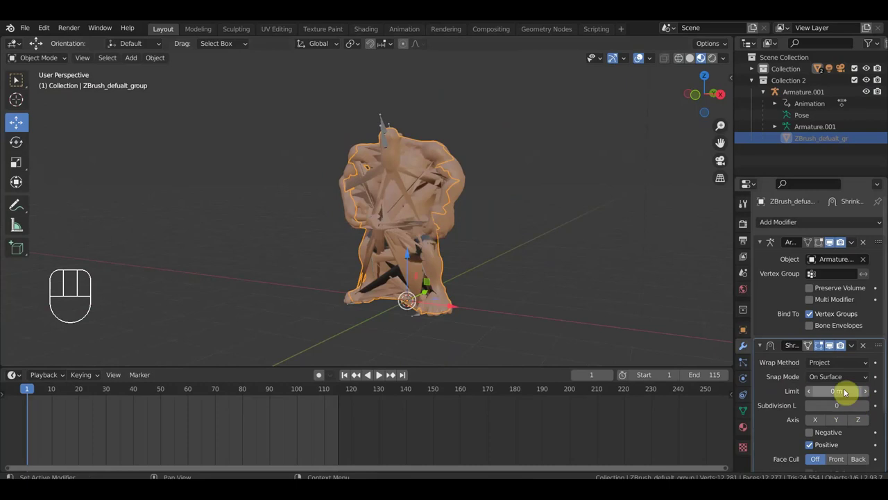
drag(831, 382, 833, 443)
drag(850, 381, 837, 430)
drag(846, 381, 827, 409)
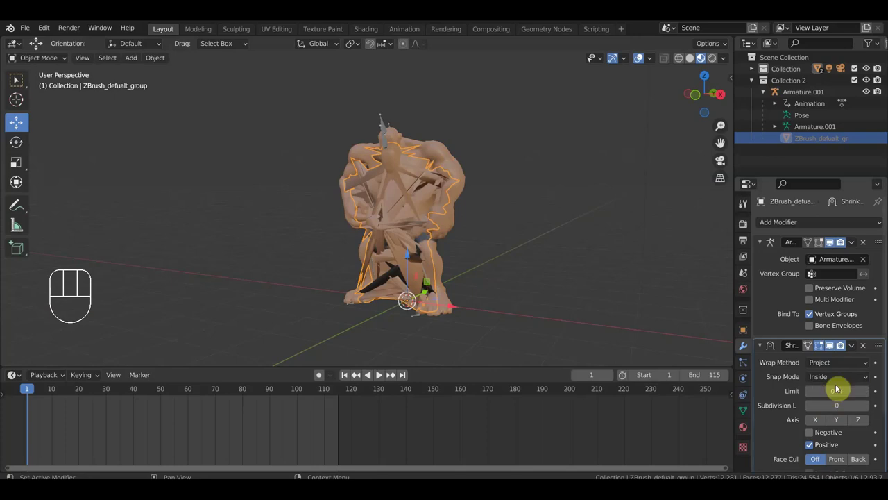
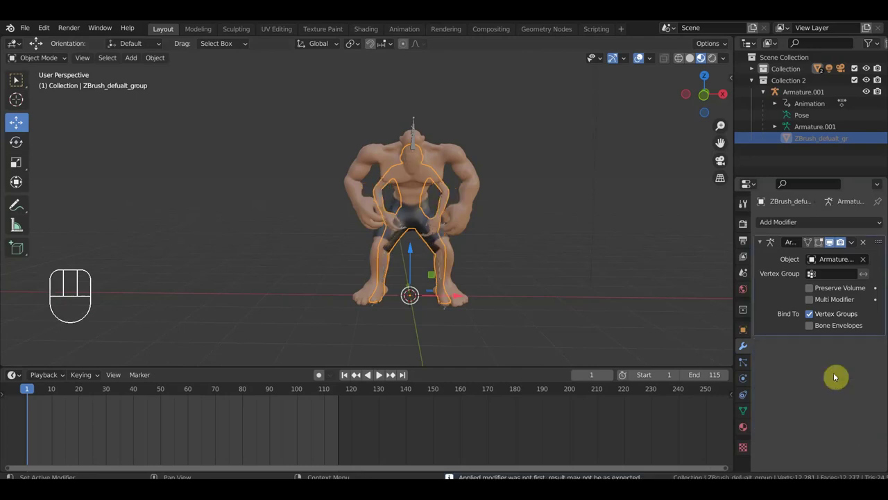
- Pan the viewport to frame the reshaped character body
middle_click(589, 318)
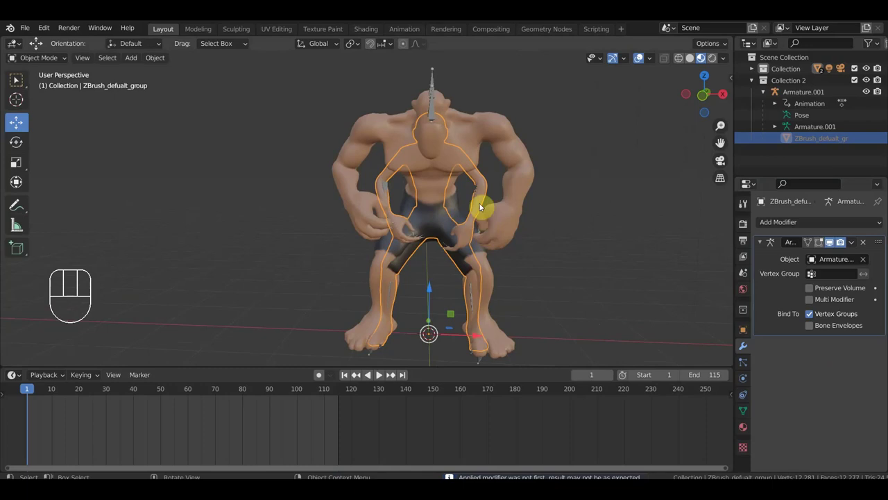
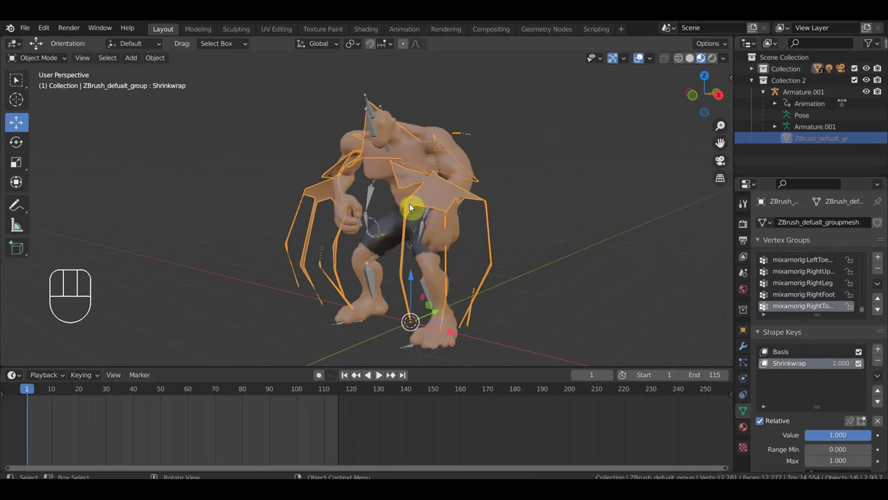
- Inspect Group58638, undo twice, and lower the Shrinkwrap shape key Value back to 0.000
click(456, 151)
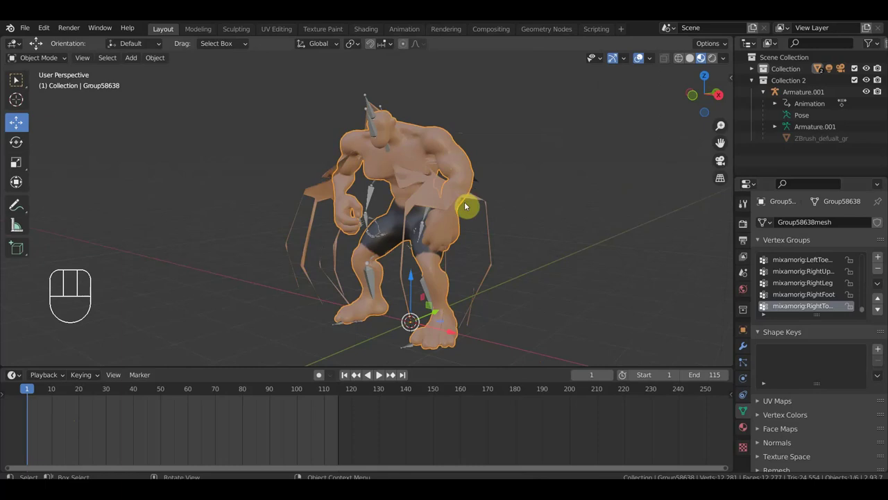
drag(482, 238, 496, 241)
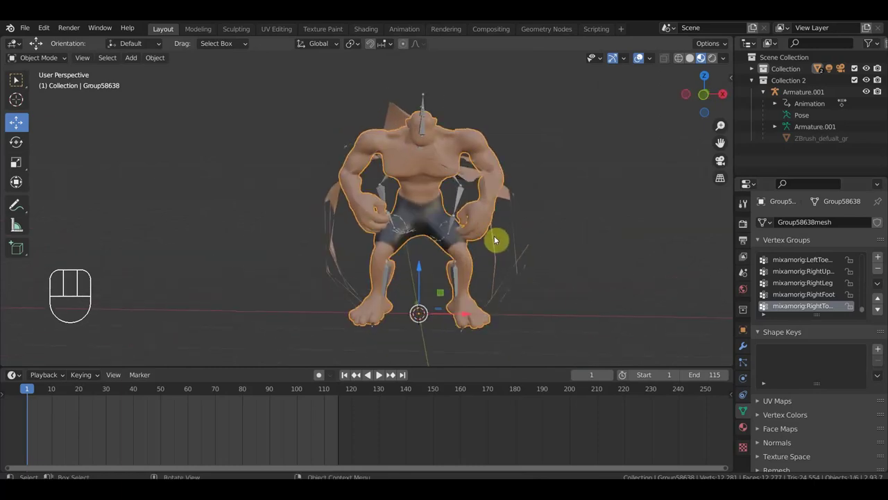
key(ctrl+z)
key(ctrl+z)
drag(496, 236, 476, 235)
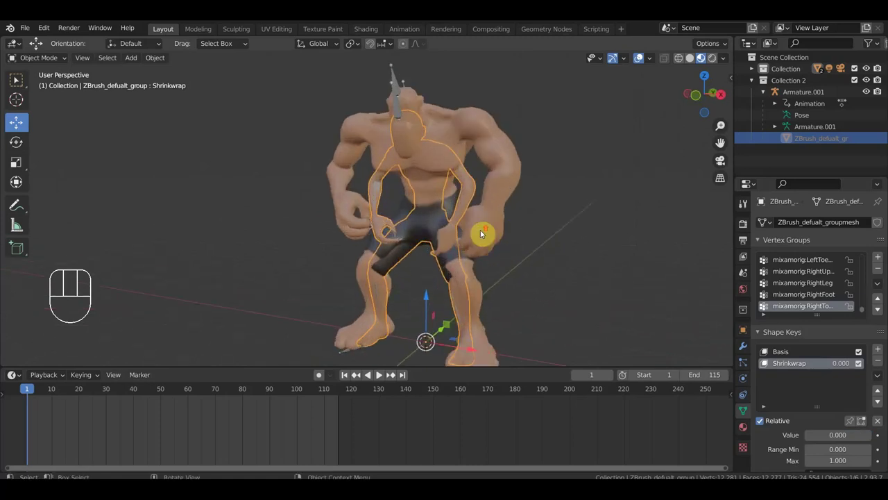
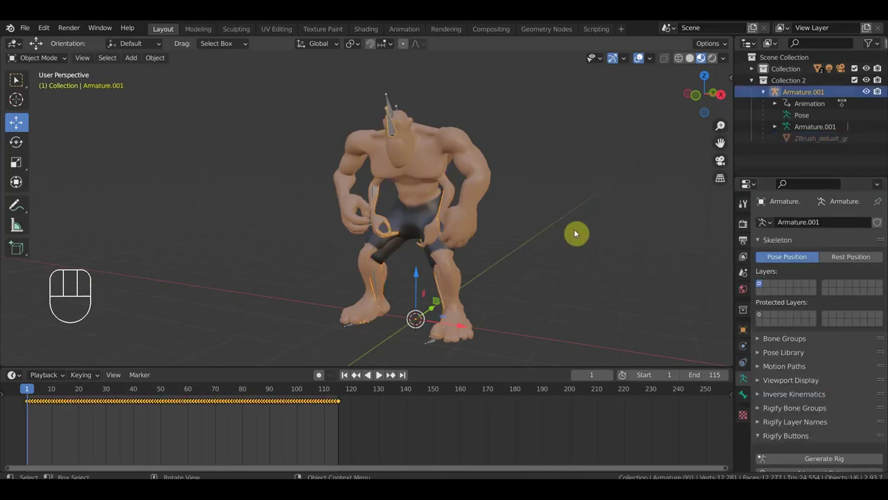
- Undo the shrinkwrap experiments, returning the ZBrush mesh to its unmodified state
key(ctrl+z)
key(ctrl+z)
key(ctrl+z)
key(ctrl+z)
key(ctrl+z)
key(ctrl+z)
key(ctrl+z)
key(ctrl+z)
key(ctrl+z)
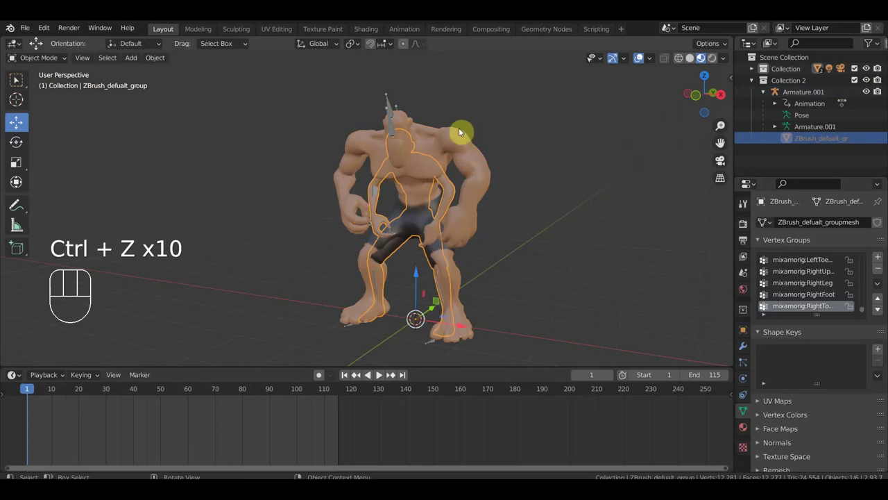
- Add the Armature.001 rig to the mesh's selection so its baked keys show
click(410, 158)
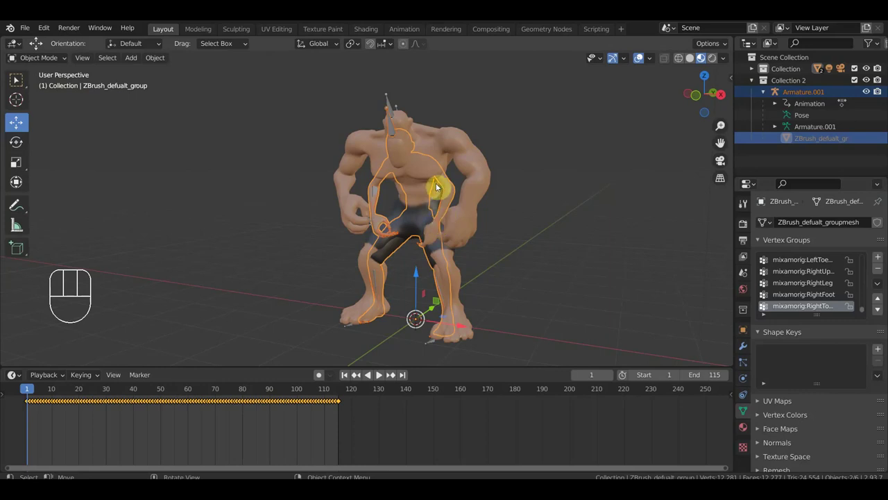
drag(459, 152, 467, 153)
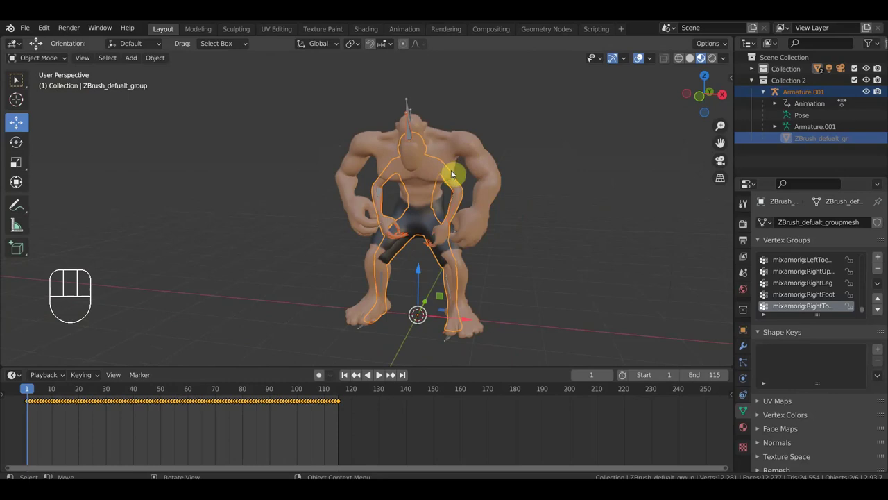
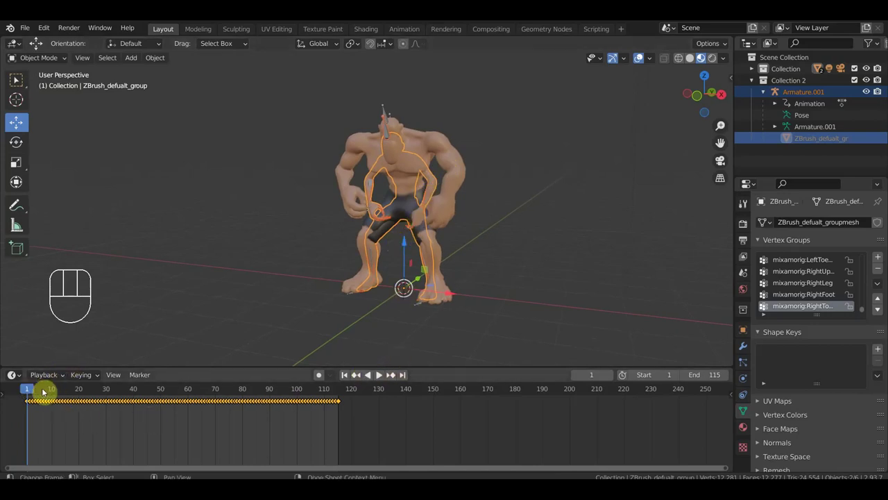
- Scrub to frame 35 to preview the jump, then return the timeline to frame 0
drag(45, 389, 123, 389)
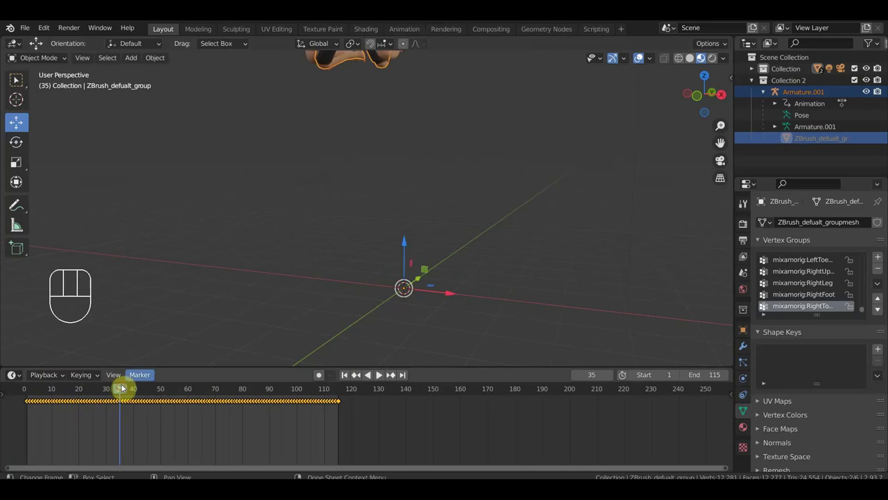
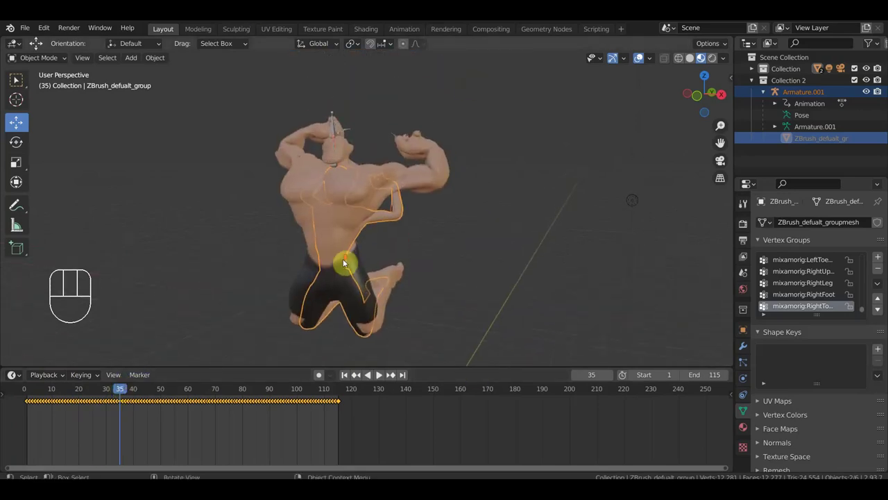
drag(470, 269, 442, 216)
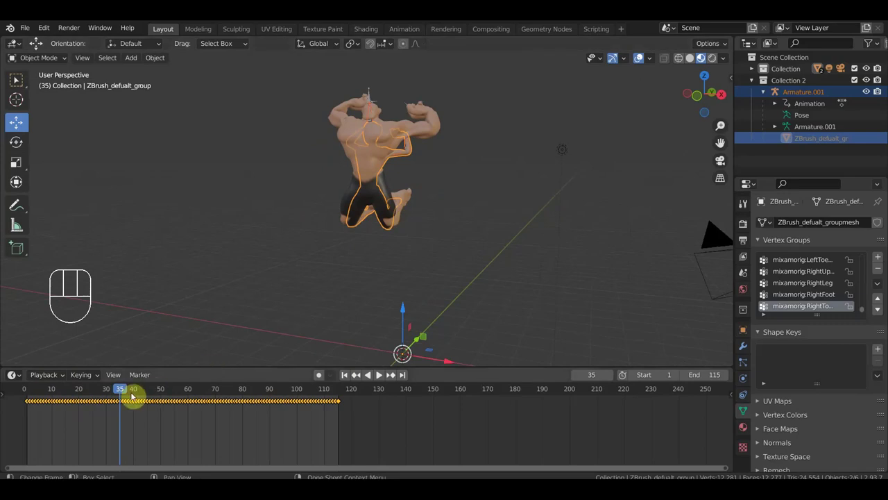
drag(84, 393, 26, 384)
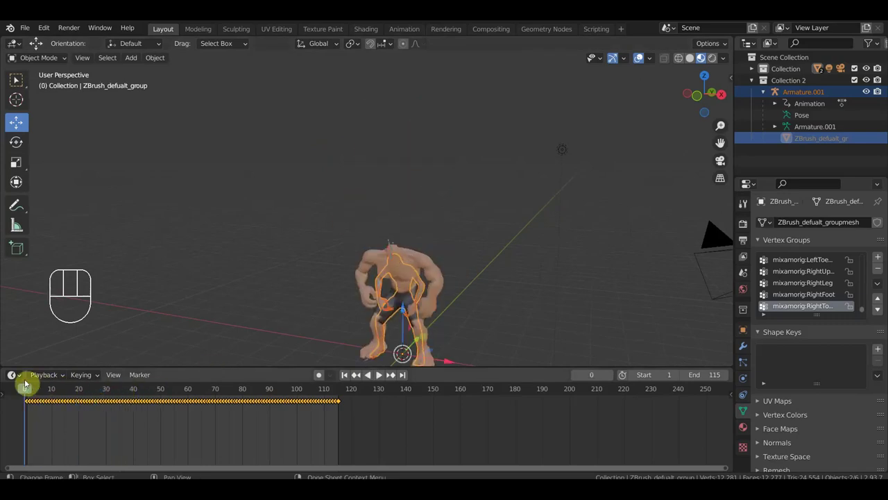
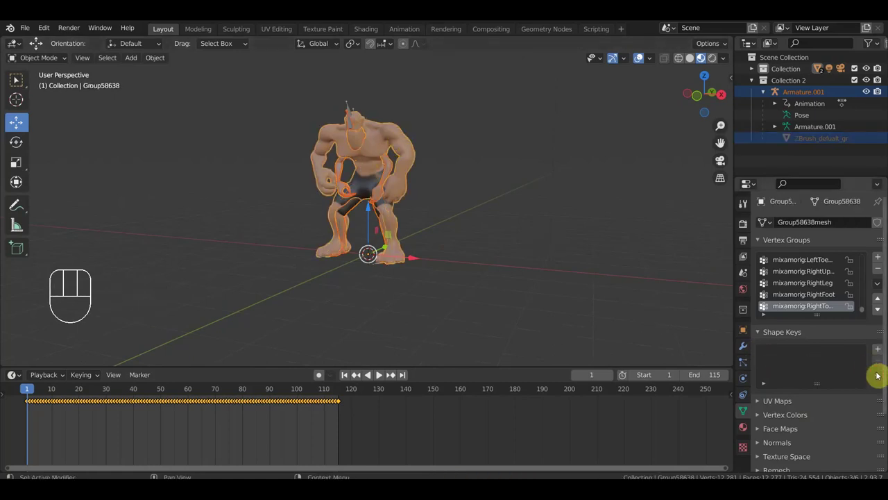
drag(879, 380, 821, 321)
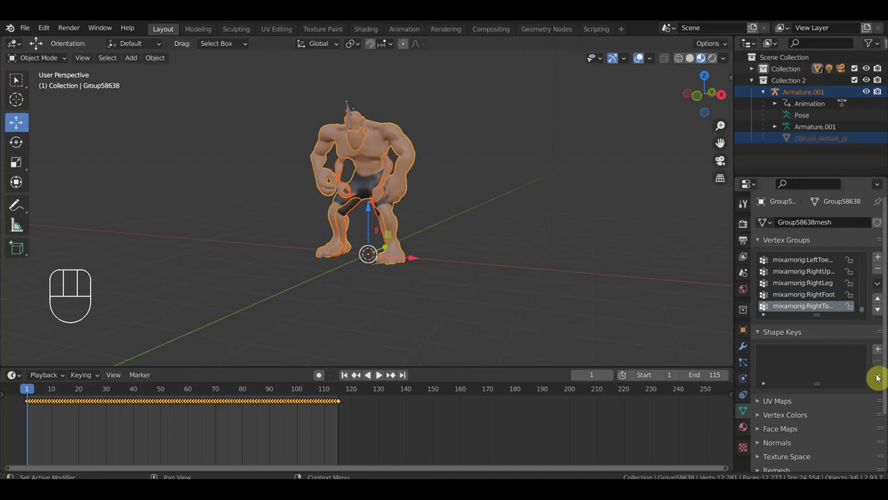
click(884, 355)
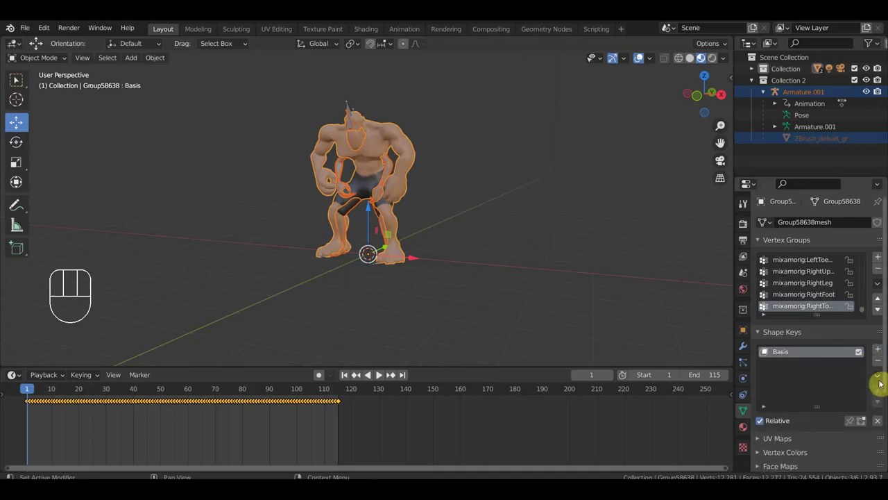
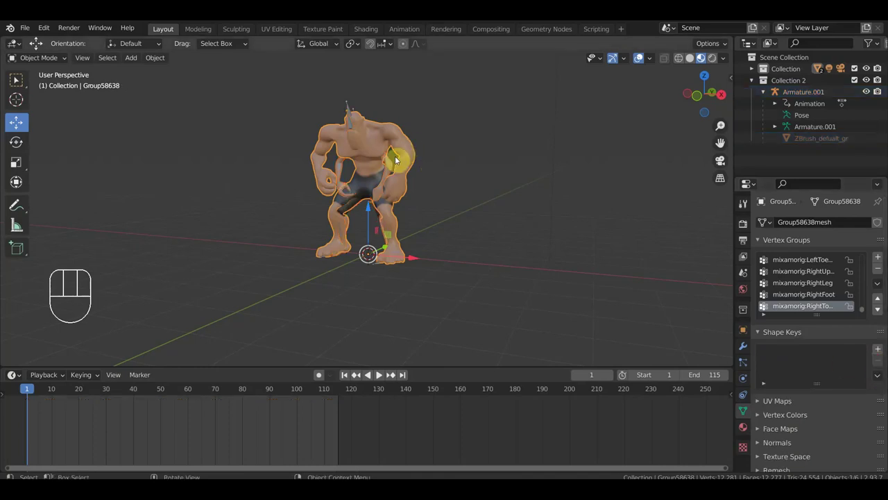
- Select ZBrush_defualt_group, retry Join as Shapes (fails), and orbit to face the character
click(394, 164)
drag(881, 380, 828, 339)
drag(879, 379, 822, 322)
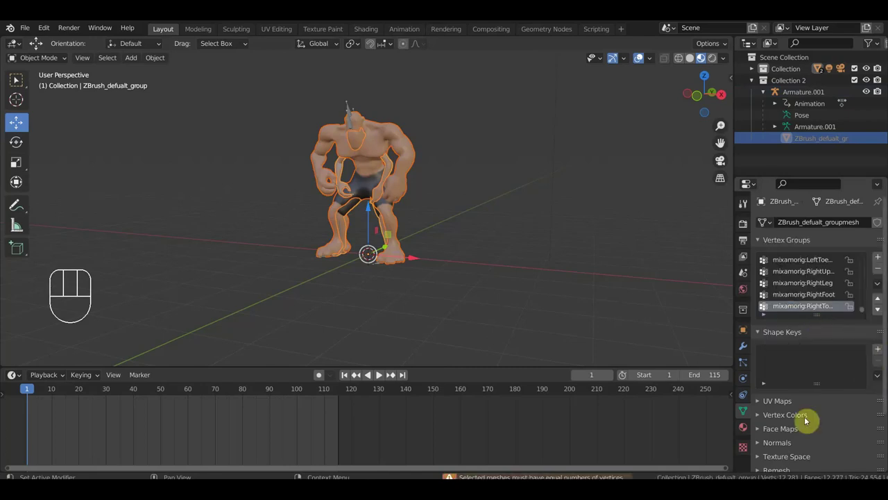
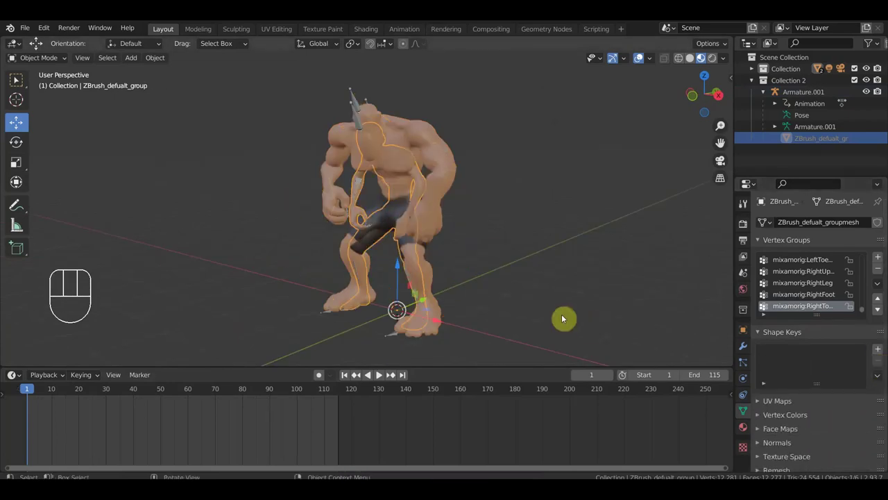
drag(498, 299, 534, 294)
middle_click(568, 293)
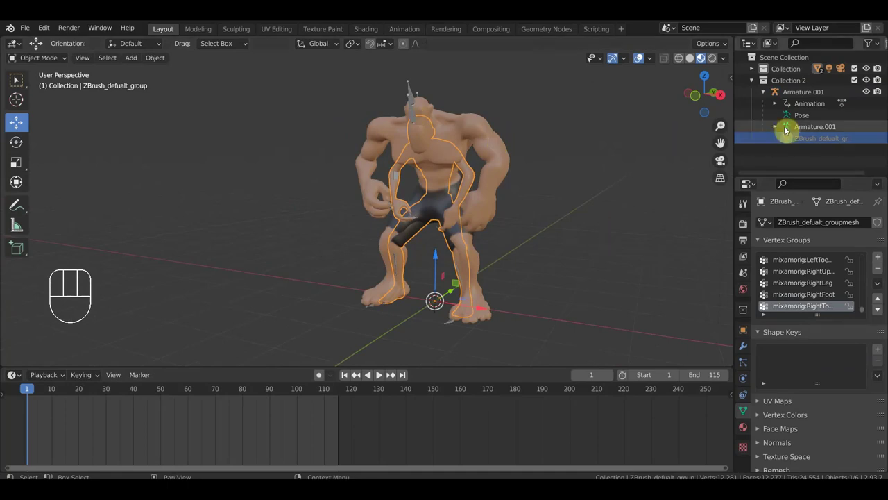
- Select the Armature.001 rig together with its child objects
click(802, 100)
click(818, 130)
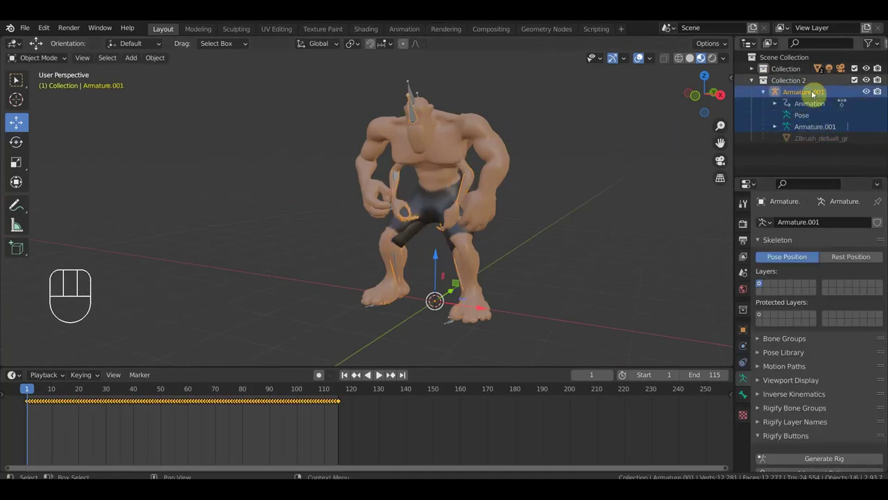
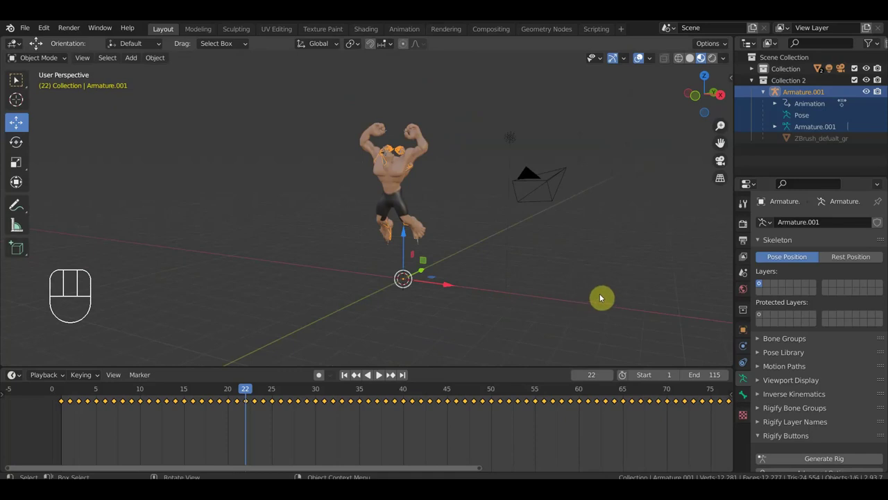
- Start scaling the Armature.001 rig down to zero, shrinking its skeleton away
key(s)
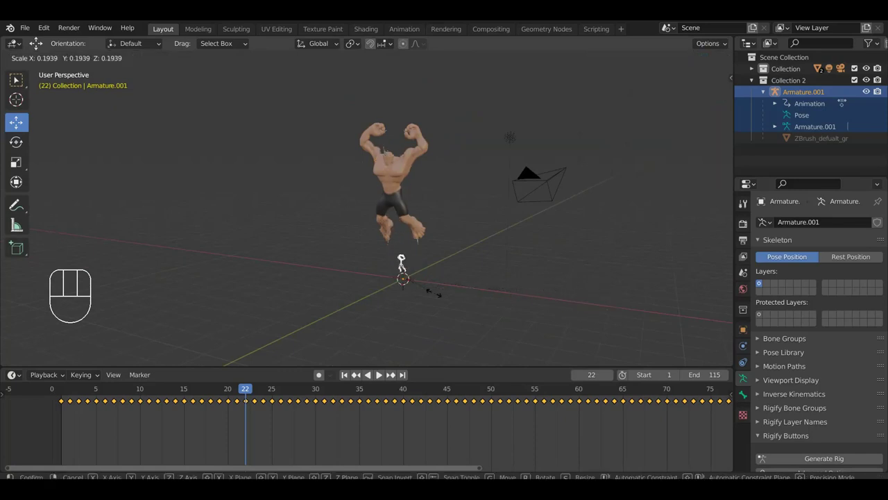
key(s)
key(KP_0)
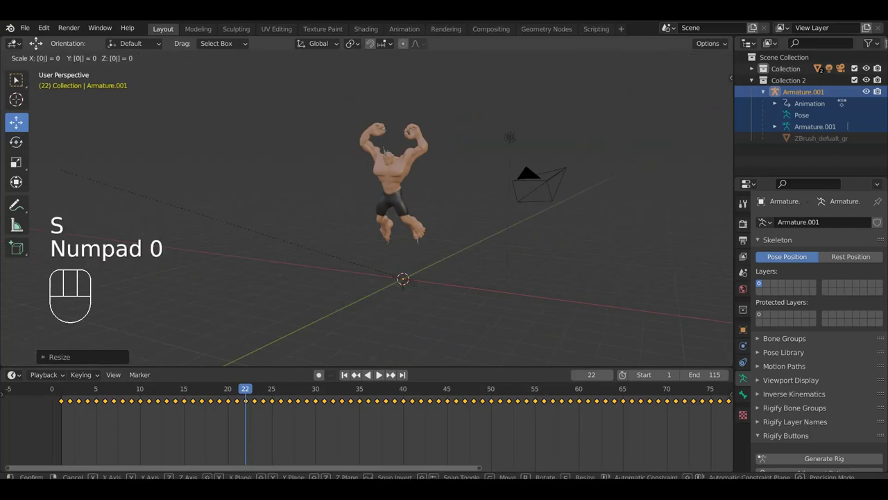
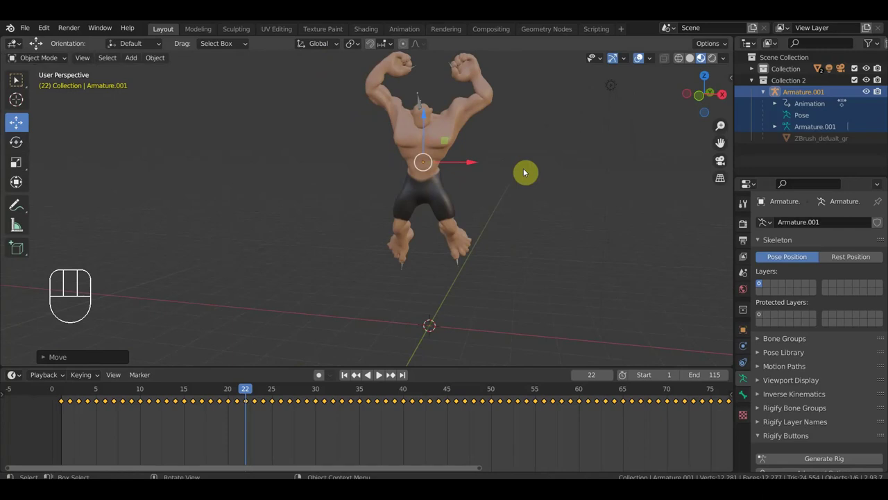
- Undo the rig changes and return to frame 1 ready to insert a keyframe
key(i)
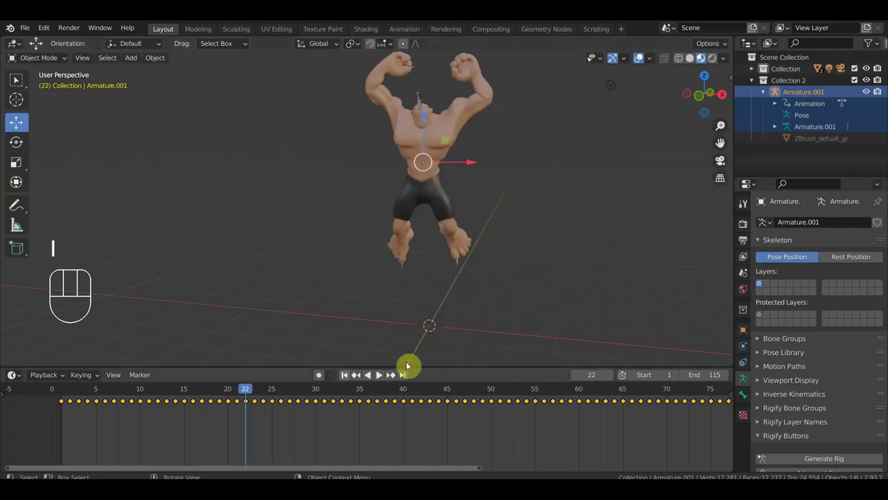
drag(233, 391, 123, 386)
key(ctrl+z)
key(ctrl+z)
key(ctrl+z)
key(ctrl+z)
key(ctrl+z)
key(ctrl+z)
key(ctrl+z)
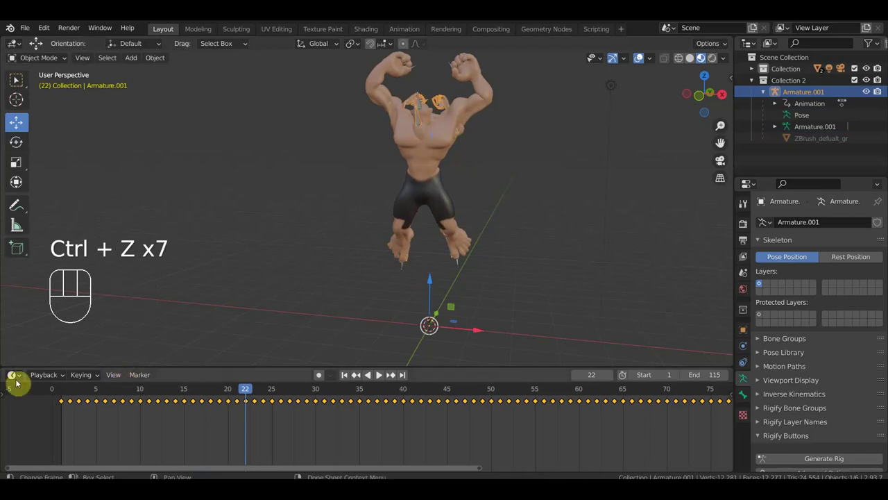
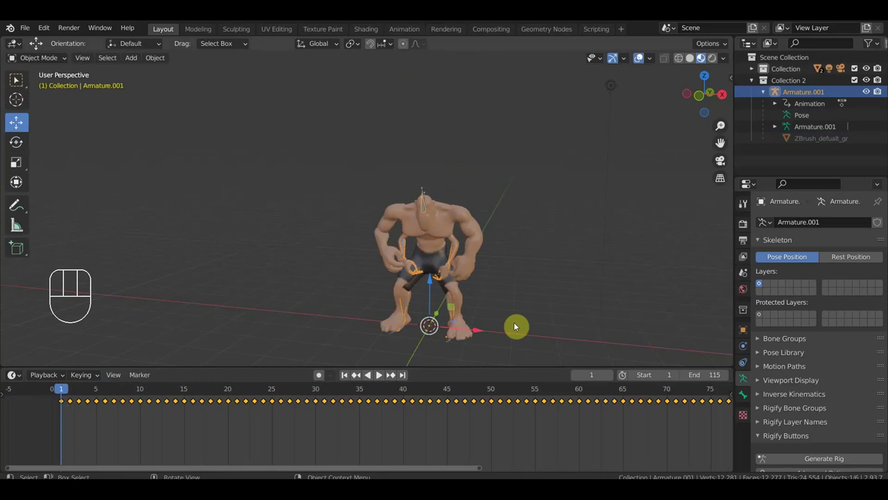
- Key Armature.001's location, rotation and scale, then scrub frames 21–22 to check the pose
key(i)
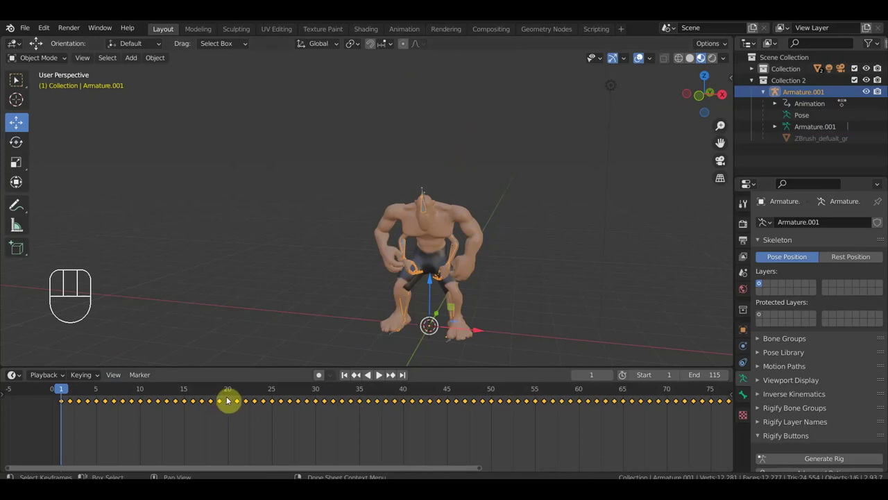
click(250, 394)
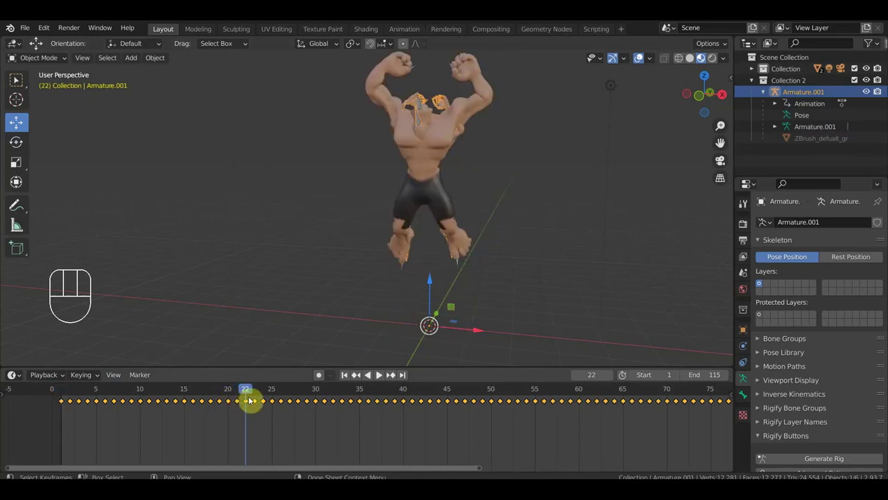
click(241, 394)
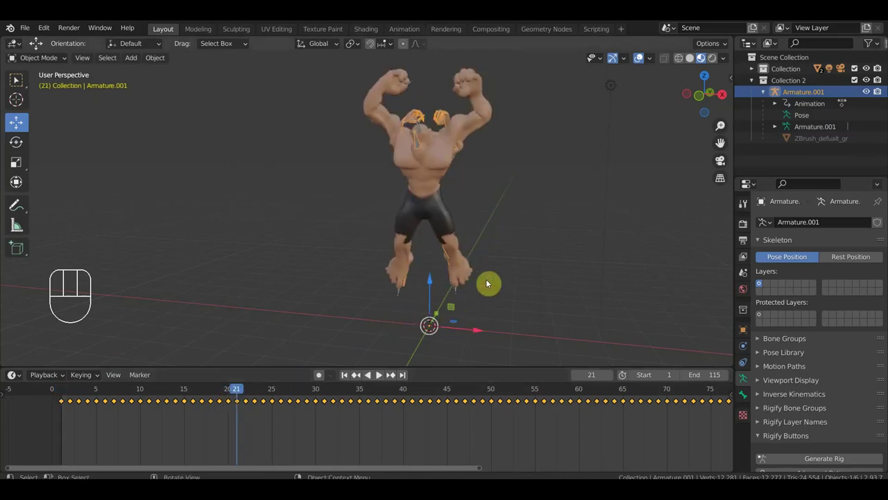
key(i)
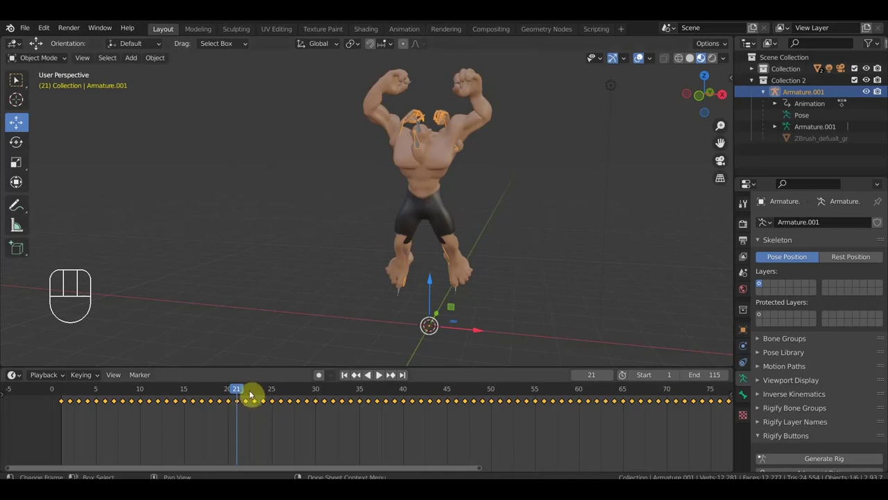
drag(199, 394, 250, 398)
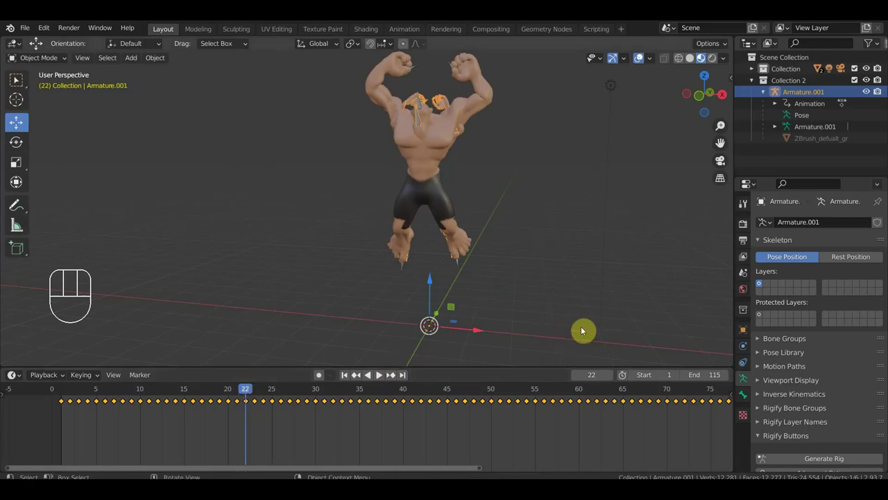
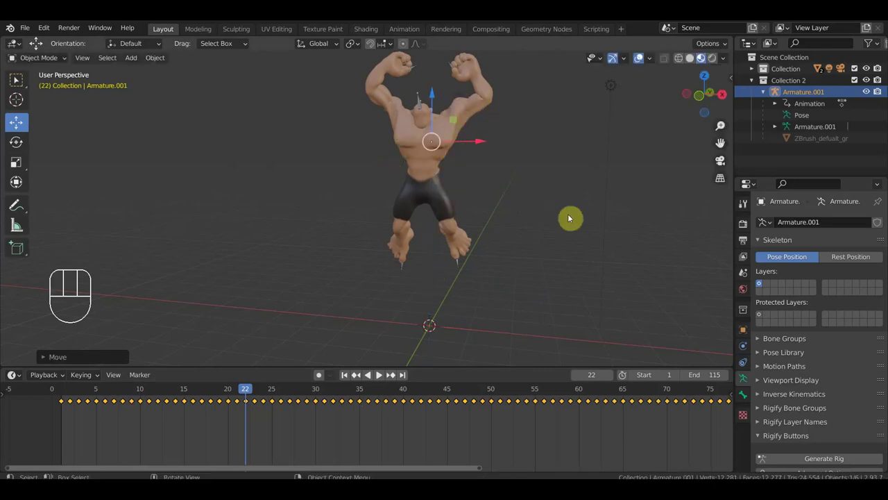
key(|)
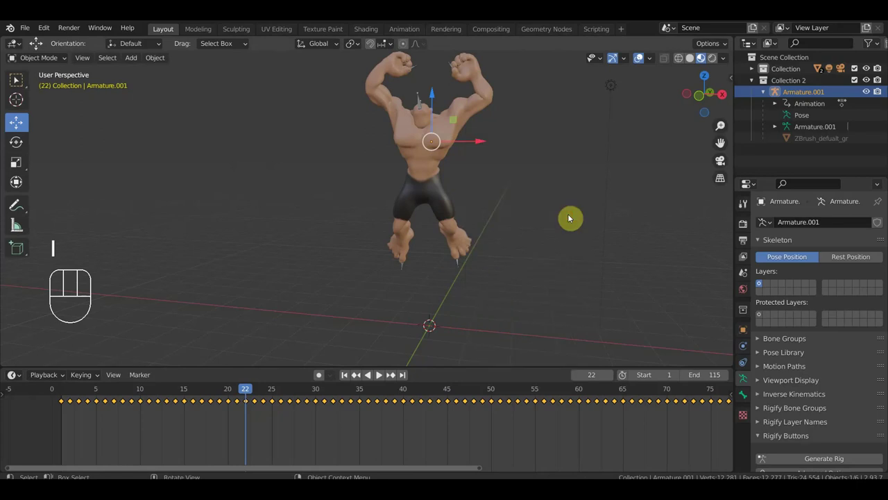
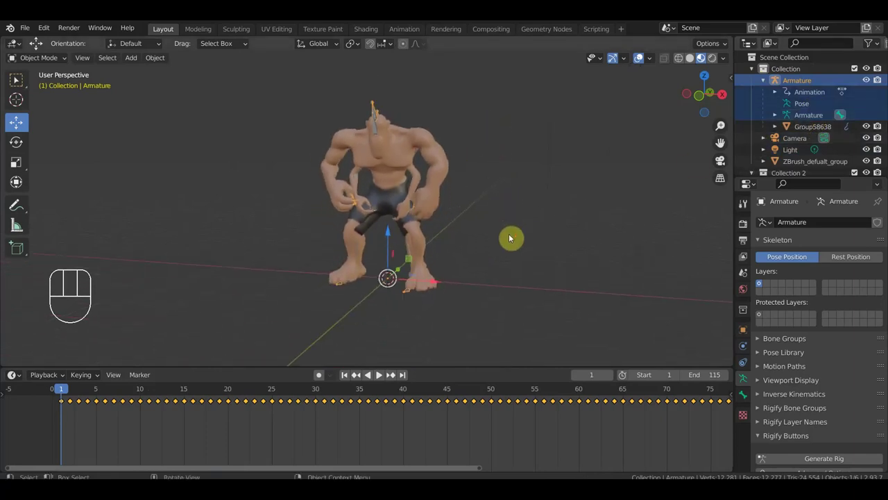
- Scale the original Armature to zero so its bulky character shrinks away at frame 21
key(s)
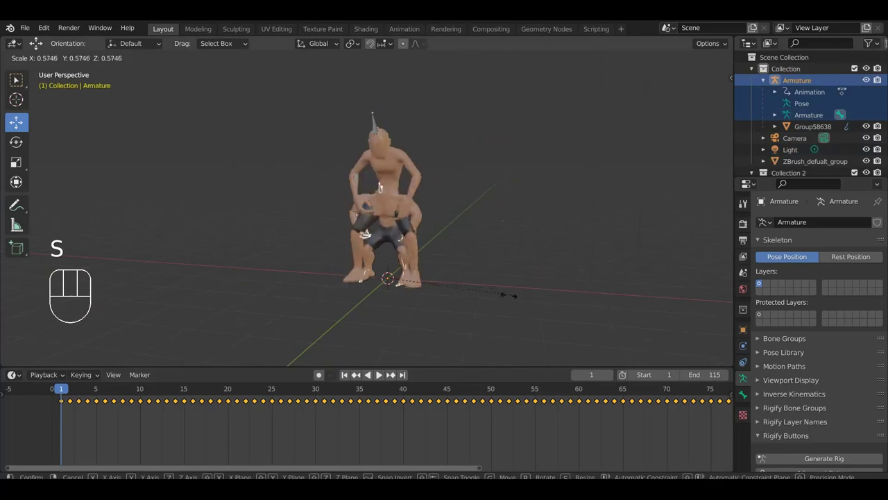
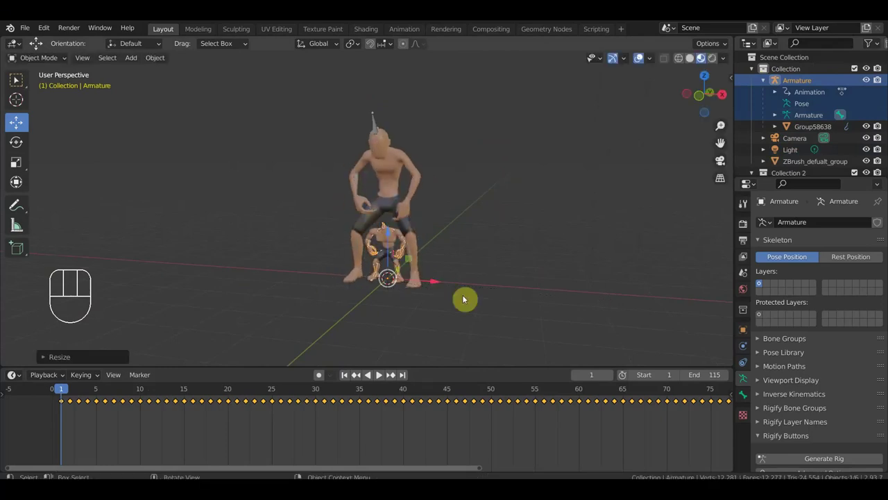
key(s)
key(KP_0)
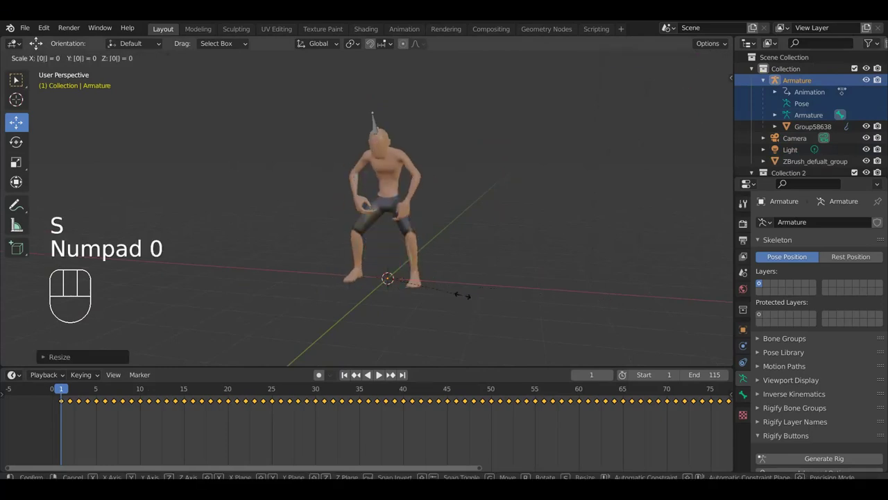
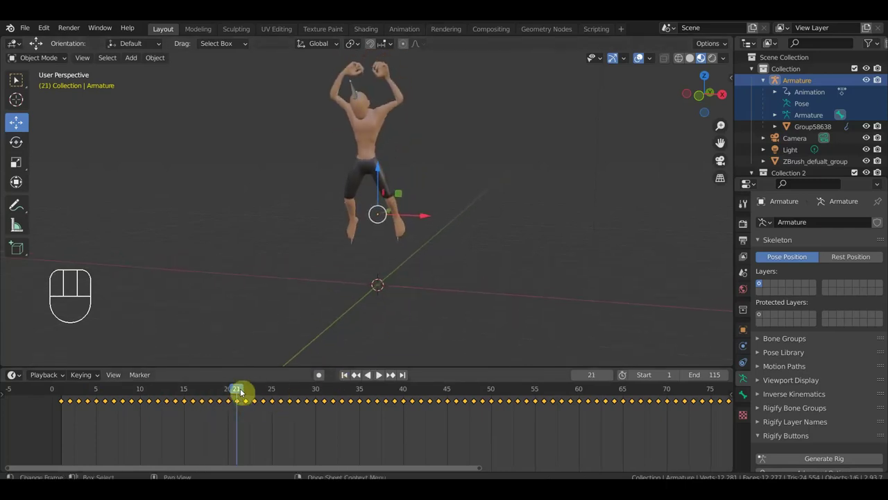
- Orbit, pan and zoom out until the camera and light show around the vanished character
drag(244, 393, 262, 395)
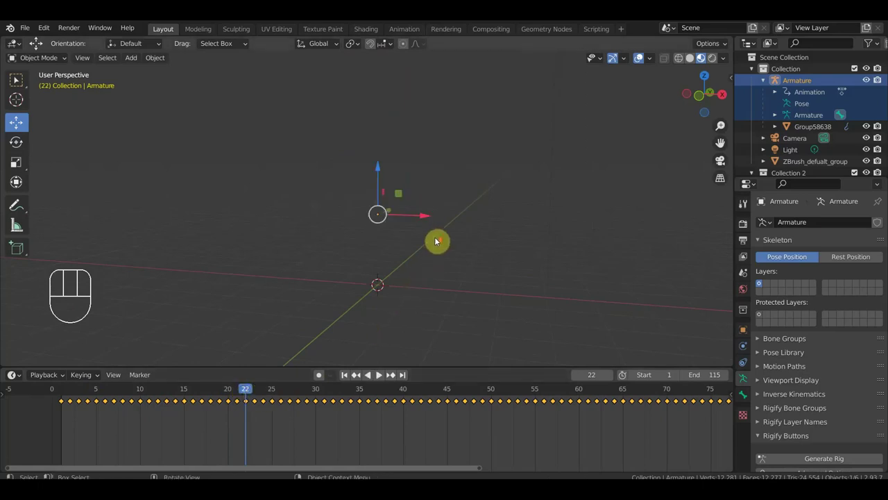
drag(438, 242, 422, 189)
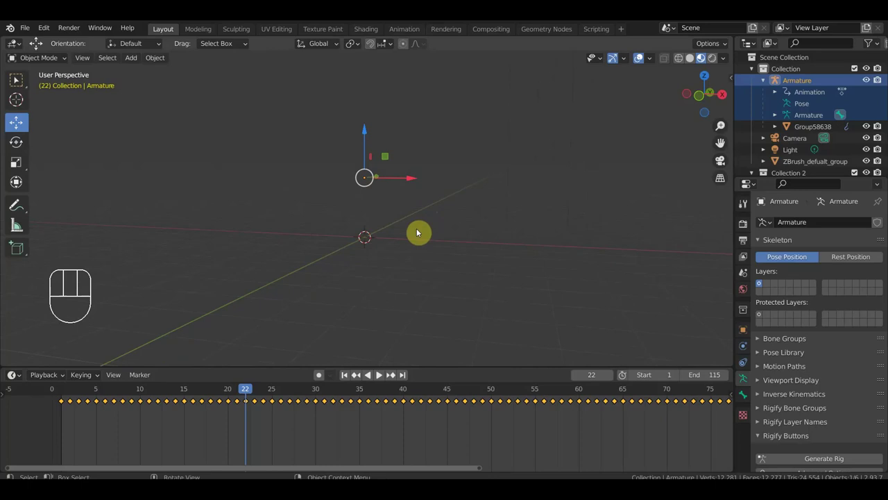
key(s)
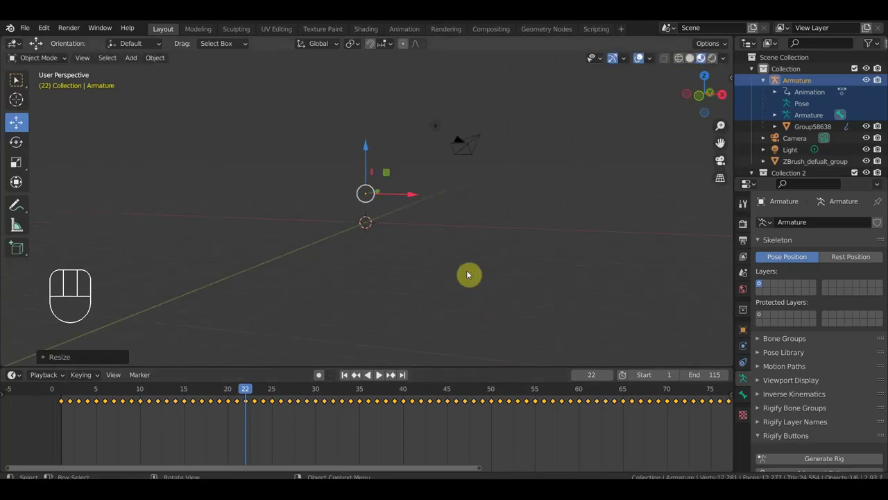
key(s)
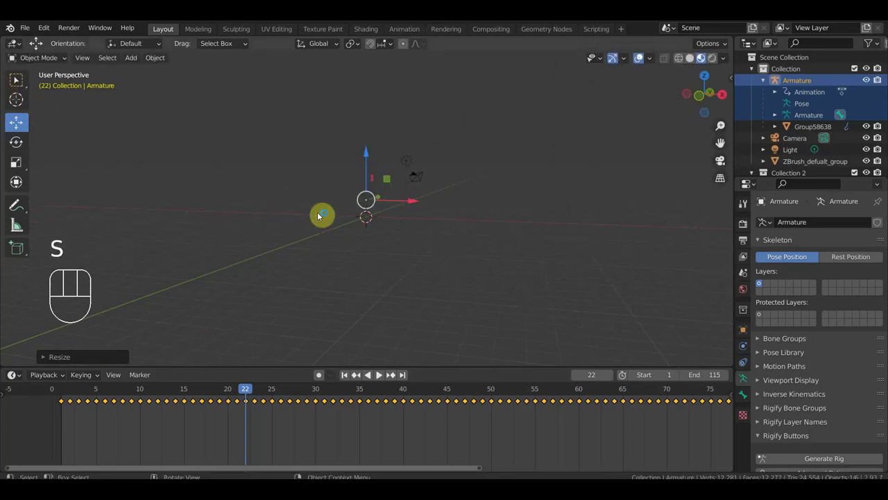
- Switch tools, then undo repeatedly until the character mesh reappears around the slim body
click(19, 186)
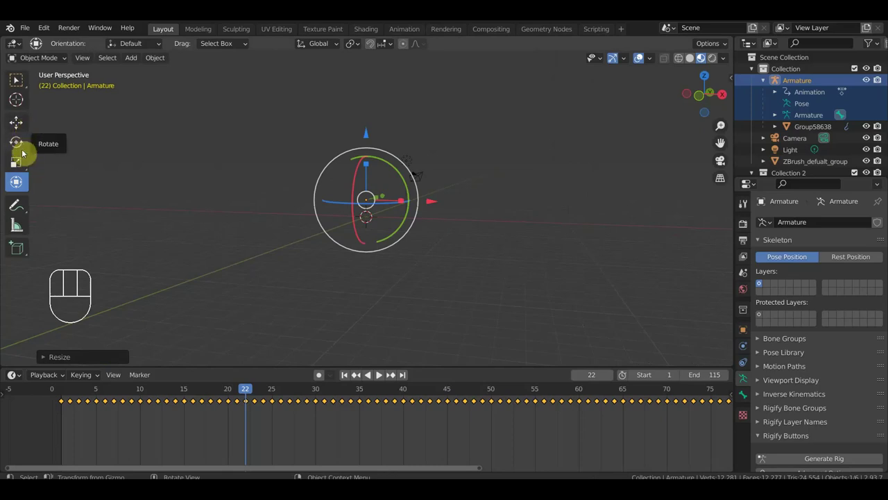
click(24, 172)
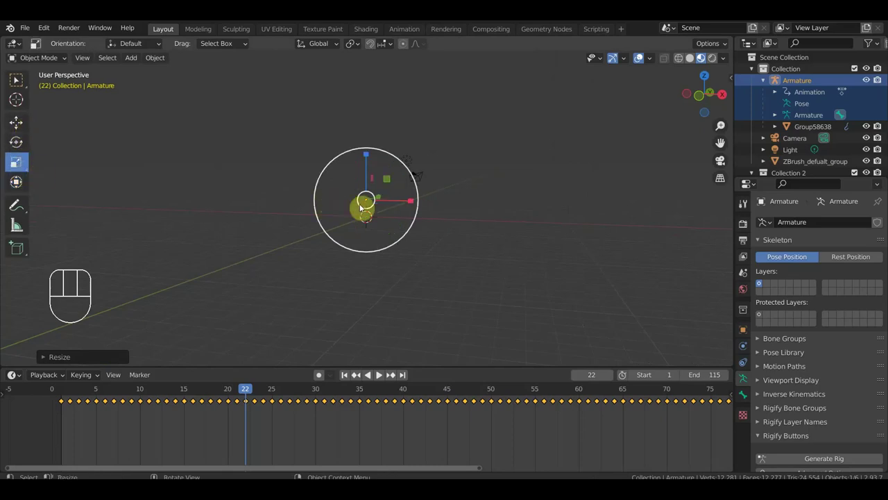
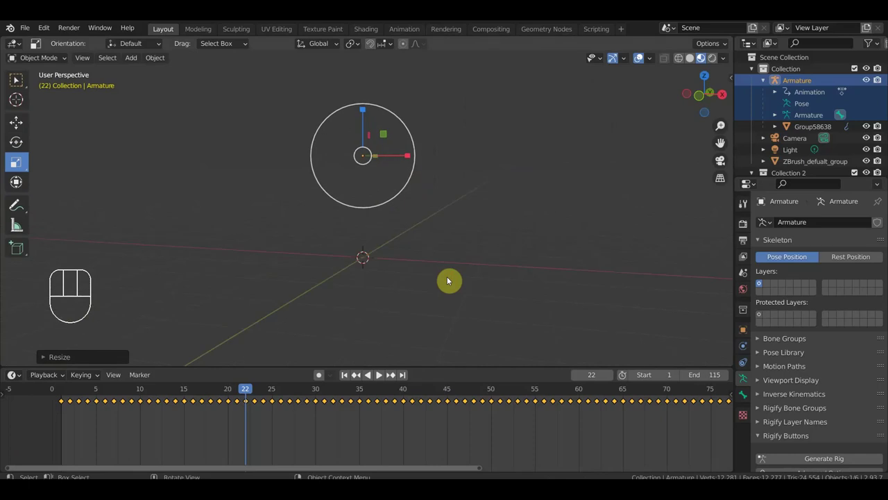
key(ctrl+z)
key(ctrl+z)
key(ctrl+z)
key(ctrl+z)
key(ctrl+z)
key(ctrl+z)
key(ctrl+z)
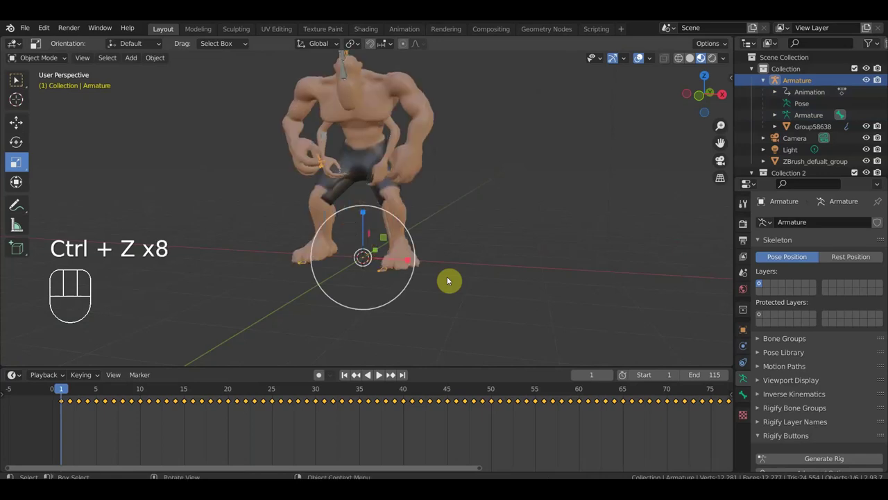
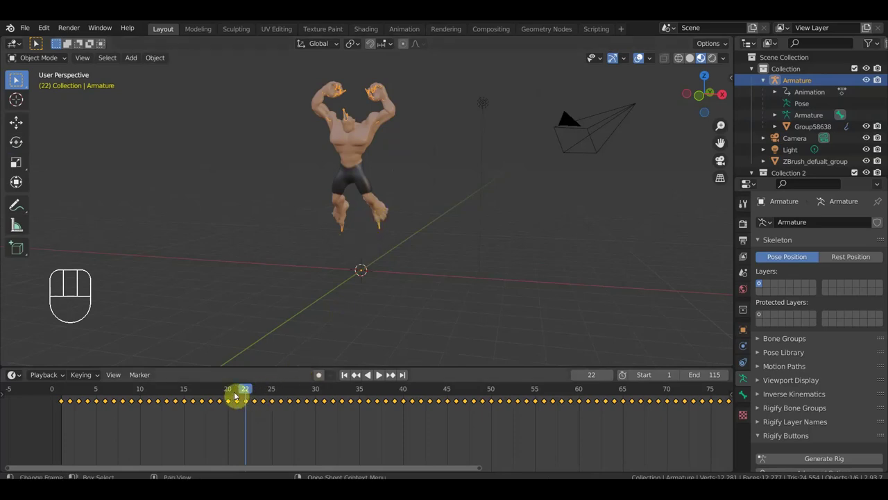
- Scale the original Armature to about 0.55 so the character stands smaller
click(241, 393)
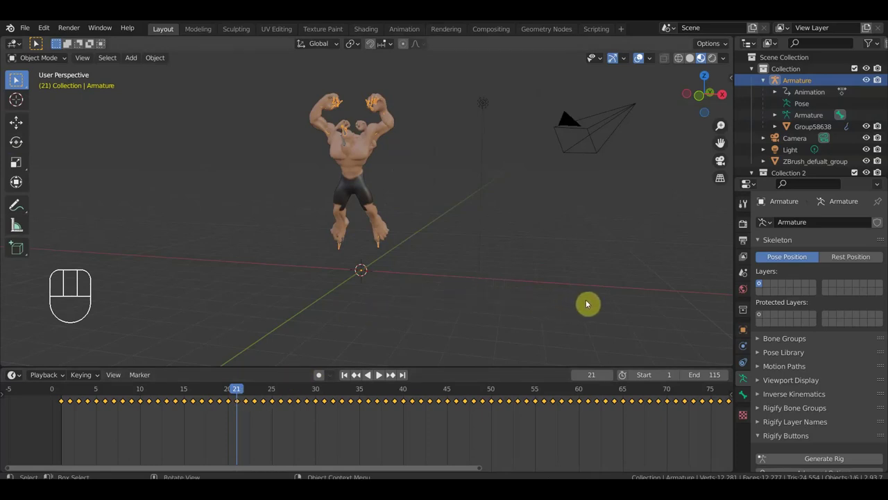
key(s)
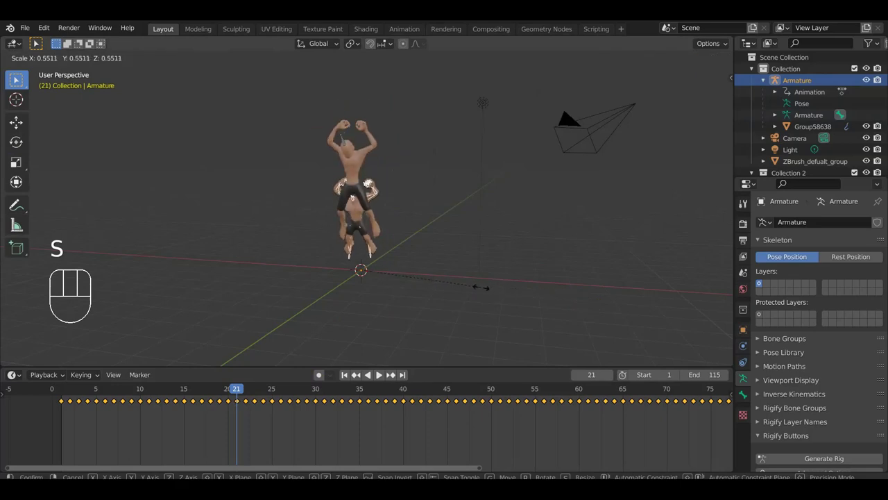
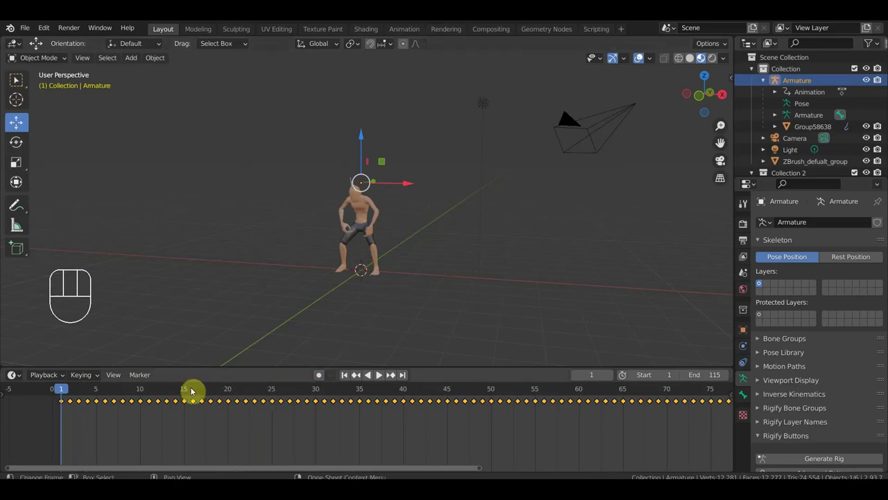
- Inspect the Armature's zero scale at frame 22 in the Item sidebar, then cancel and hide it
drag(70, 392, 260, 398)
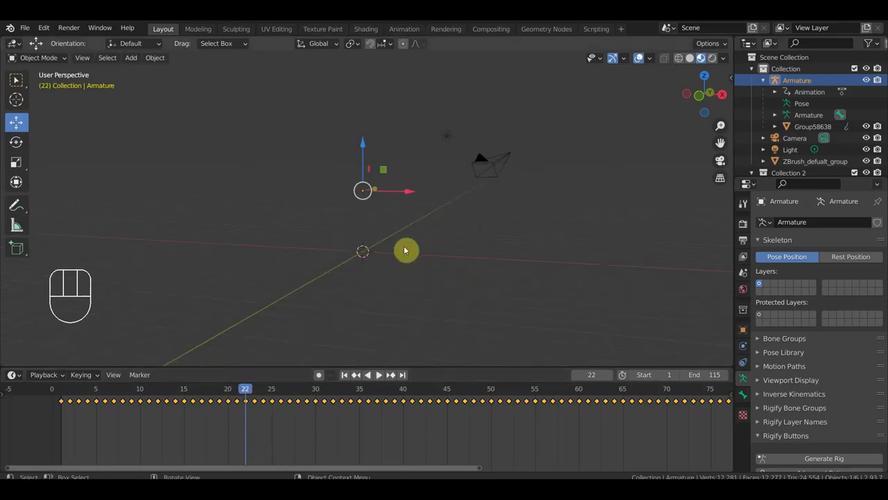
key(s)
click(13, 59)
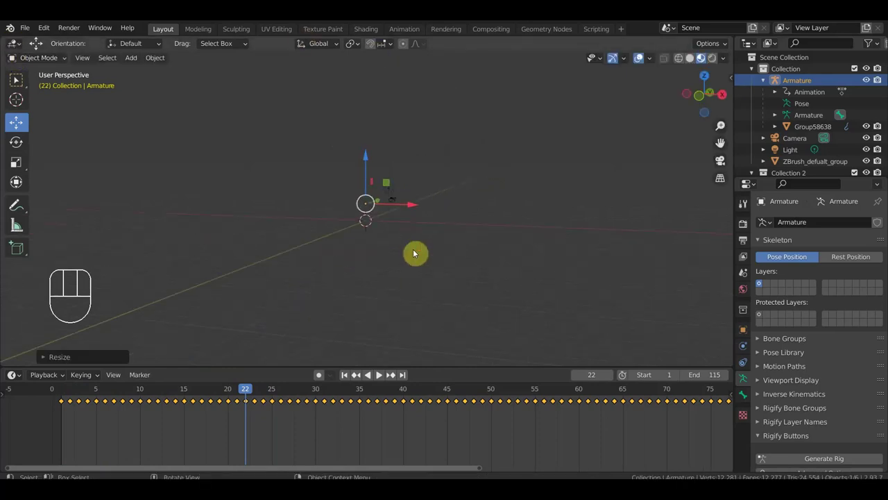
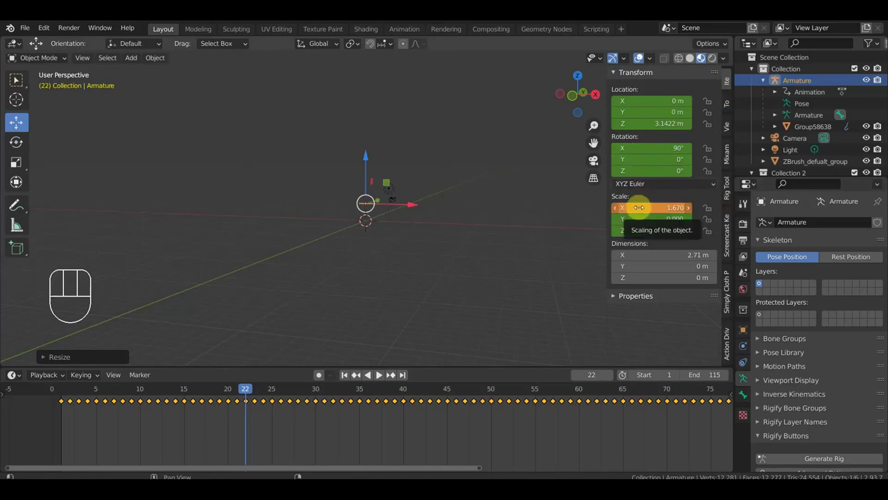
key(ctrl+z)
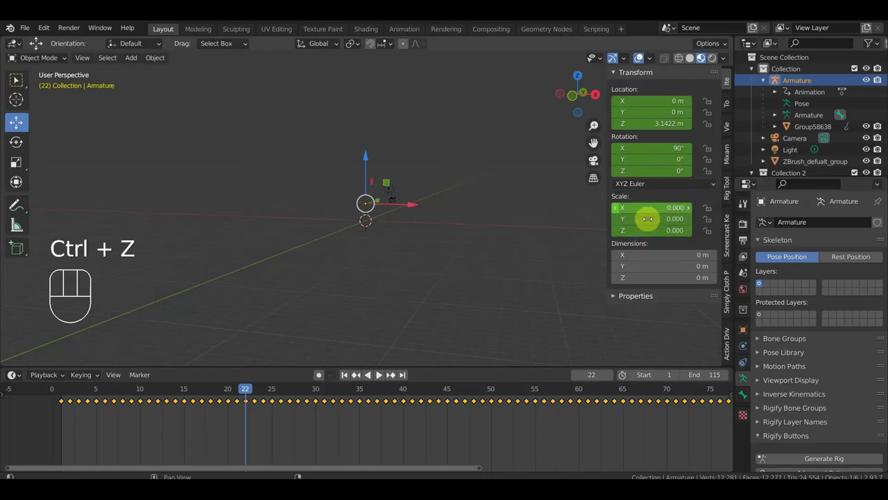
key(n)
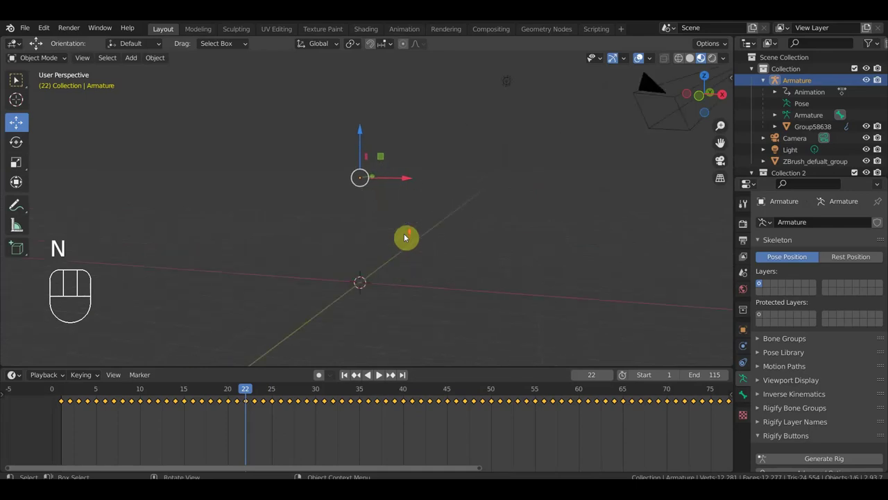
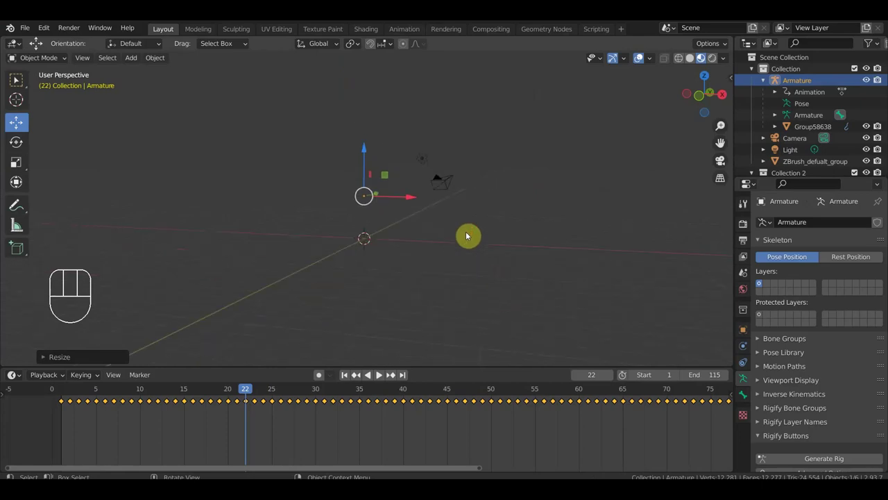
- Undo the scaling steps until the flexing character returns at normal size
key(ctrl+z)
key(ctrl+z)
key(ctrl+z)
key(ctrl+z)
key(ctrl+z)
key(ctrl+z)
key(ctrl+z)
key(ctrl+z)
key(ctrl+z)
key(ctrl+z)
key(ctrl+z)
key(ctrl+z)
key(ctrl+z)
key(ctrl+z)
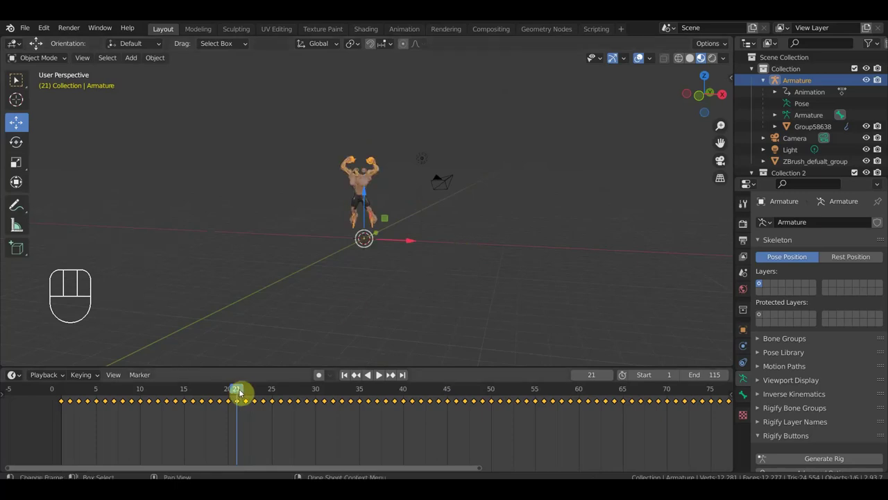
- Play the baked flexing animation, move in closer and scrub frames 20–23 around frame 22
click(231, 390)
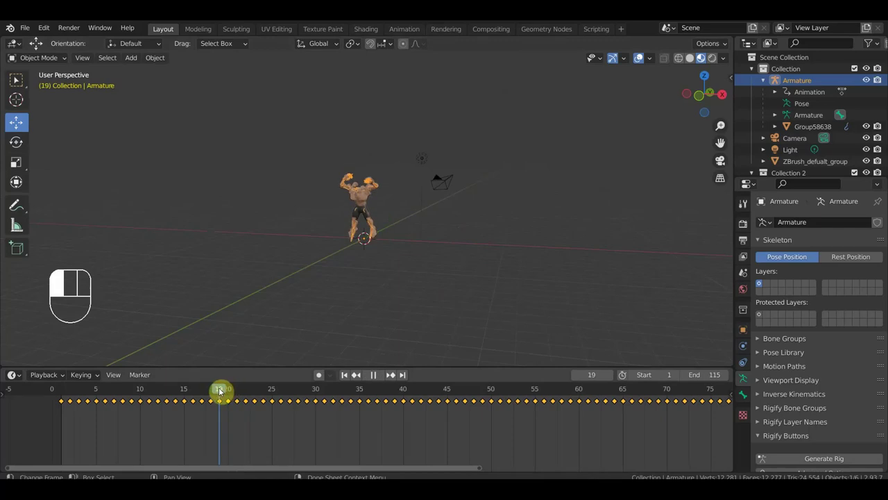
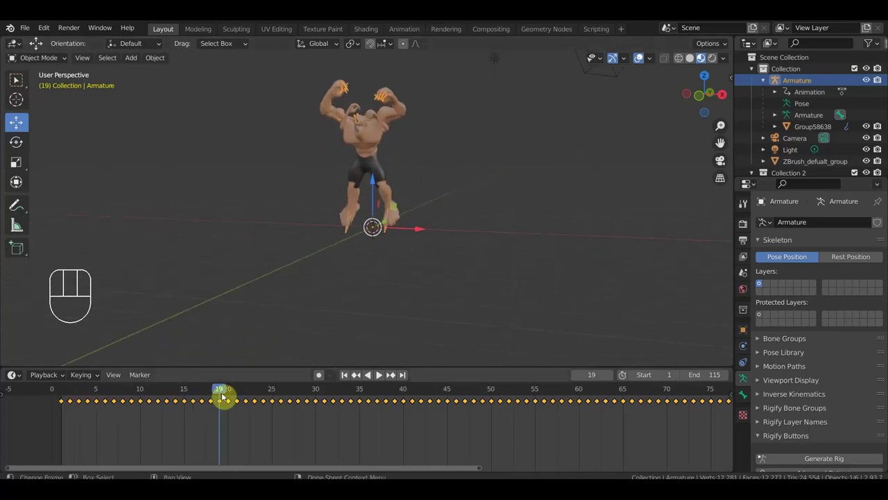
click(232, 391)
click(246, 391)
middle_click(420, 244)
drag(276, 392, 249, 396)
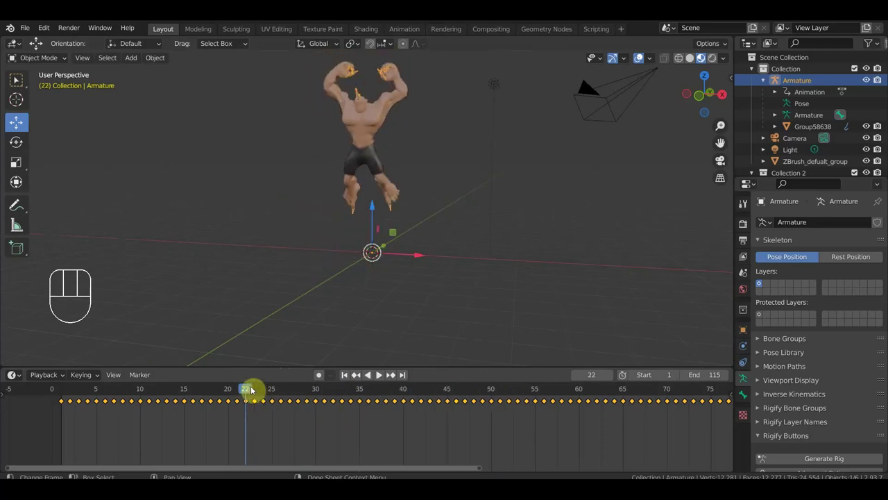
drag(248, 392, 250, 415)
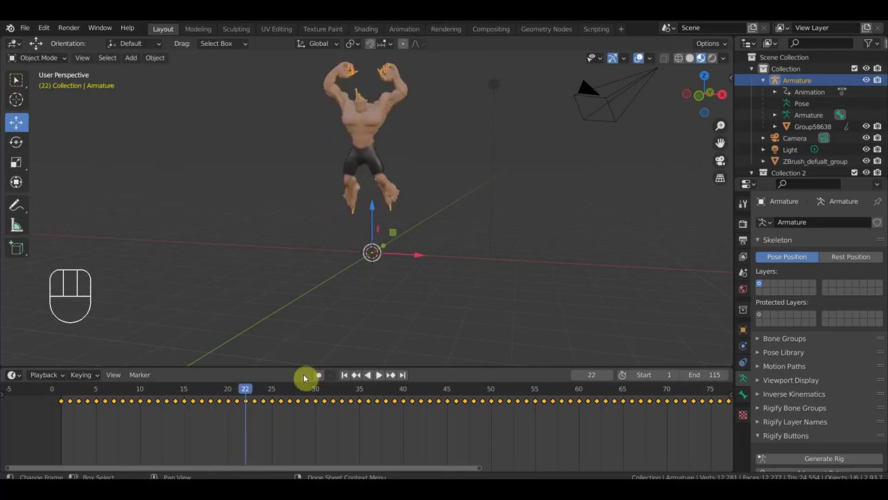
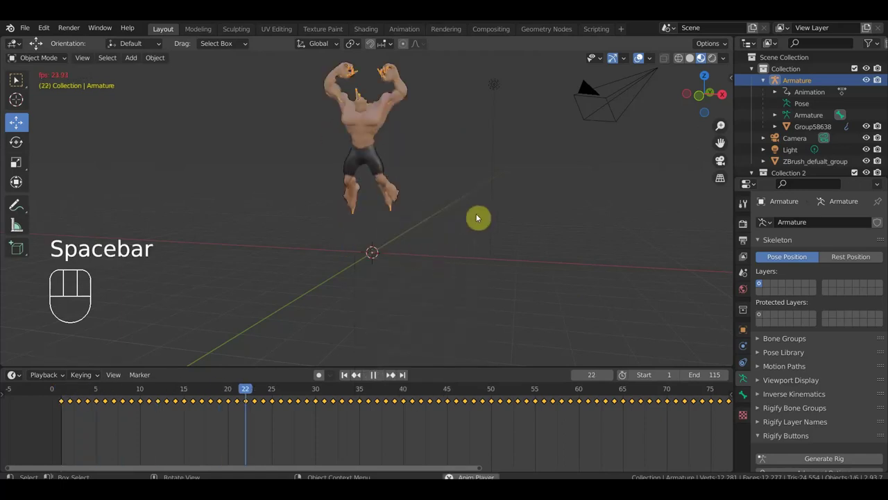
key(space)
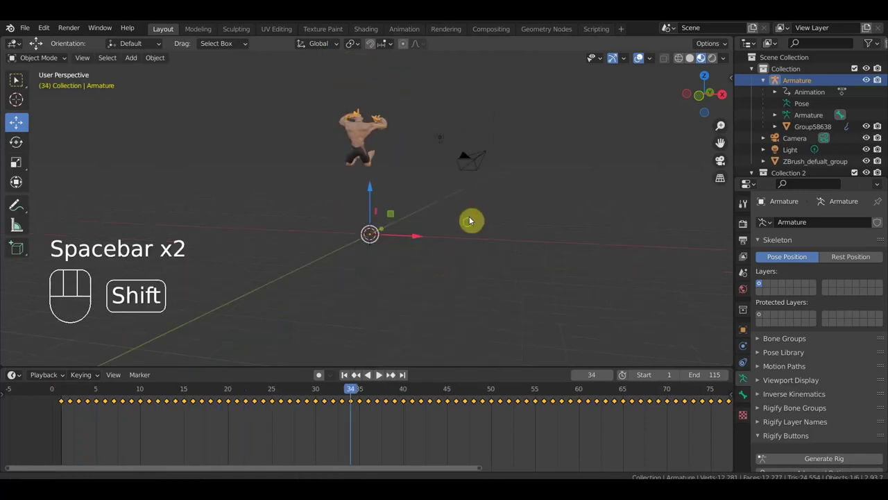
drag(469, 256, 440, 293)
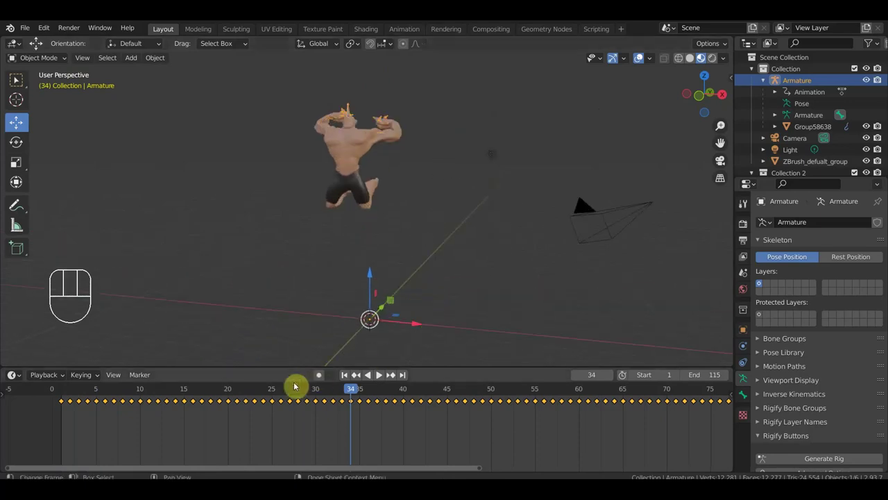
drag(351, 395, 241, 392)
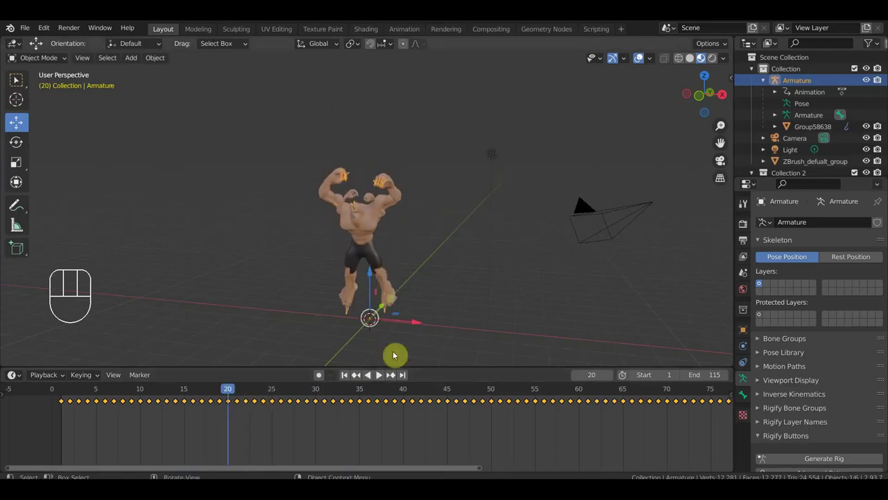
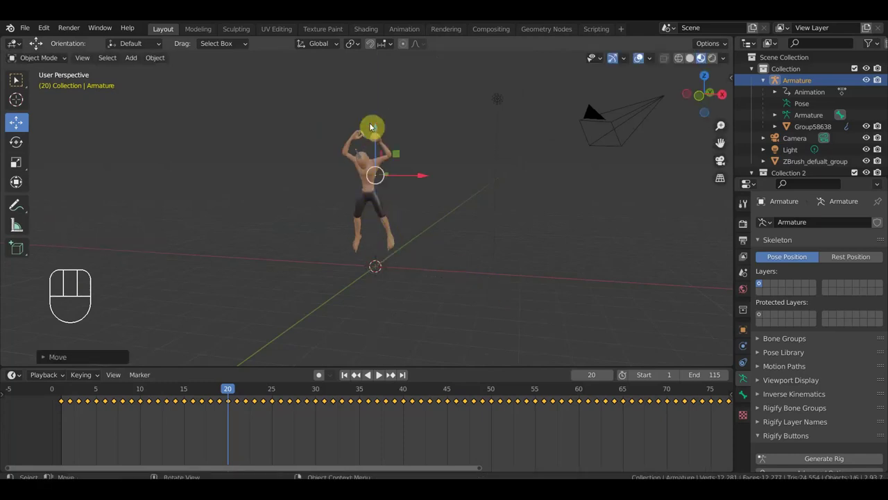
- Dismiss the Insert Keyframe menu, play the jump animation and view the character from the side at frame 21
key(i)
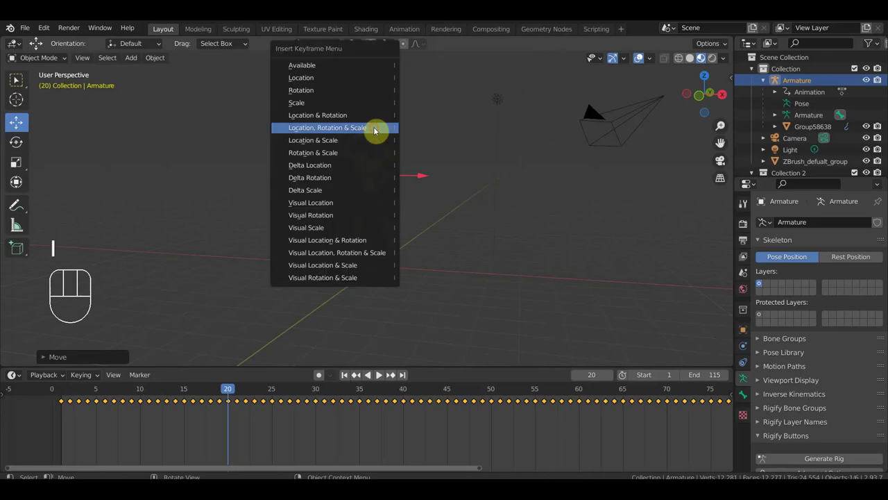
key(space)
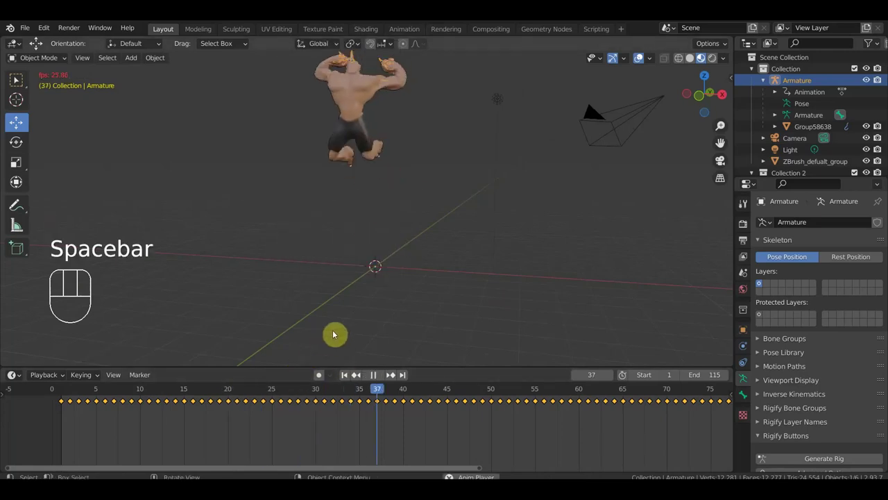
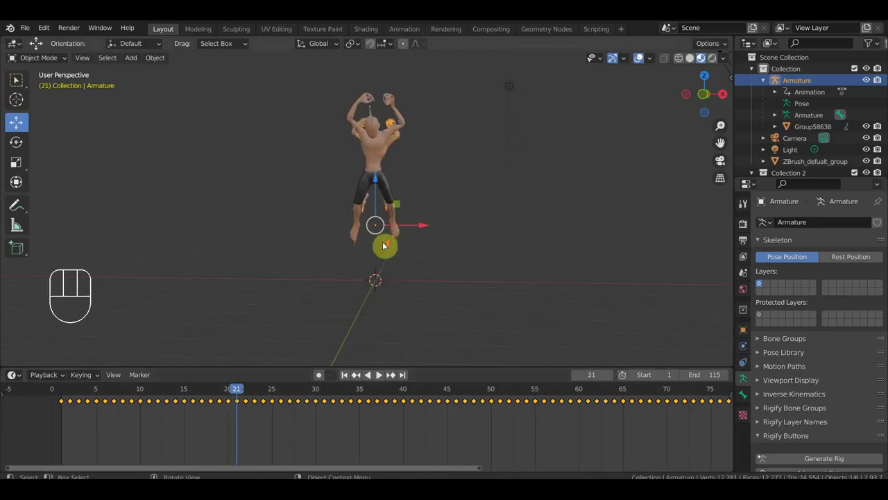
drag(390, 252, 517, 301)
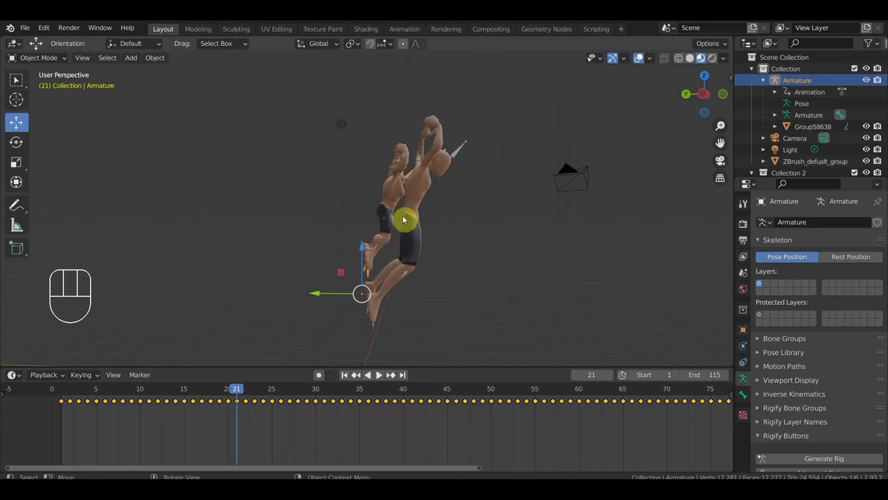
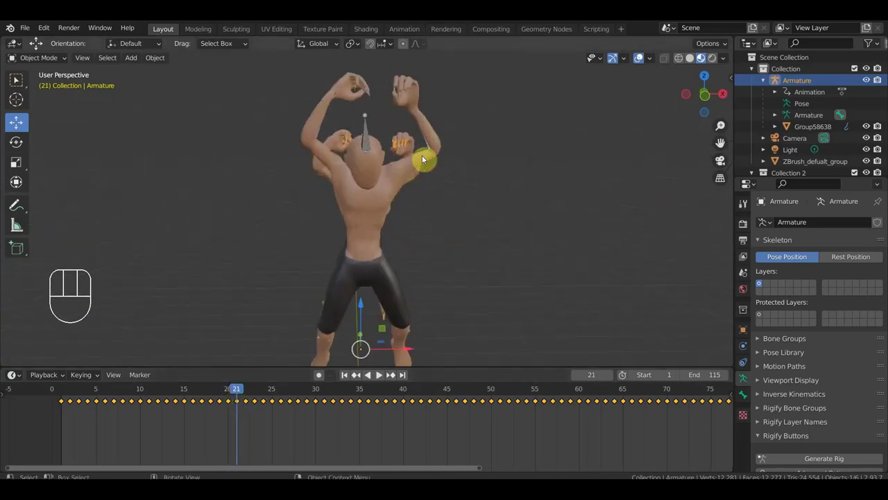
key(n)
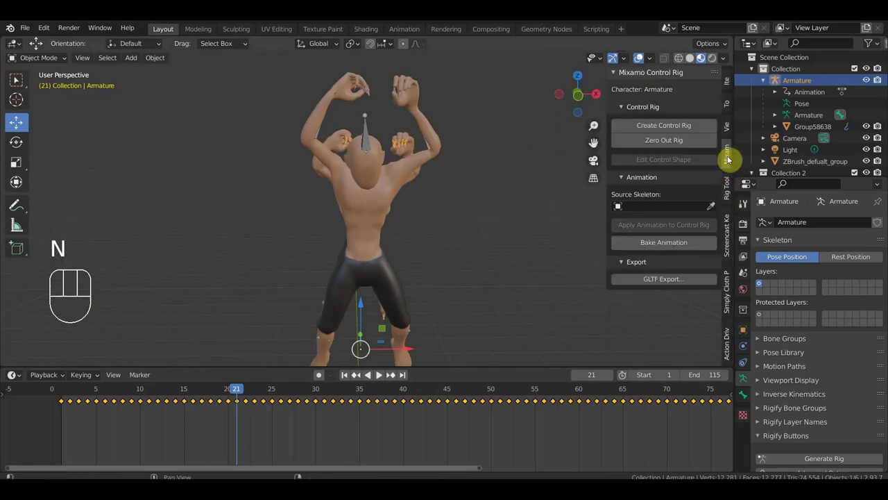
drag(675, 129, 498, 156)
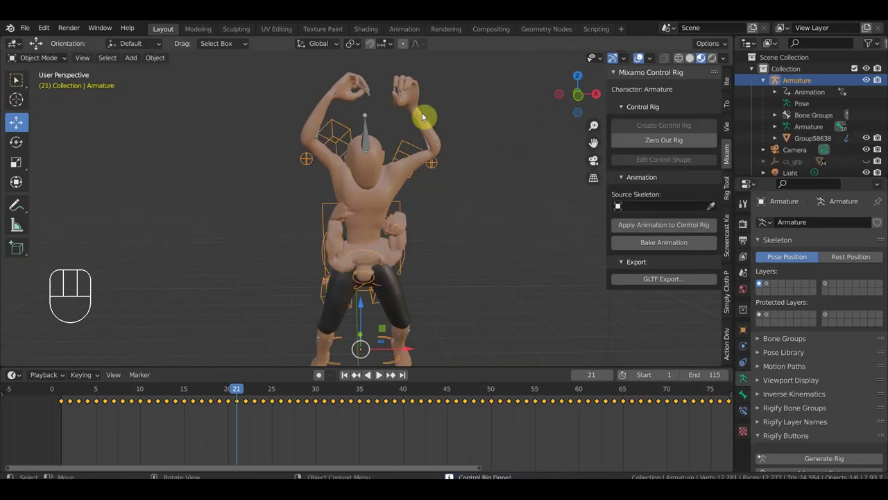
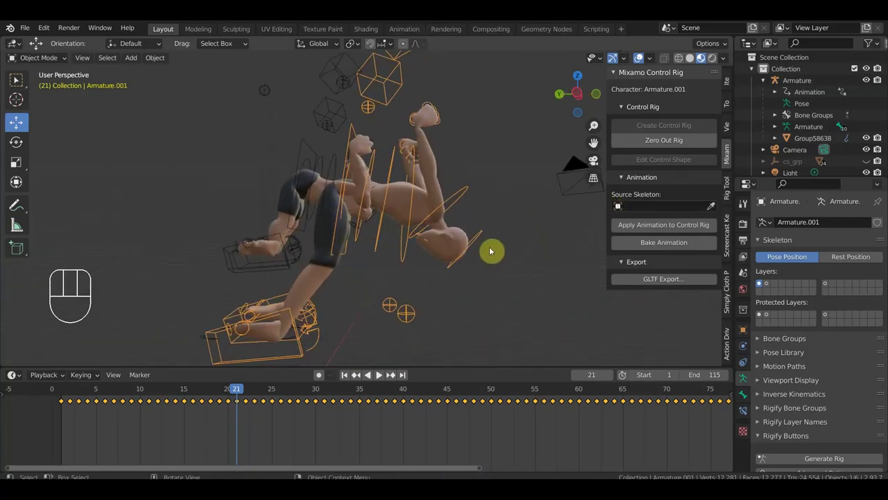
drag(229, 396, 396, 331)
middle_click(432, 303)
drag(397, 317, 302, 324)
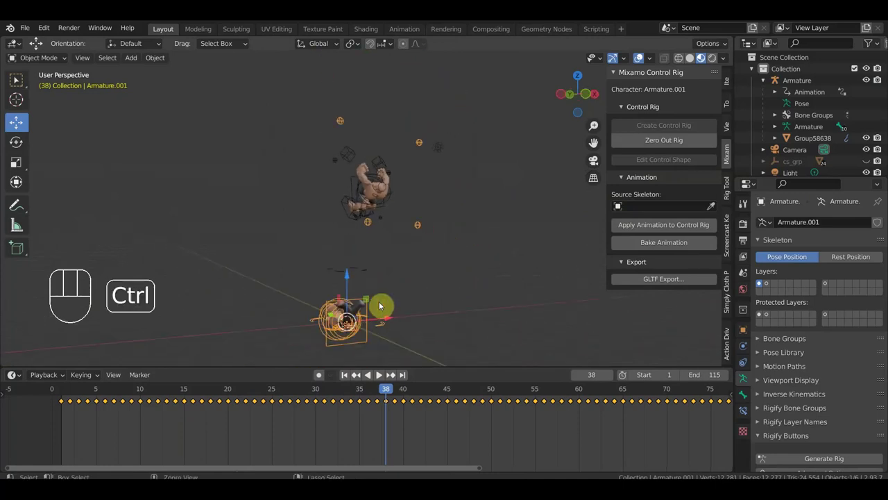
key(ctrl+z)
key(ctrl+z)
key(ctrl+z)
key(ctrl+z)
key(ctrl+z)
key(ctrl+z)
key(ctrl+z)
key(n)
drag(420, 238, 470, 246)
click(233, 395)
drag(347, 318, 240, 297)
drag(353, 276, 317, 298)
click(226, 393)
drag(346, 312, 336, 269)
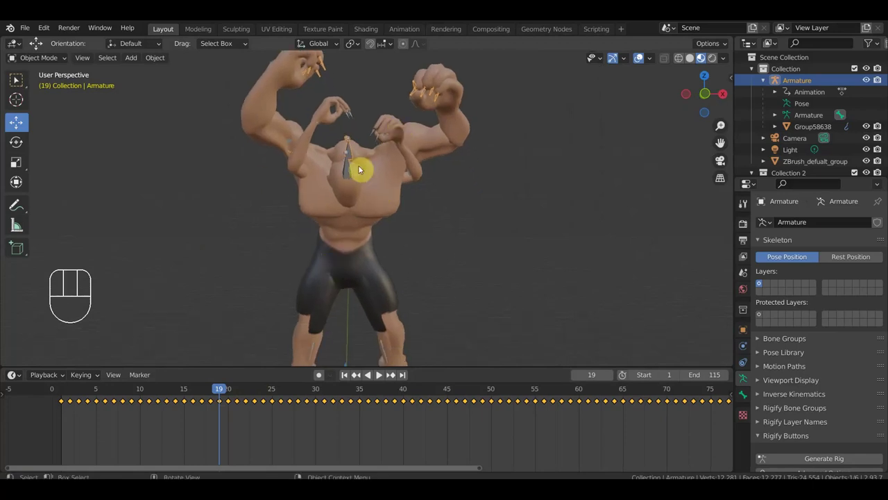
- Select the ZBrush_defualt_group body mesh and orbit around it to inspect it from several angles
click(379, 139)
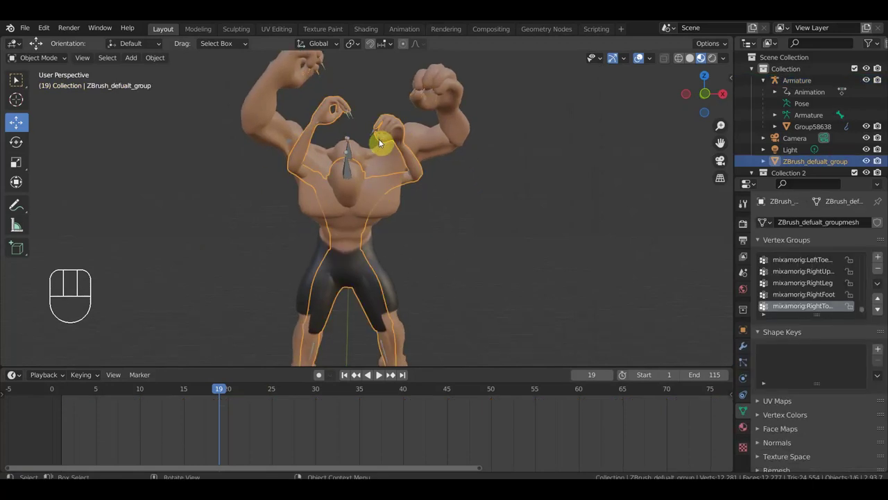
drag(437, 195, 425, 193)
drag(433, 193, 405, 195)
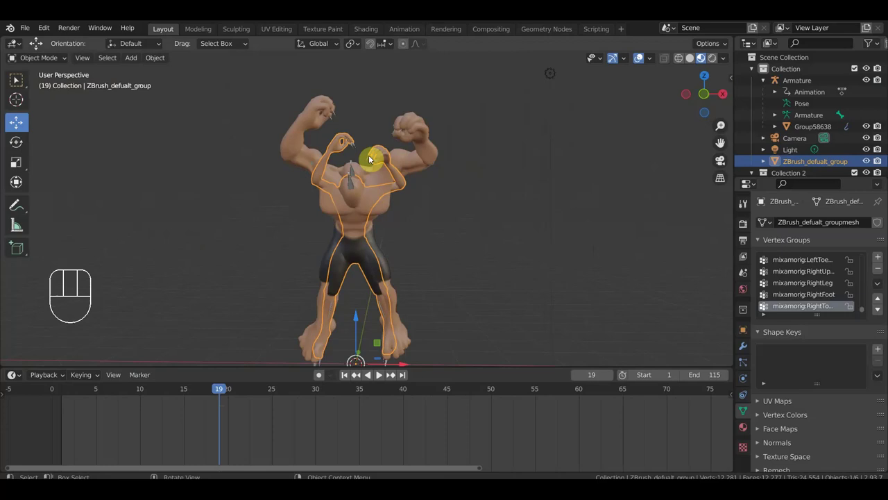
drag(455, 185, 492, 188)
drag(427, 183, 351, 165)
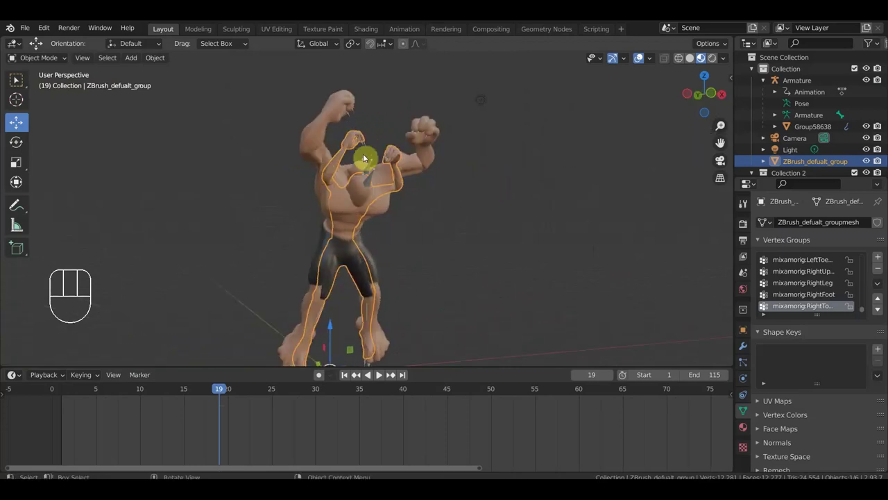
drag(336, 127, 333, 136)
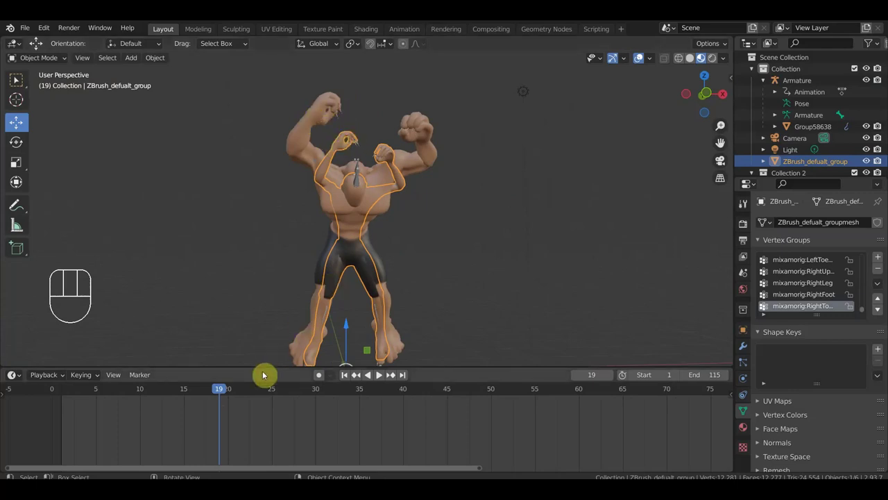
drag(357, 289, 380, 374)
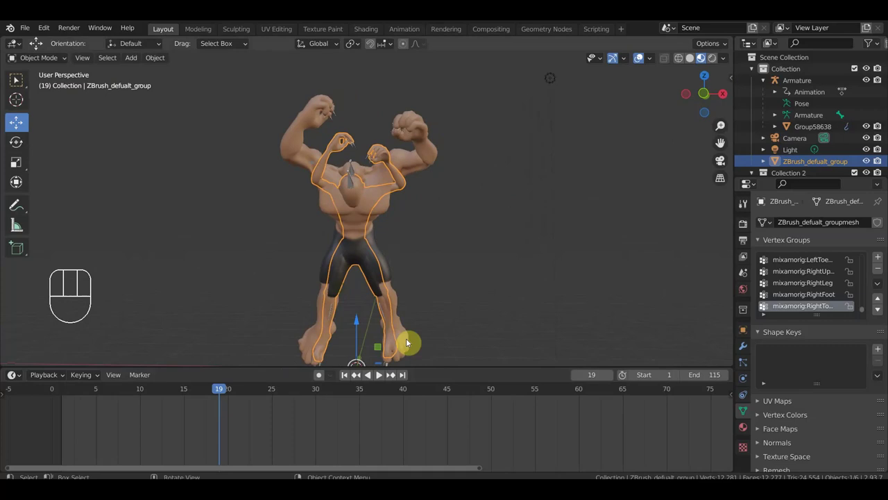
drag(371, 342, 472, 325)
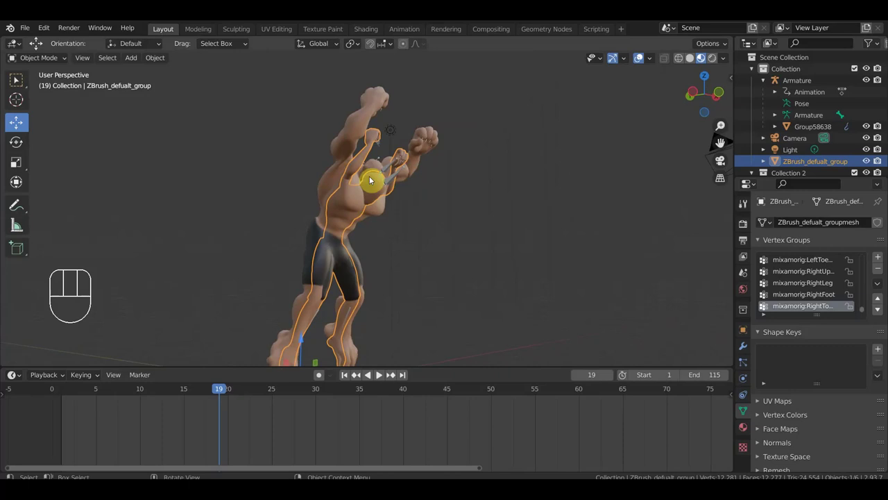
drag(344, 193, 183, 193)
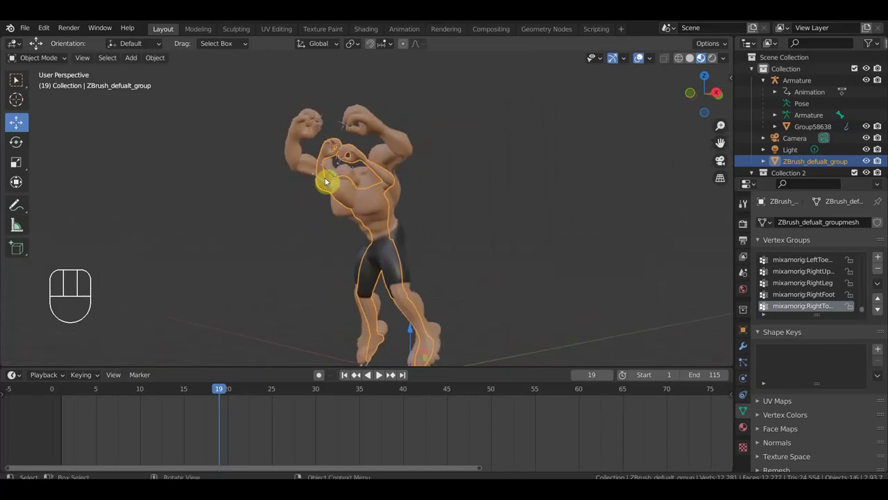
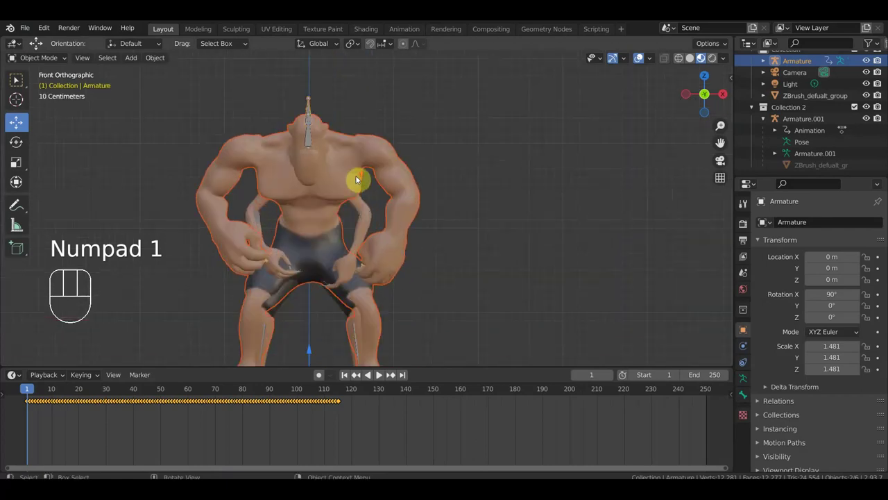
- Clear the selection before selecting the original Armature for its control rig
click(314, 107)
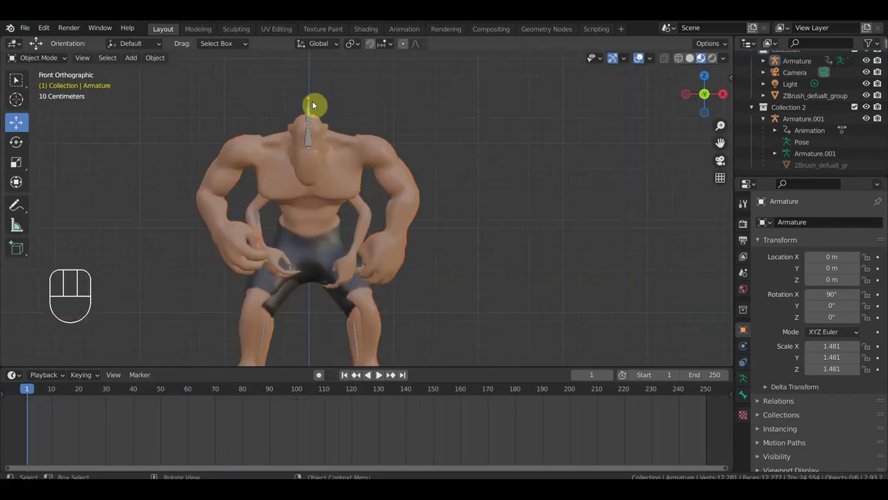
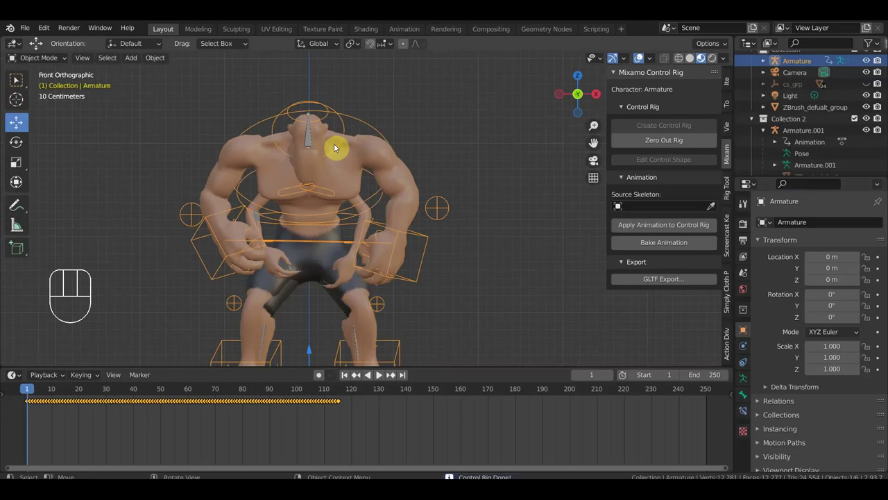
- Select Armature.001, then its animation data and child items in the Outliner
click(312, 145)
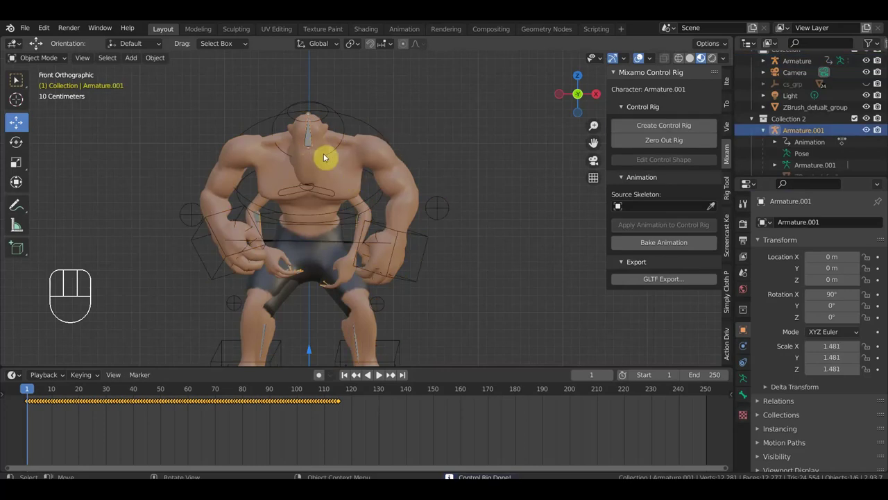
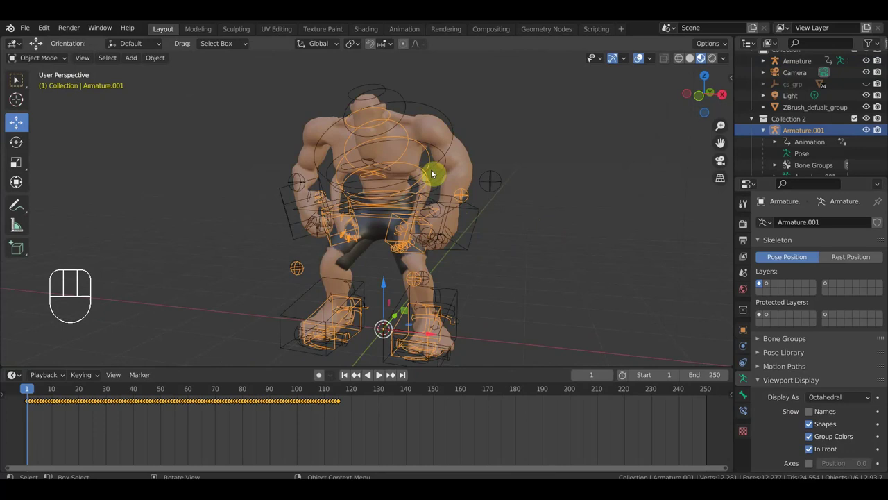
click(810, 145)
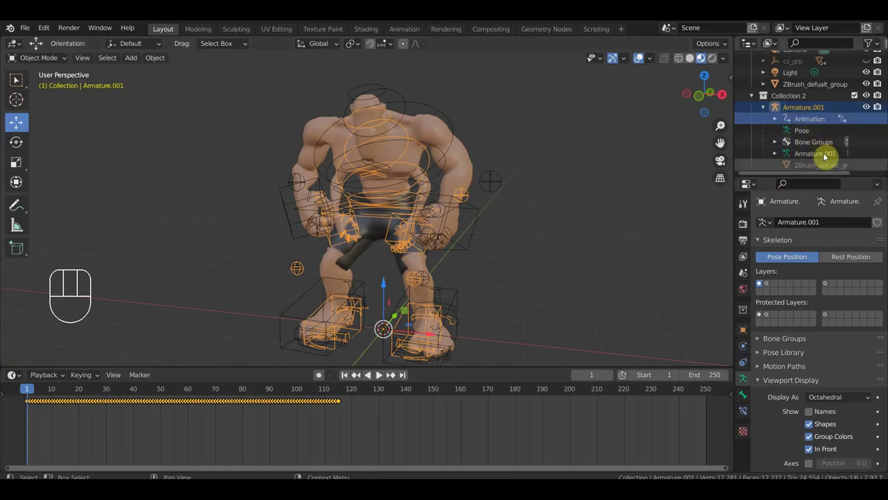
click(824, 158)
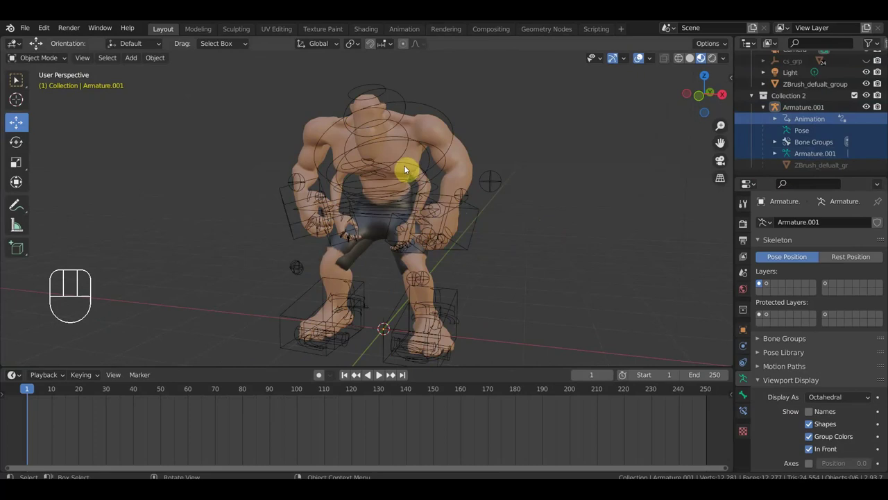
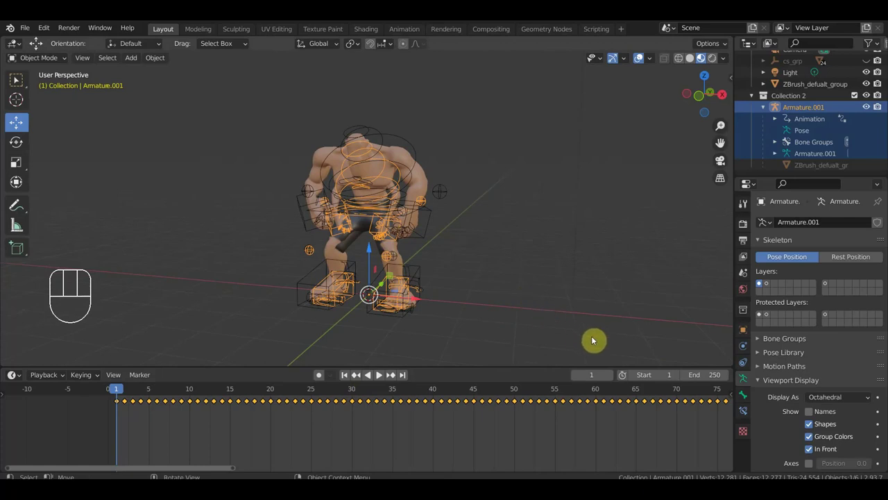
- Start scaling Armature.001's rig and immediately undo so the character stays full size
key(s)
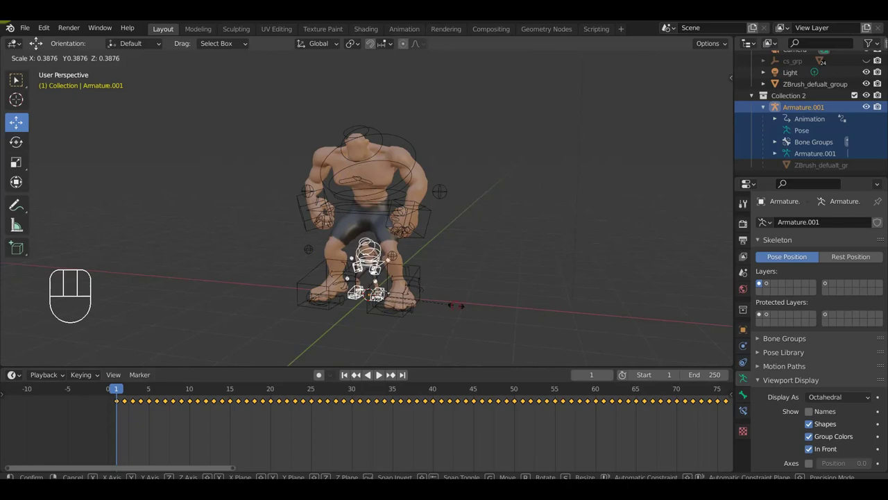
key(ctrl+z)
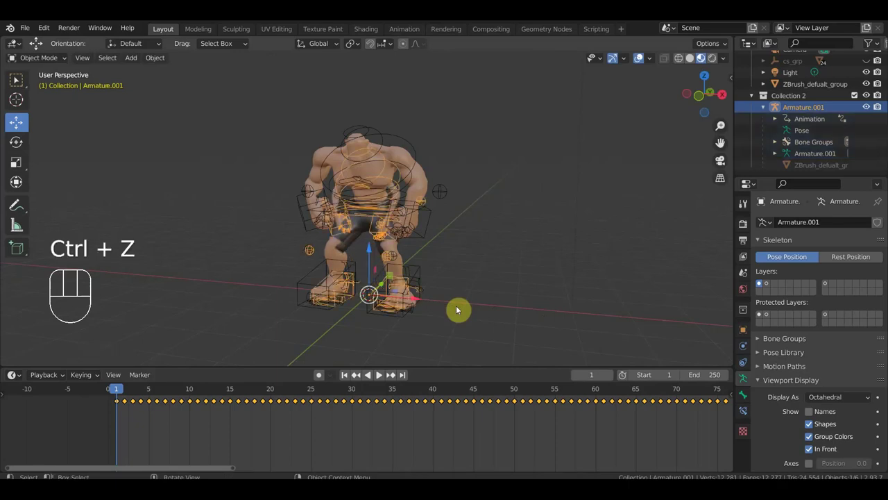
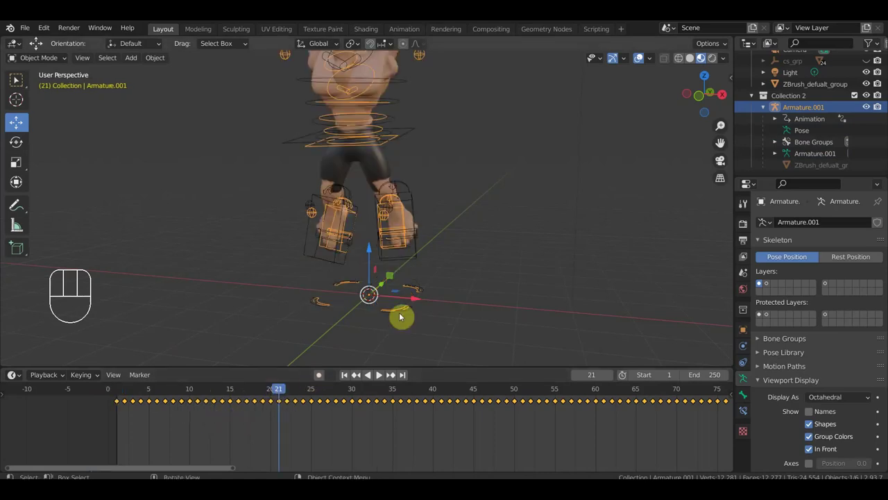
- View the second character at frame 21 and select the control bone on its chest
middle_click(448, 295)
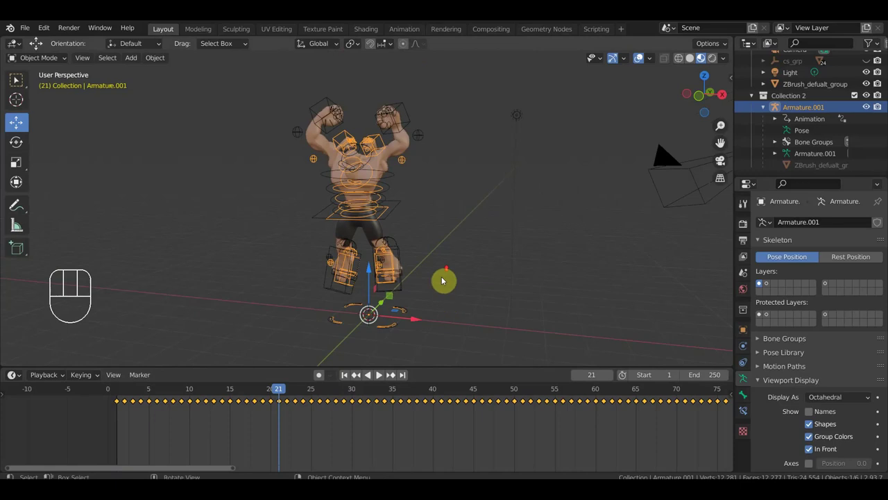
middle_click(468, 271)
middle_click(459, 291)
click(400, 115)
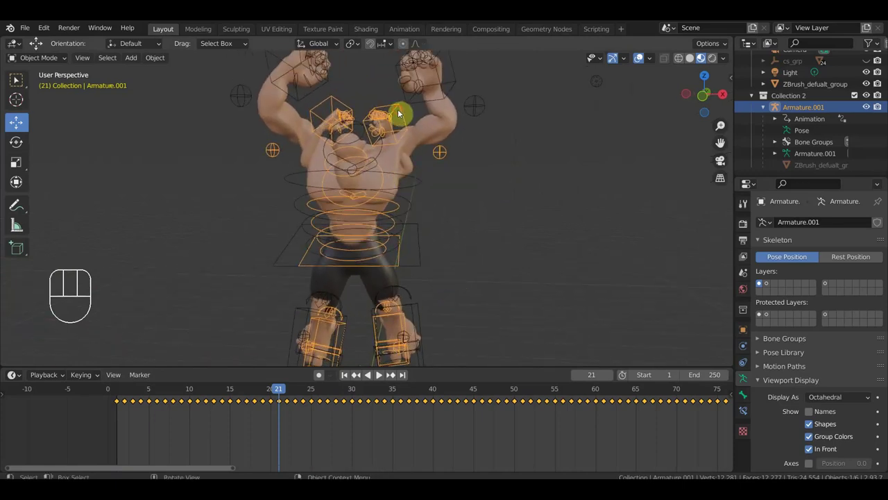
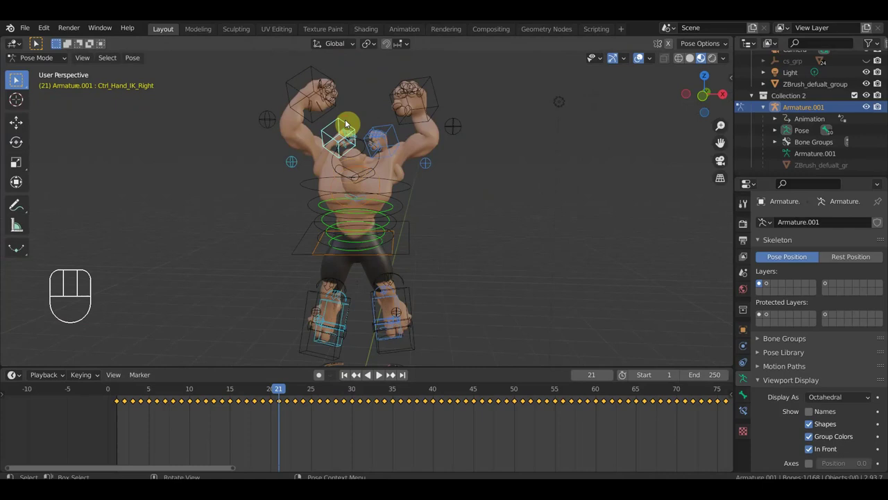
- Move and rotate Ctrl_Hand_IK_Right, then select Ctrl_Hand_IK_Left and move it
key(g)
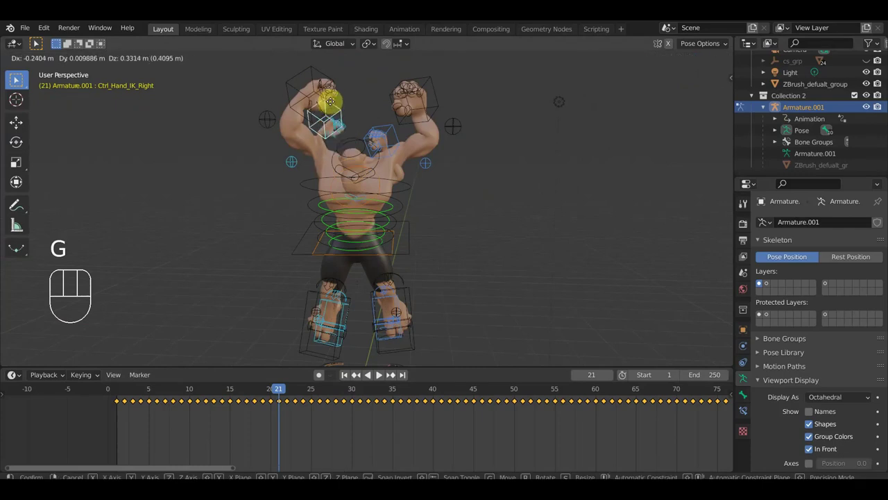
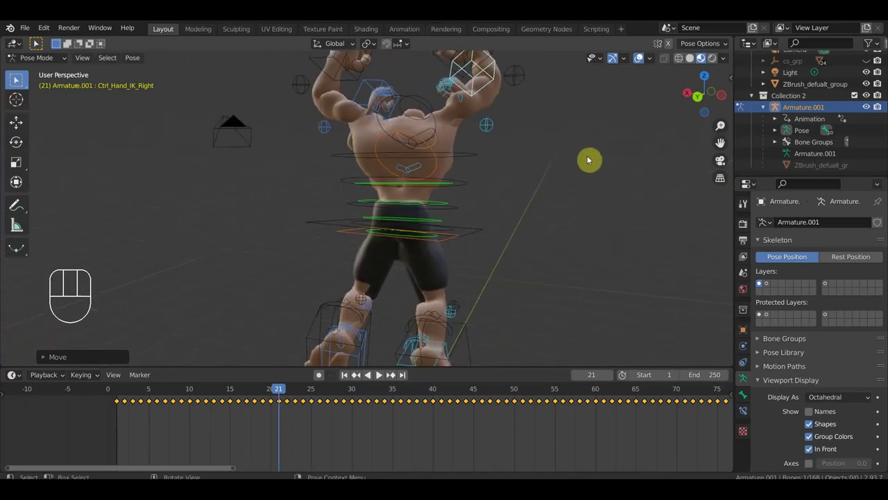
key(r)
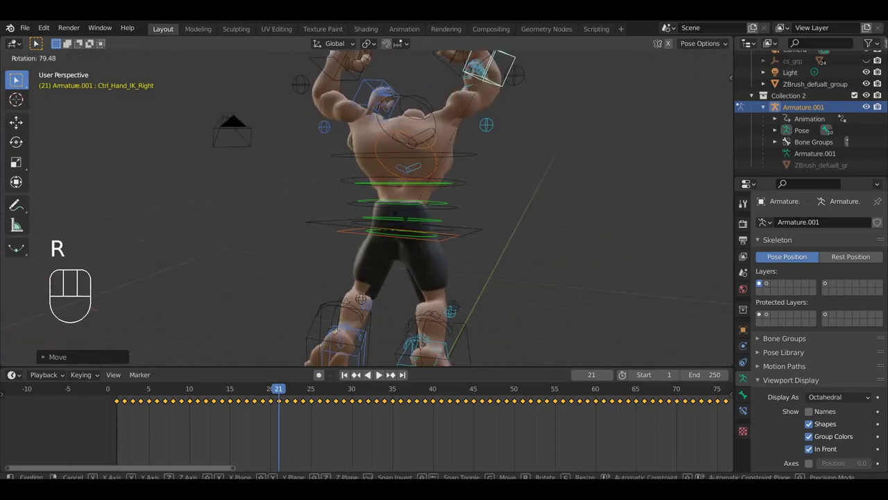
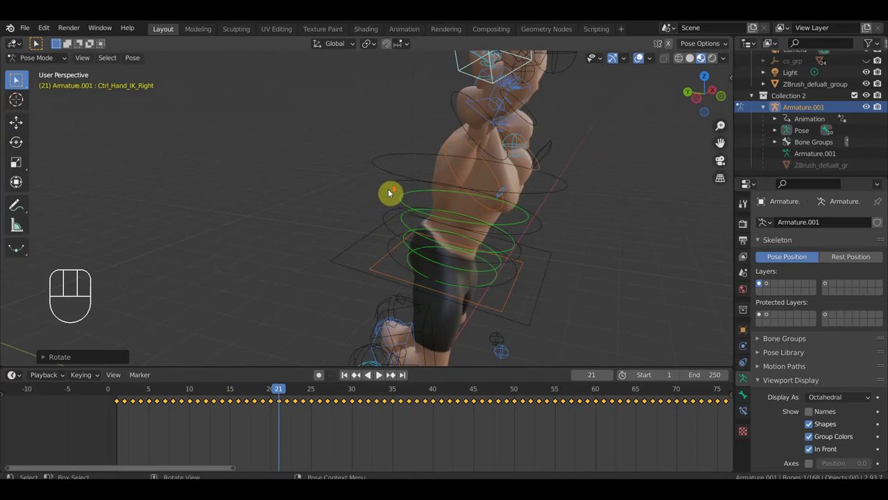
drag(373, 186, 323, 172)
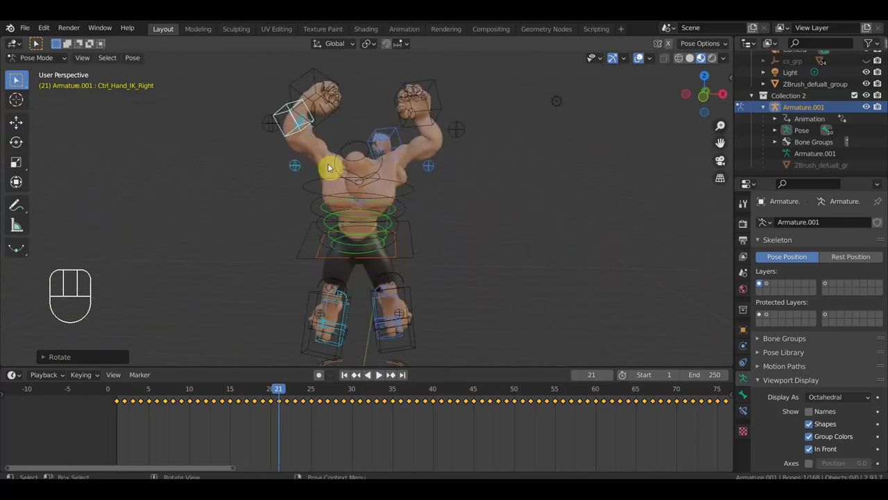
click(408, 113)
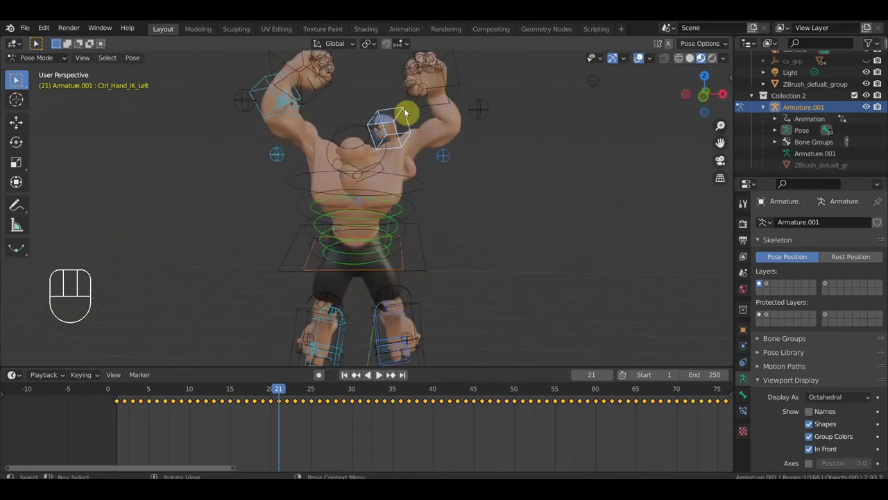
key(g)
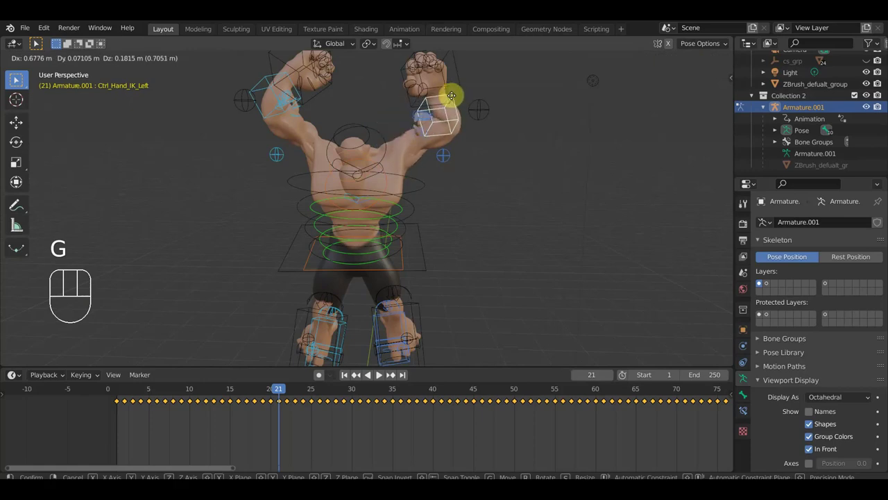
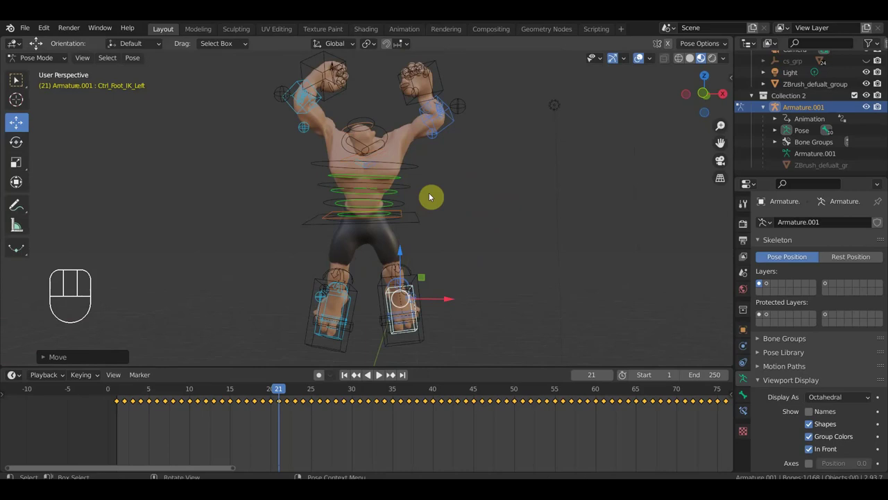
- Select all control bones and insert Location & Rotation keyframes at frame 21
key(a)
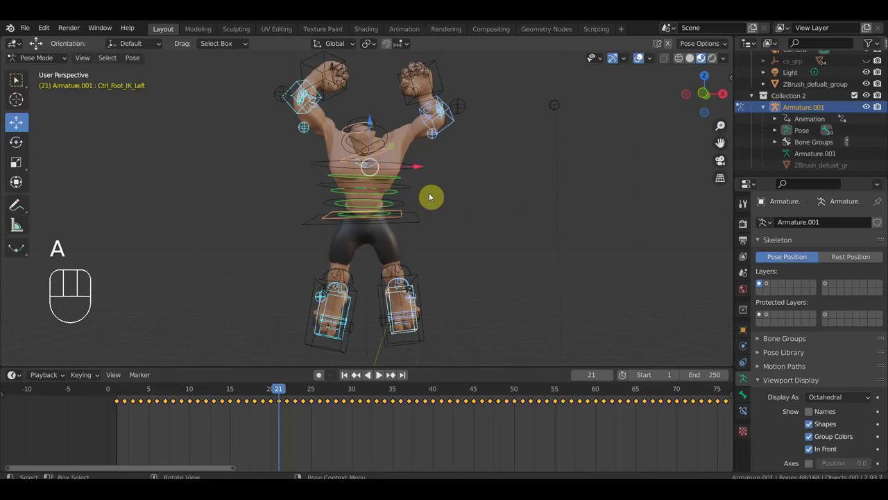
key(i)
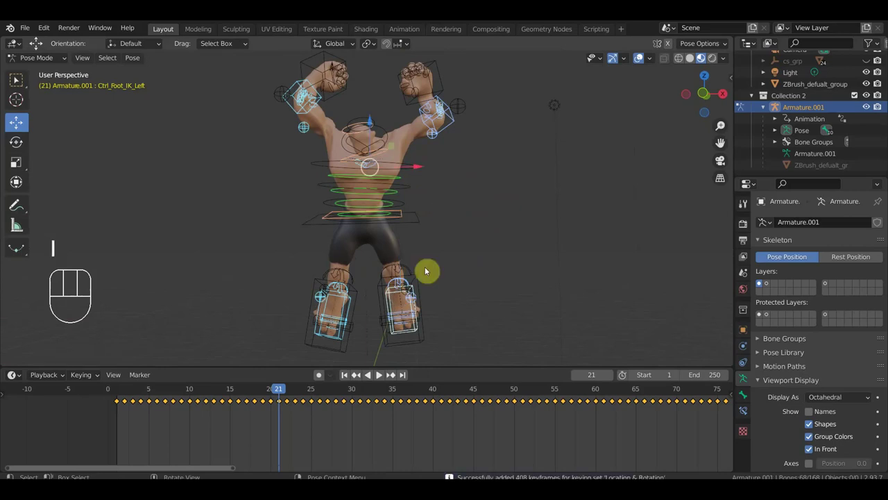
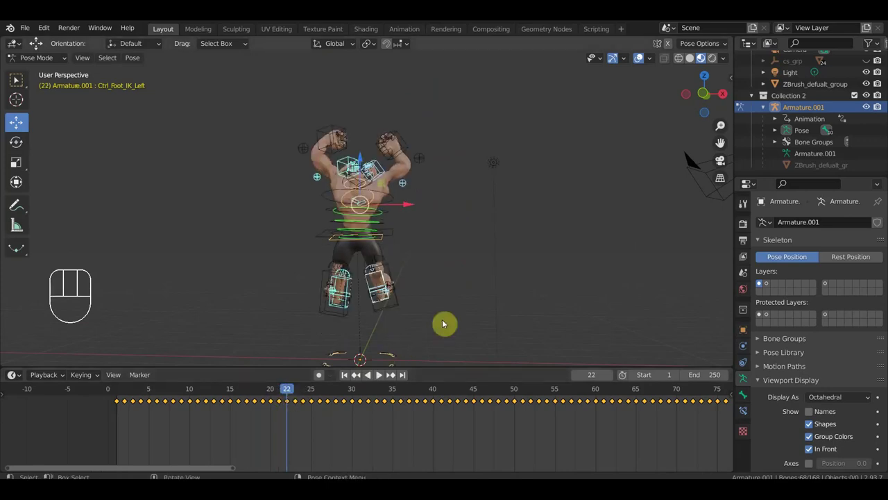
- Select all bones again and scale the selected controls to 0
key(a)
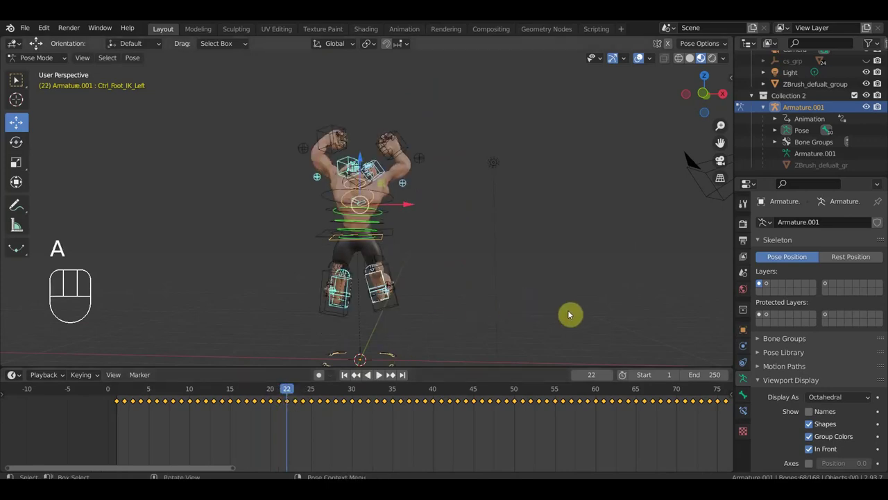
key(s)
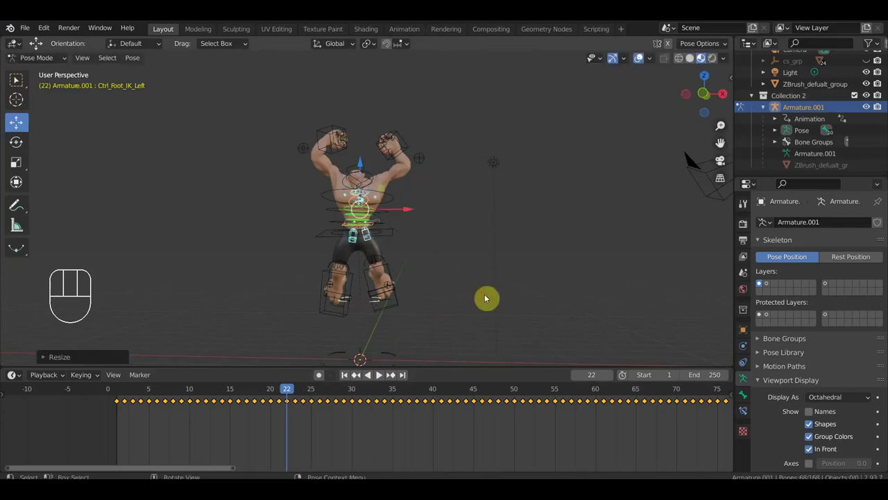
key(s)
key(s)
key(s)
key(KP_0)
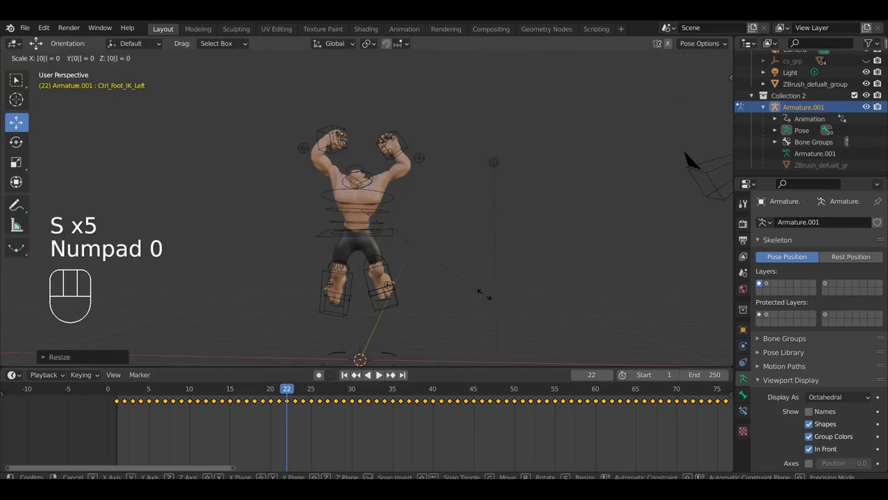
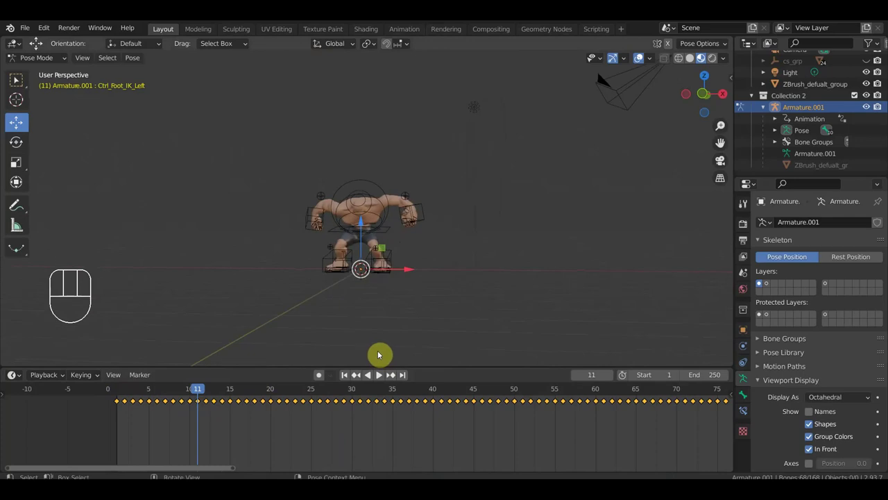
- Undo back through the recent pose edits and jump to the first frame
middle_click(410, 342)
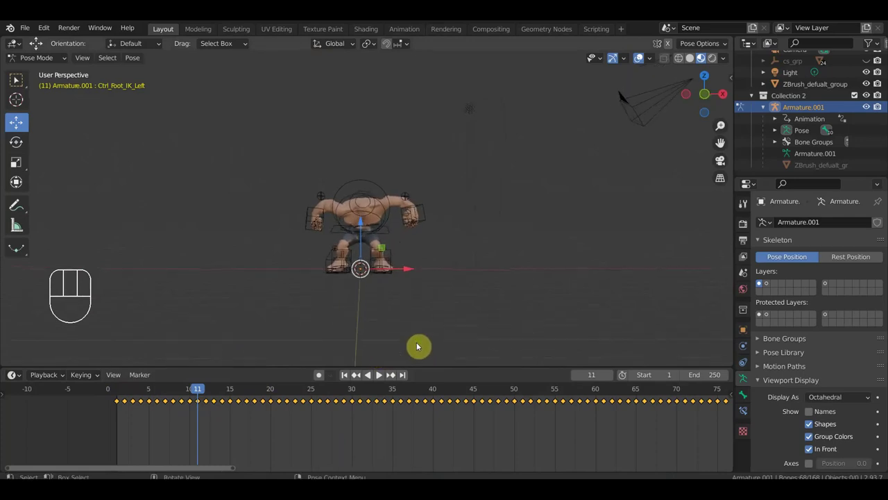
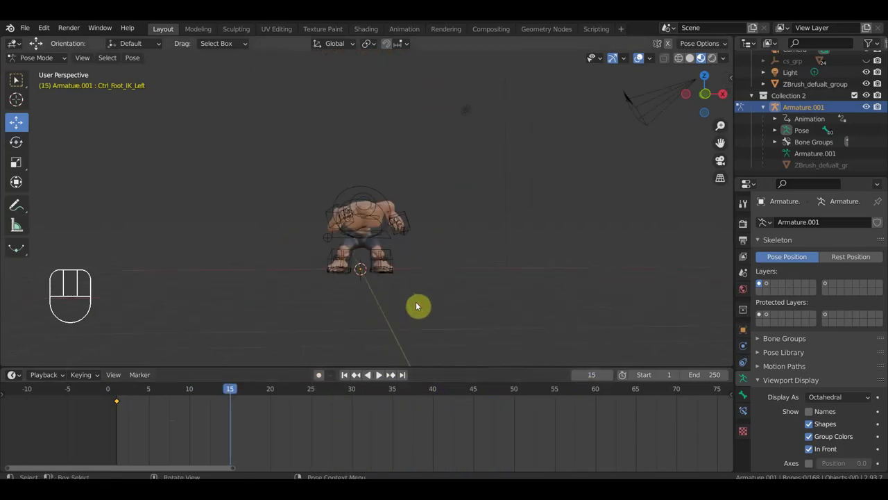
key(ctrl+z)
key(ctrl+z)
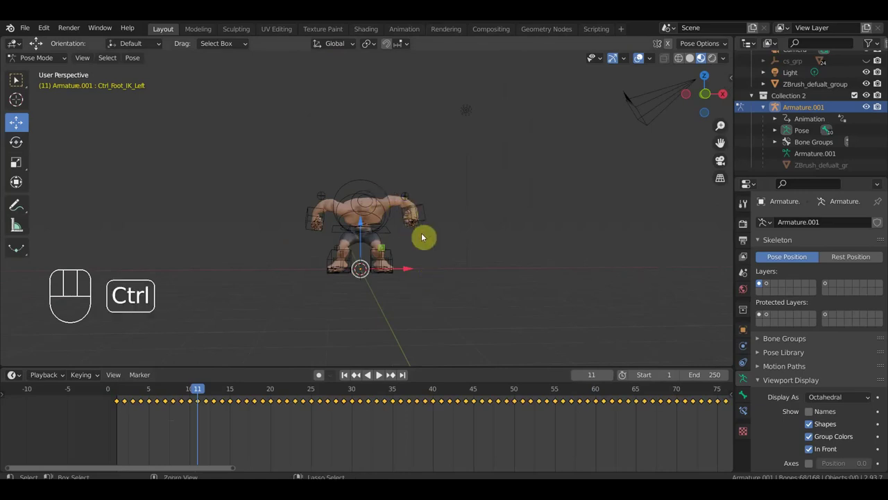
key(ctrl+z)
key(ctrl+z)
key(ctrl+z)
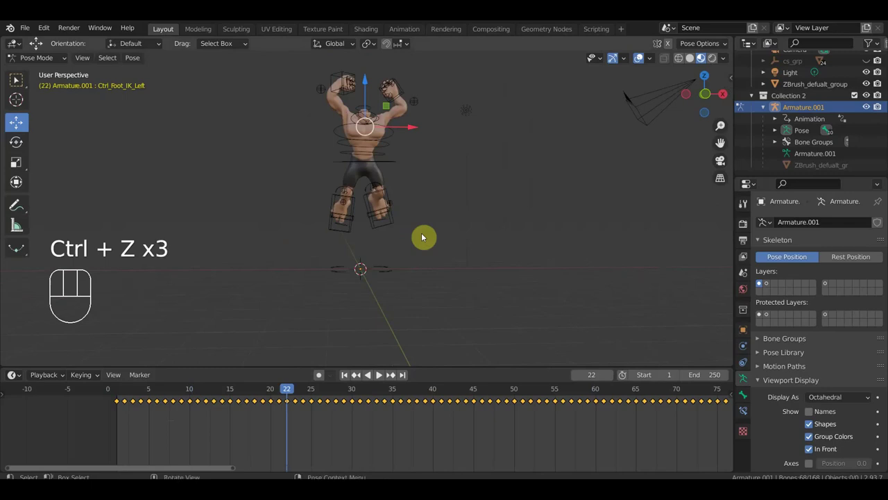
key(ctrl+z)
key(ctrl+z)
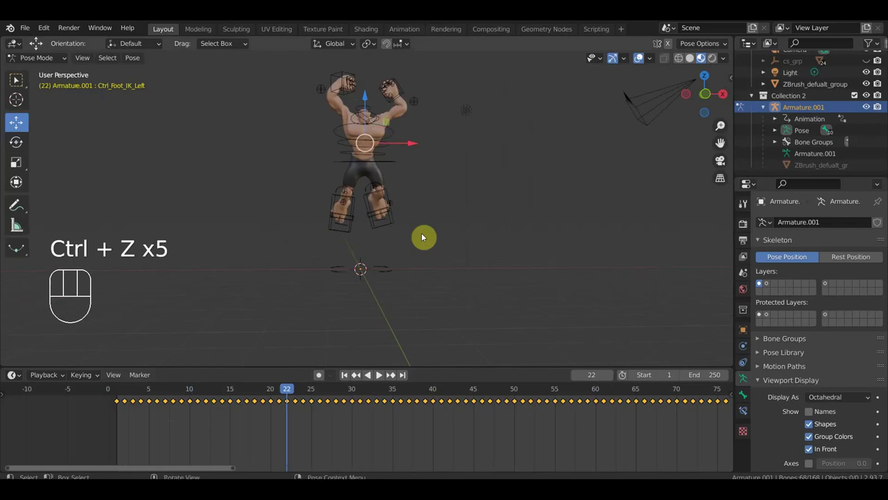
key(ctrl+z)
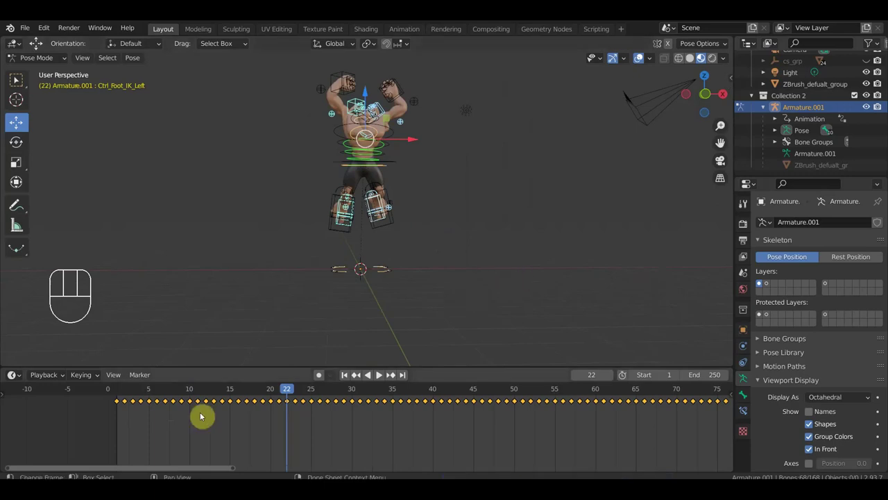
click(121, 395)
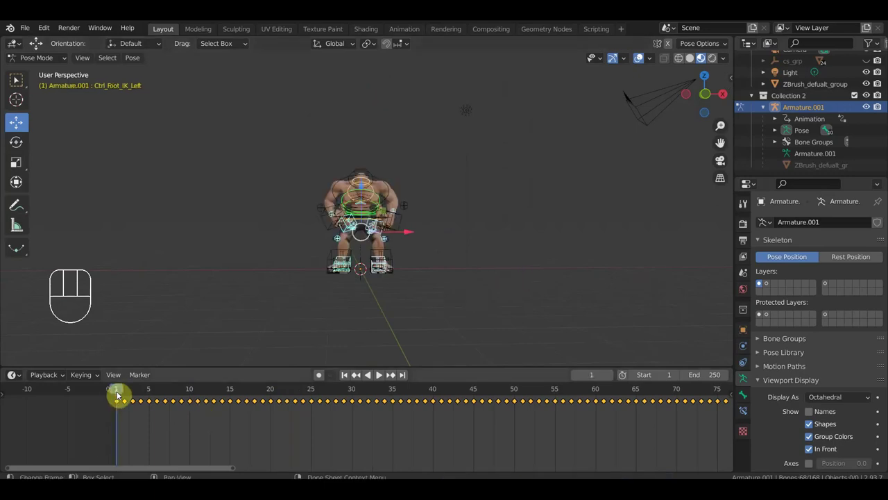
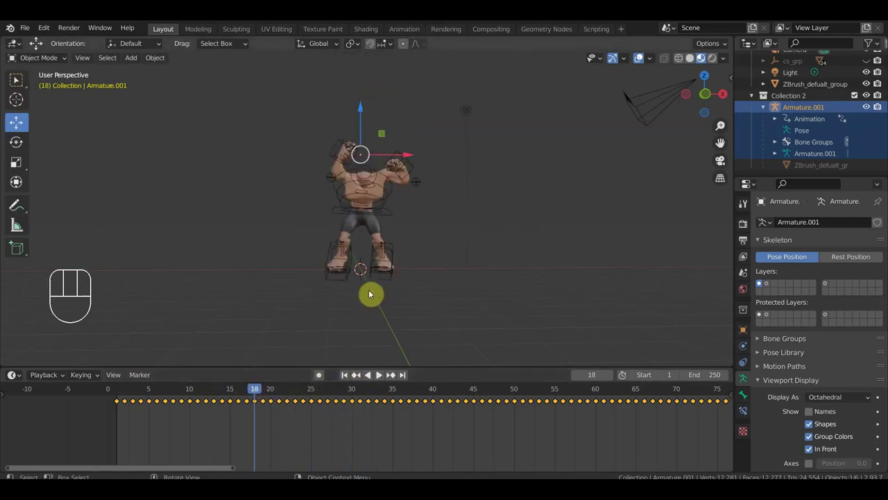
- Insert a Location & Rotation keyframe on the Armature.001 object and bring up the editing mode list
key(i)
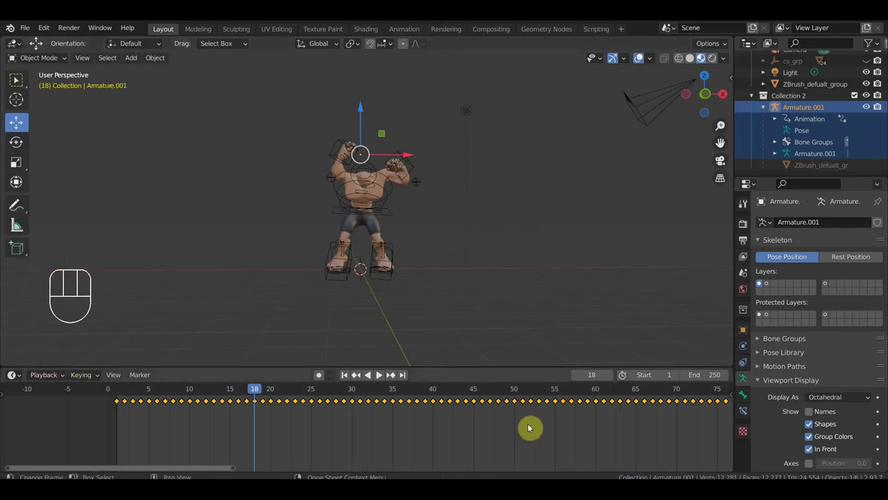
key(i)
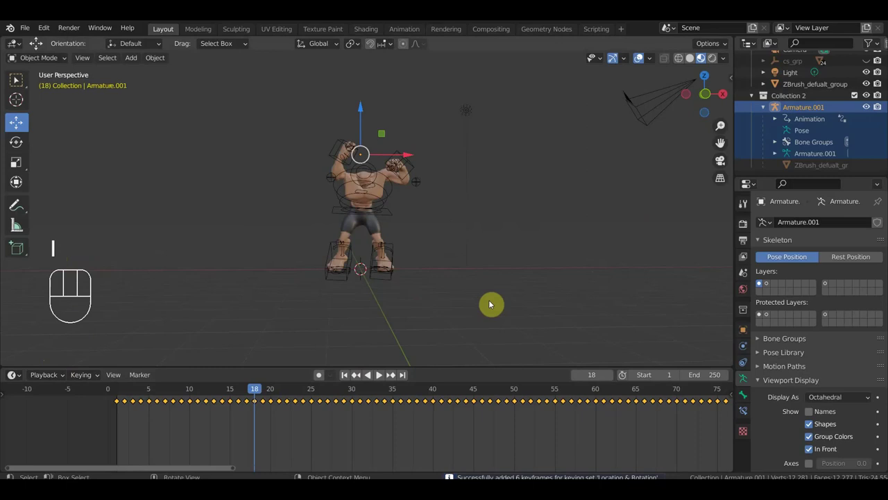
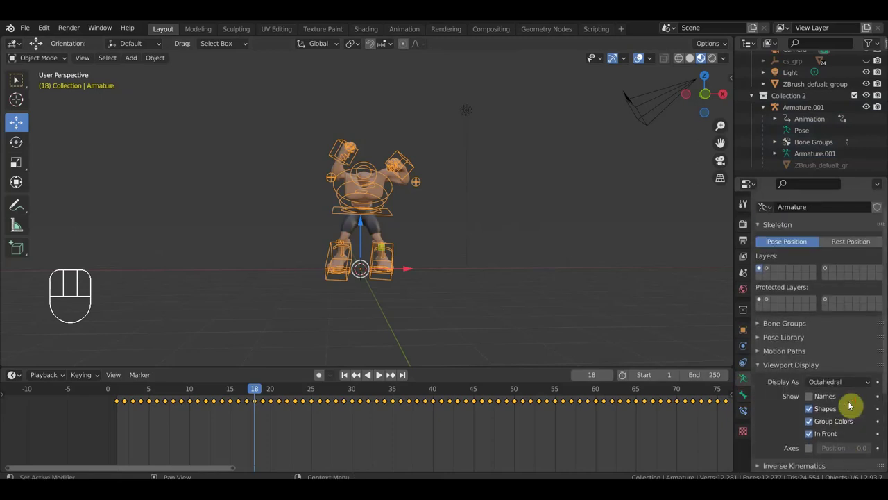
drag(49, 63, 37, 49)
drag(30, 34, 466, 272)
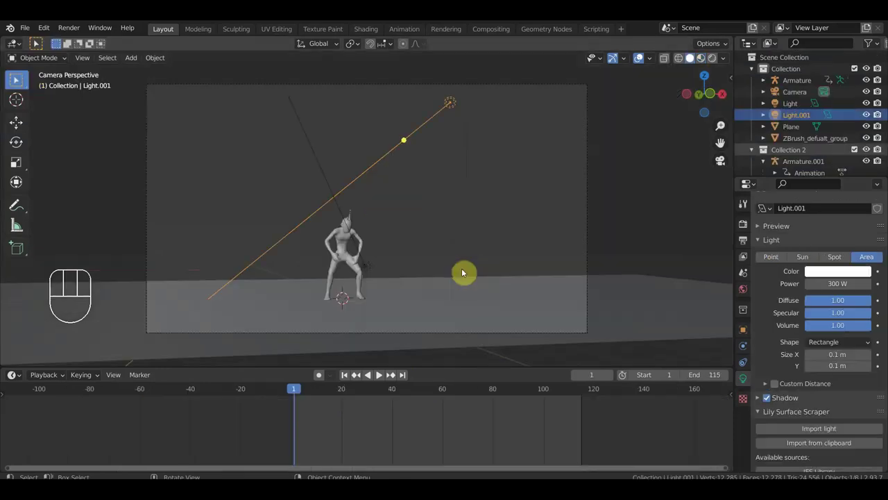
- Step to frame 22, leave the camera view and select the grey character's Armature
key(space)
key(space)
drag(412, 393, 350, 385)
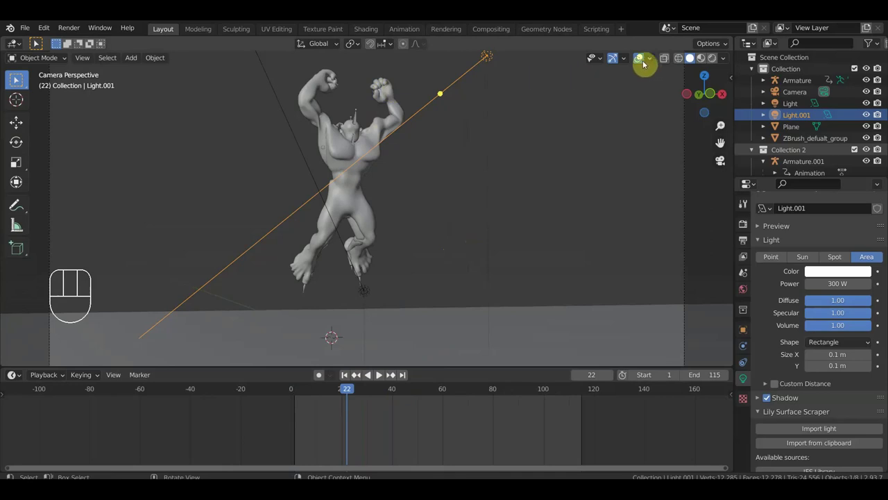
drag(425, 154, 415, 163)
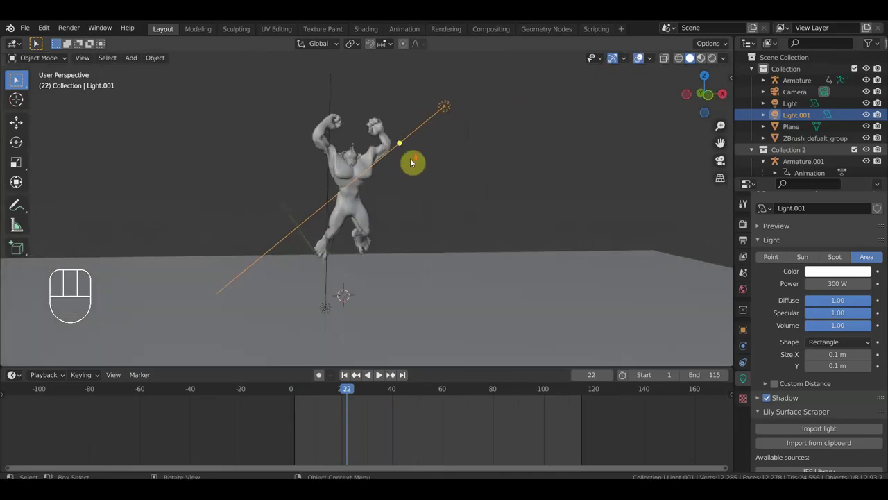
click(352, 115)
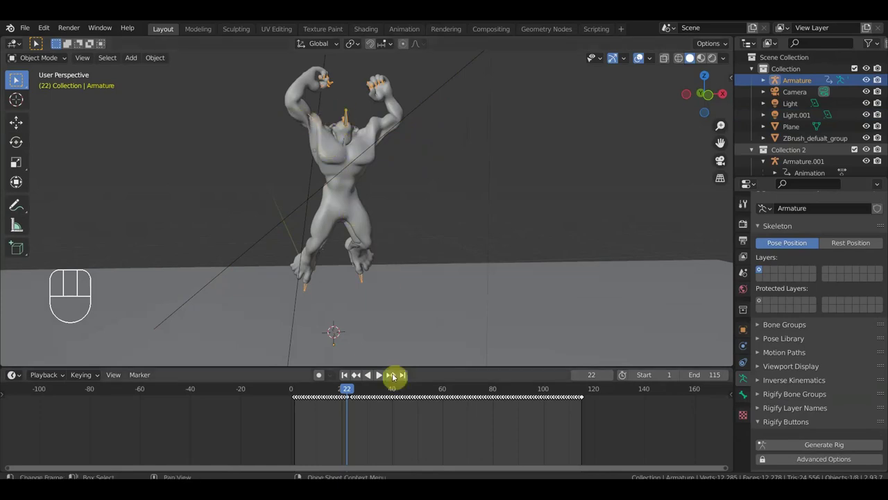
- Stop the armature's playing animation and frame the character in the viewport
middle_click(331, 419)
drag(342, 391, 315, 408)
key(space)
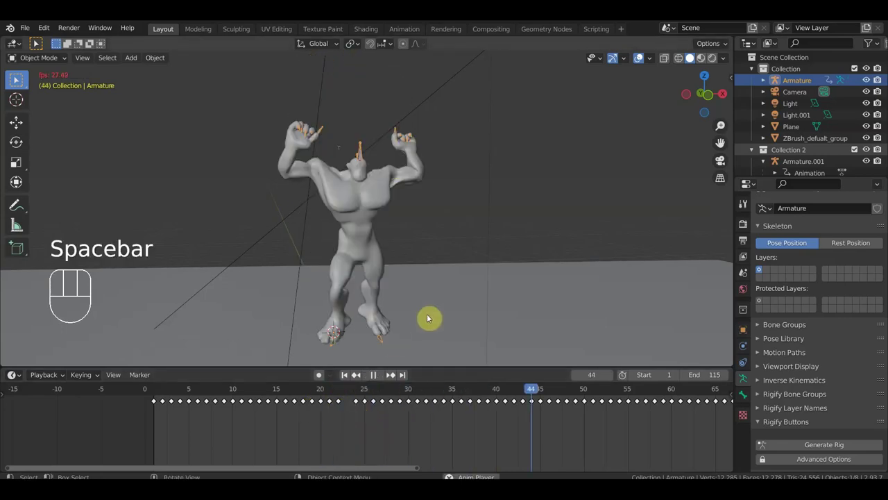
key(space)
drag(442, 283, 442, 267)
drag(465, 267, 451, 271)
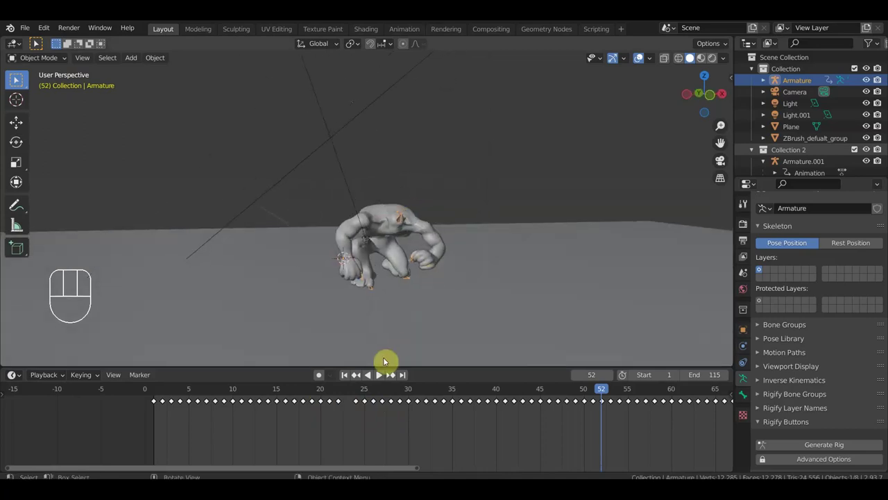
- Scrub the Dope Sheet to frames 22 and 24 to see the character's jump
click(331, 392)
key(space)
key(space)
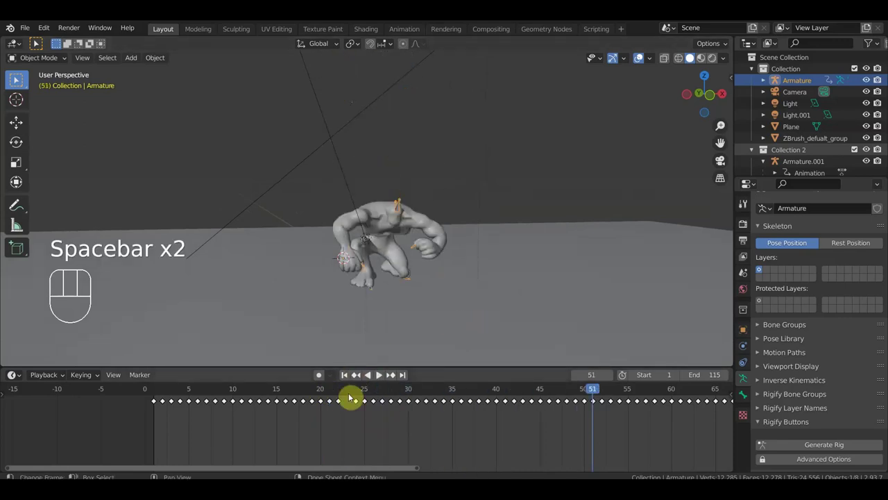
click(338, 396)
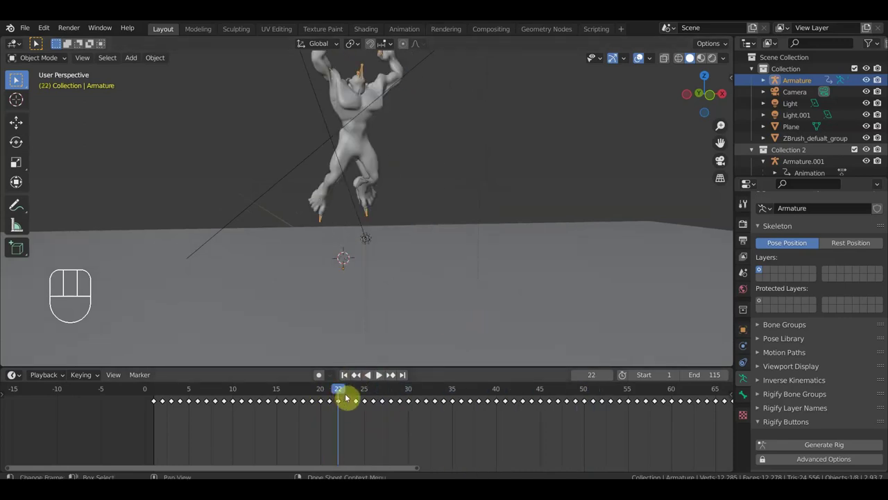
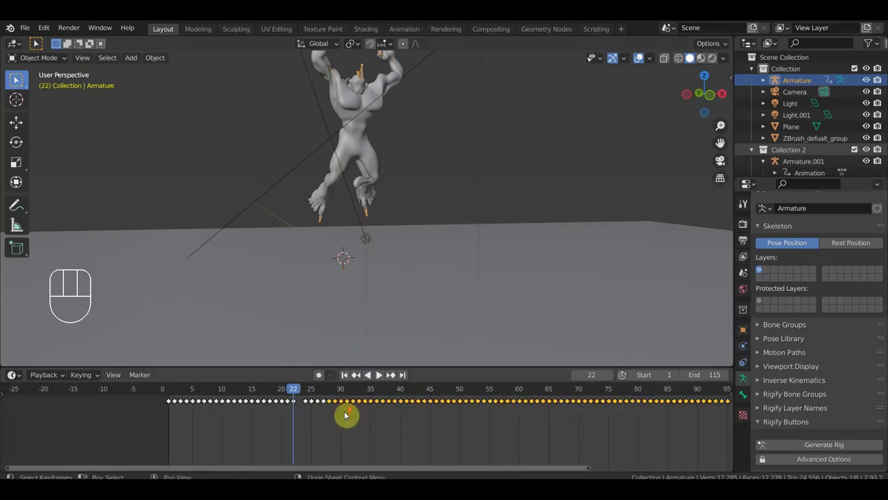
drag(283, 389, 295, 408)
click(300, 418)
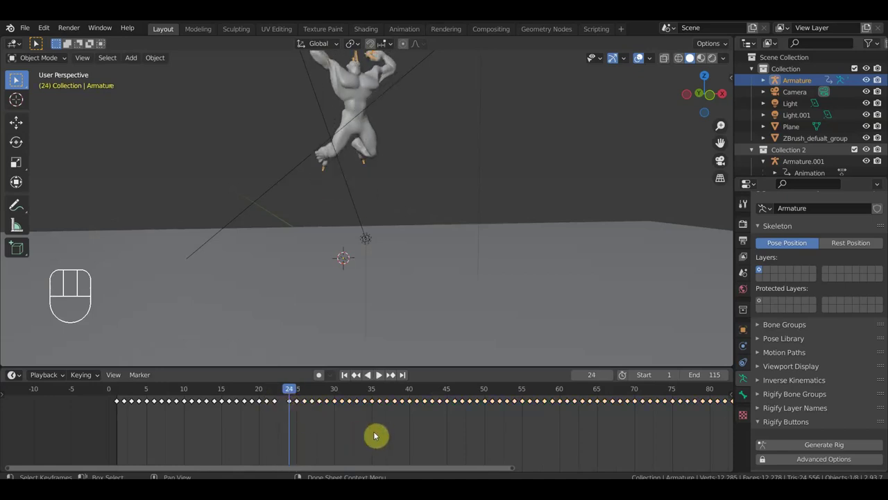
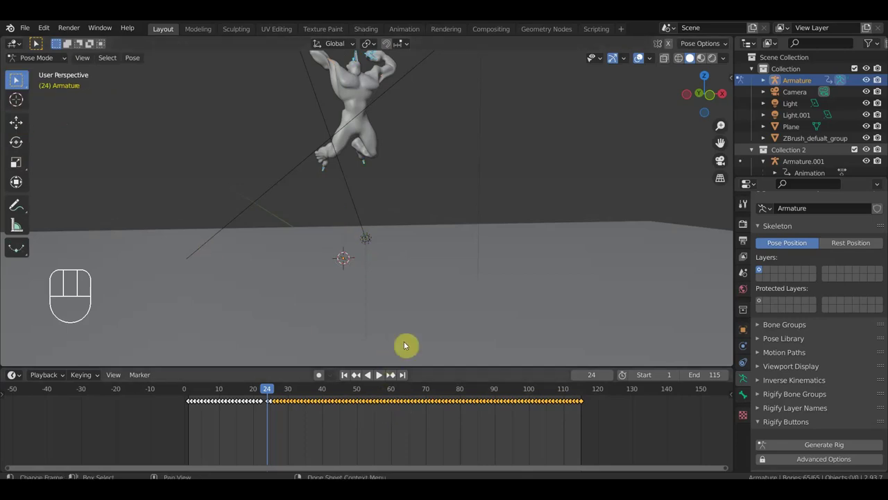
- Select all baked keyframes and nudge them along the timeline, playhead staying at frame 24
key(g)
click(373, 440)
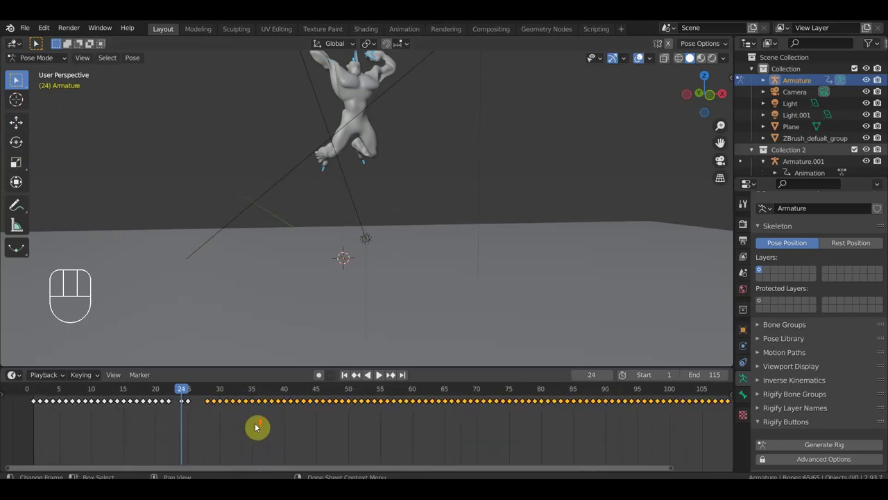
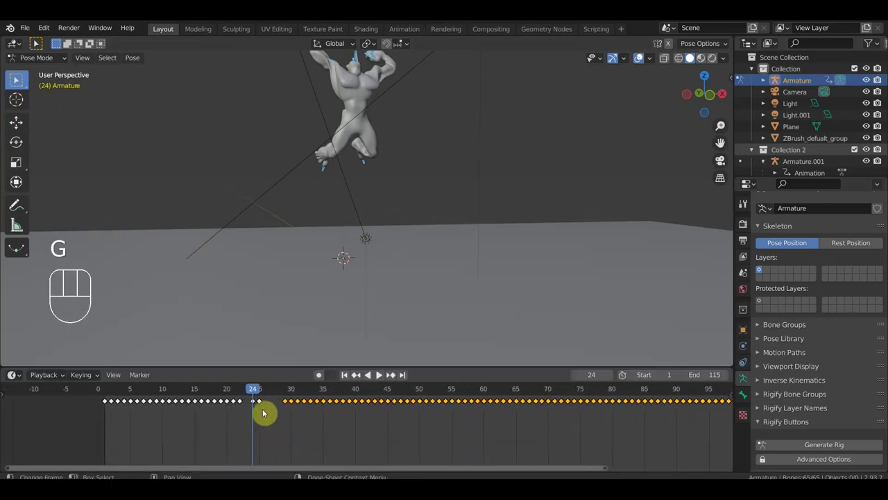
drag(279, 420, 248, 399)
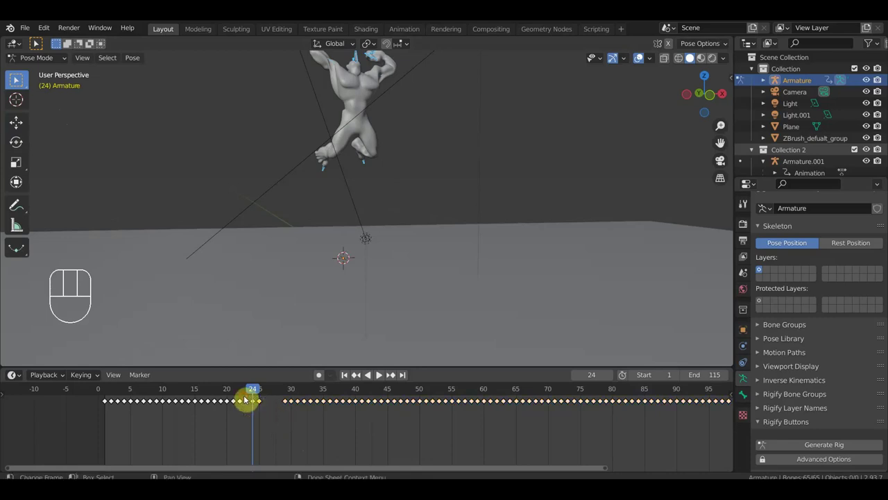
key(a)
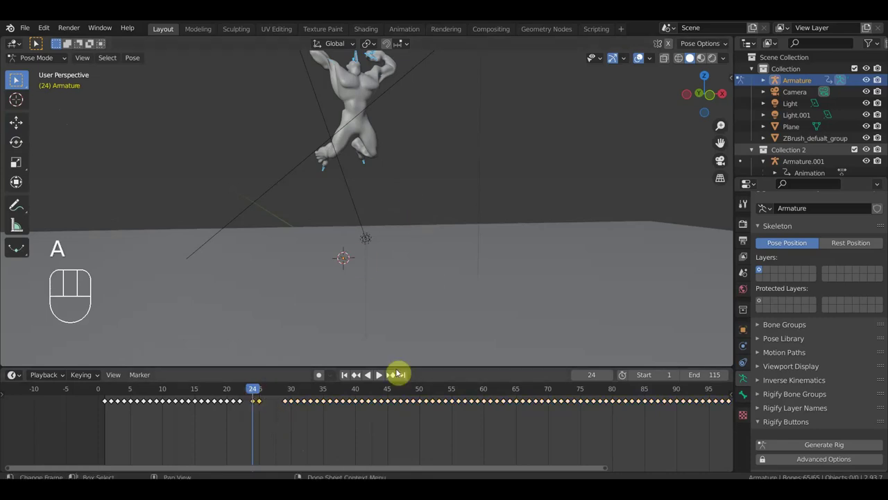
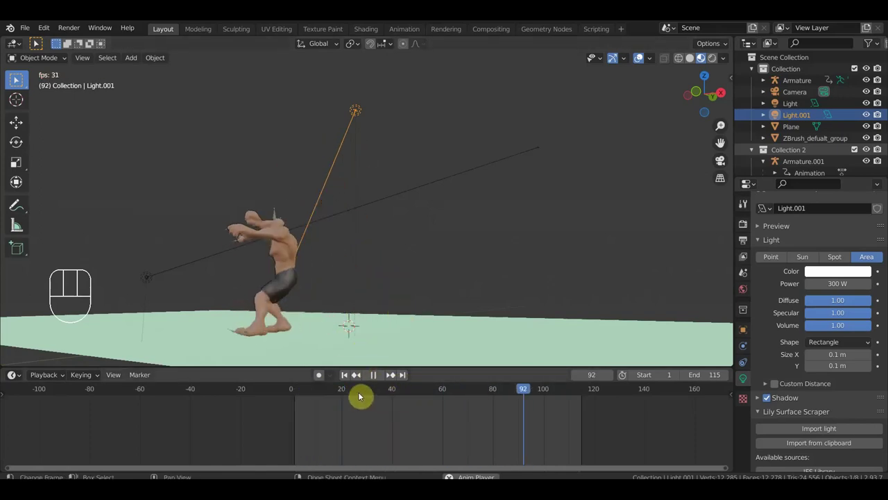
- Stop playback, face the character front-on and select its mesh
key(space)
drag(498, 231, 524, 199)
drag(517, 219, 514, 235)
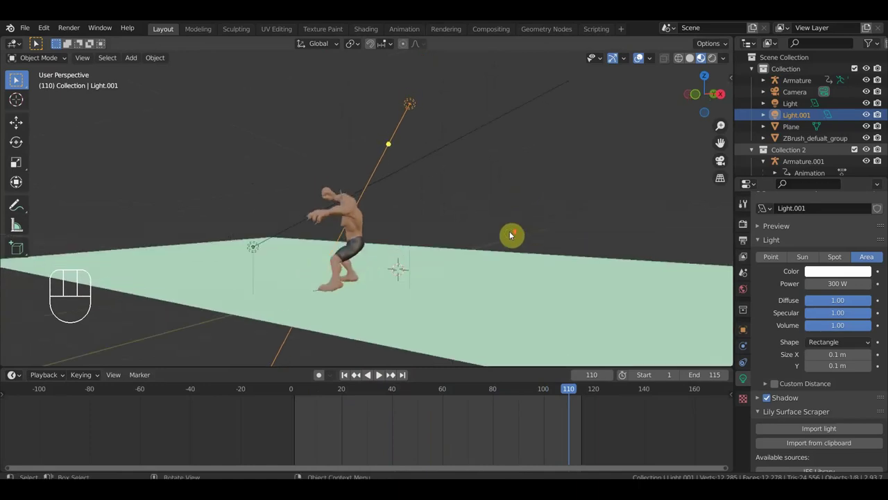
drag(518, 208, 522, 183)
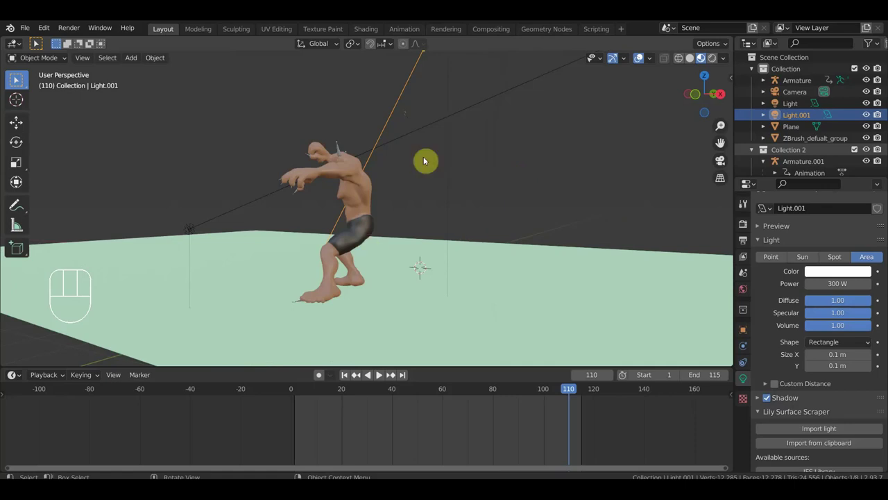
drag(380, 193, 435, 193)
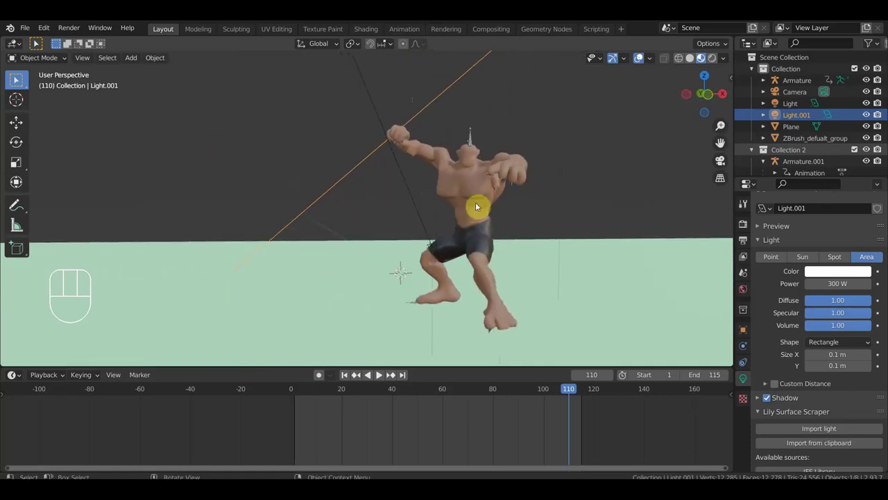
click(482, 198)
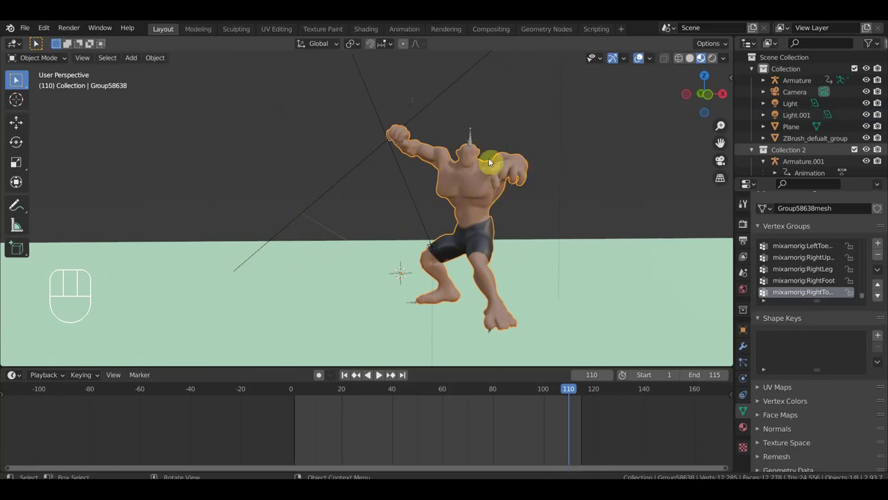
- Inspect the mesh's Armature modifier in Modifier Properties, then begin a new General file
drag(488, 152, 472, 147)
drag(477, 148, 513, 146)
click(508, 141)
click(513, 194)
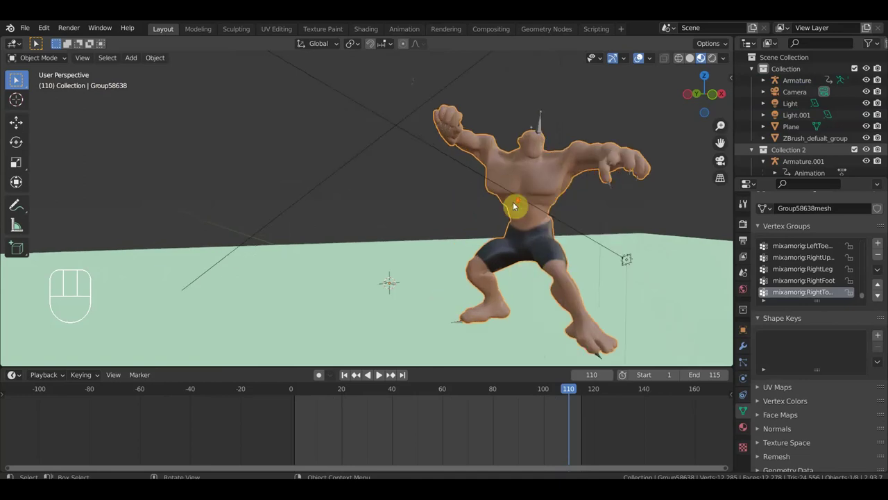
drag(513, 206, 772, 323)
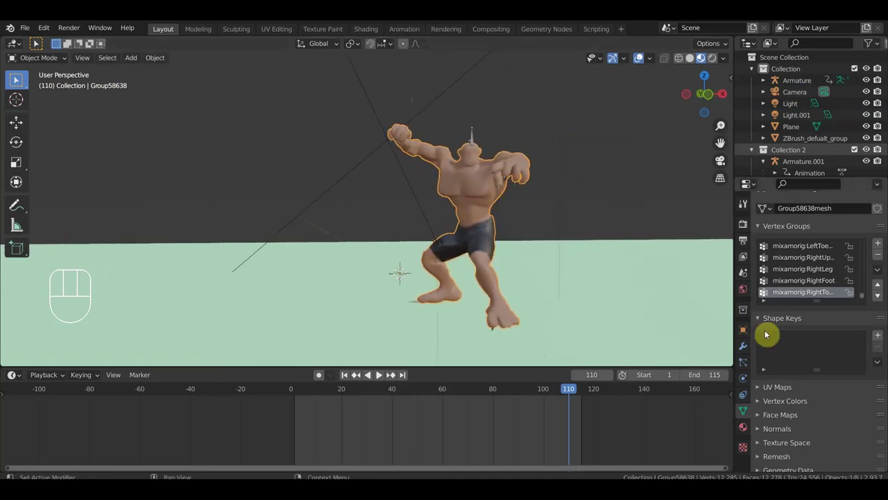
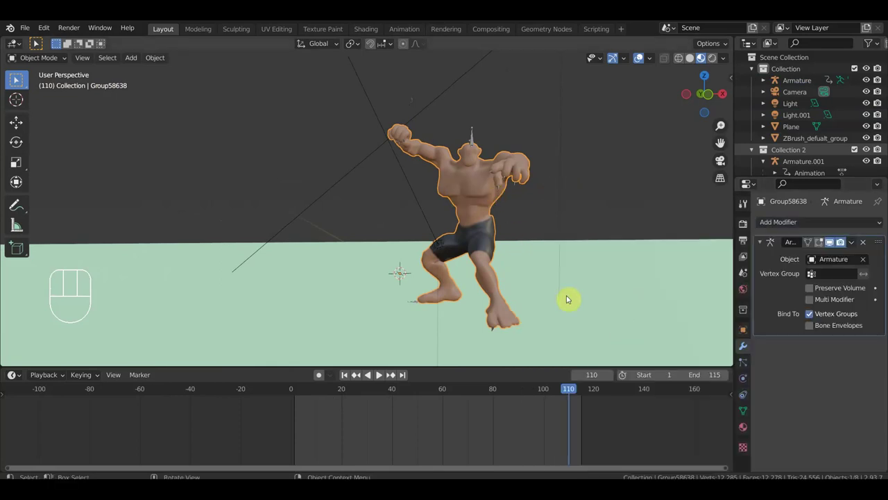
drag(565, 244, 608, 238)
drag(629, 237, 509, 231)
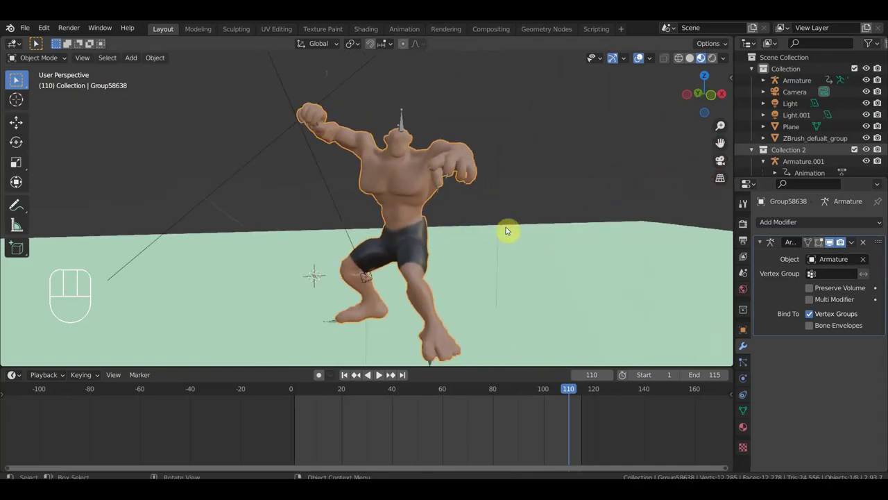
drag(540, 228, 554, 198)
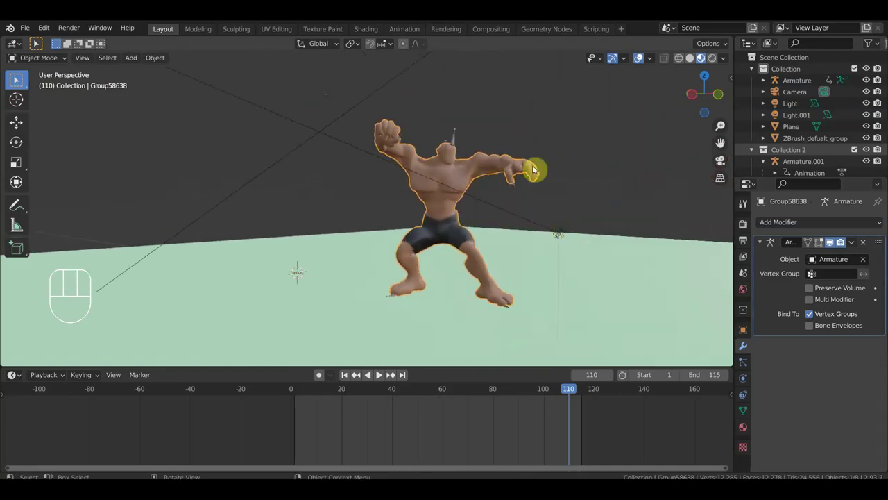
drag(30, 34, 406, 268)
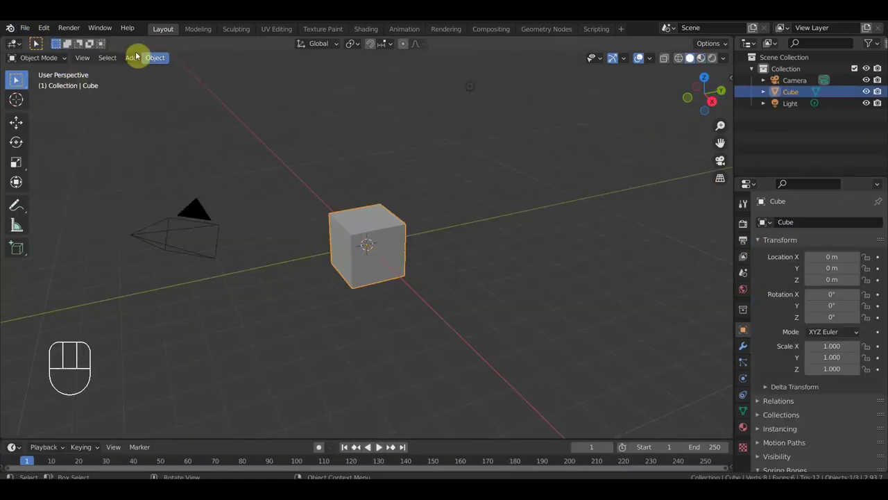
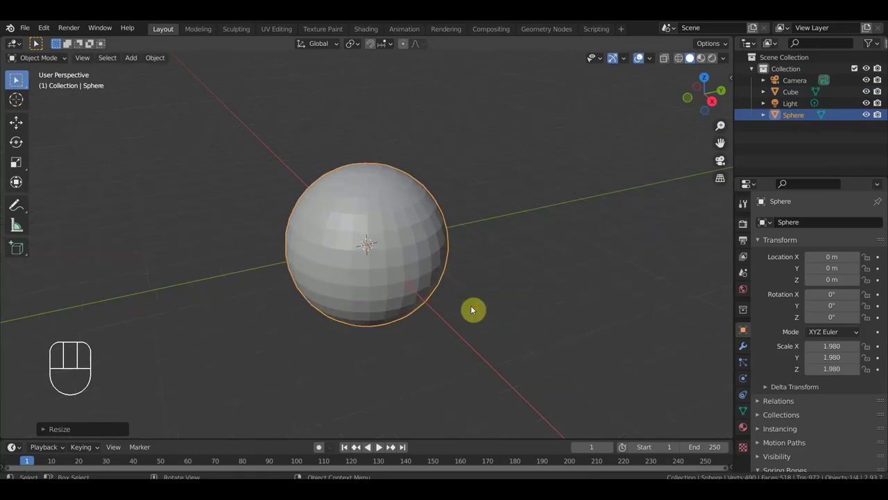
- Discard changes, select the default Cube and delete the added sphere
click(795, 93)
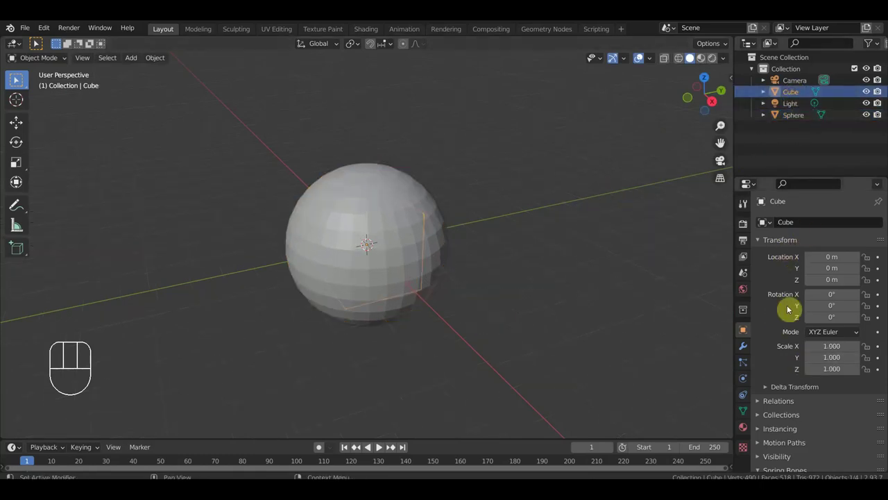
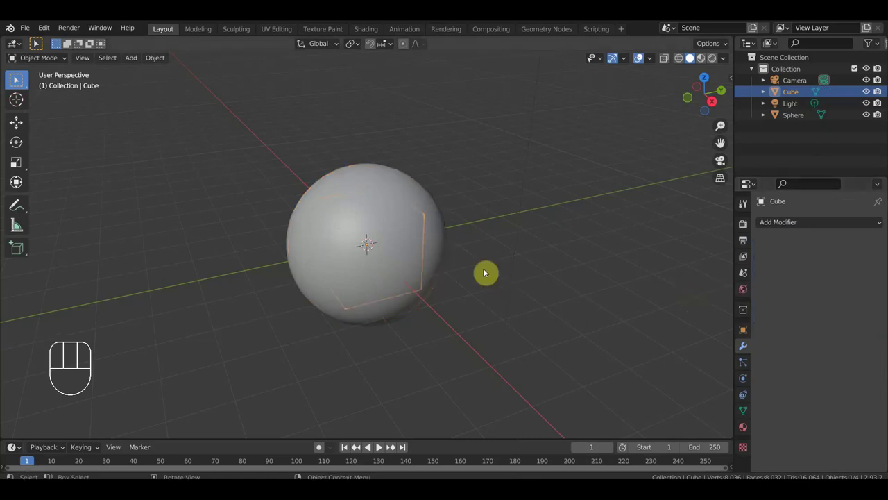
drag(511, 266, 542, 256)
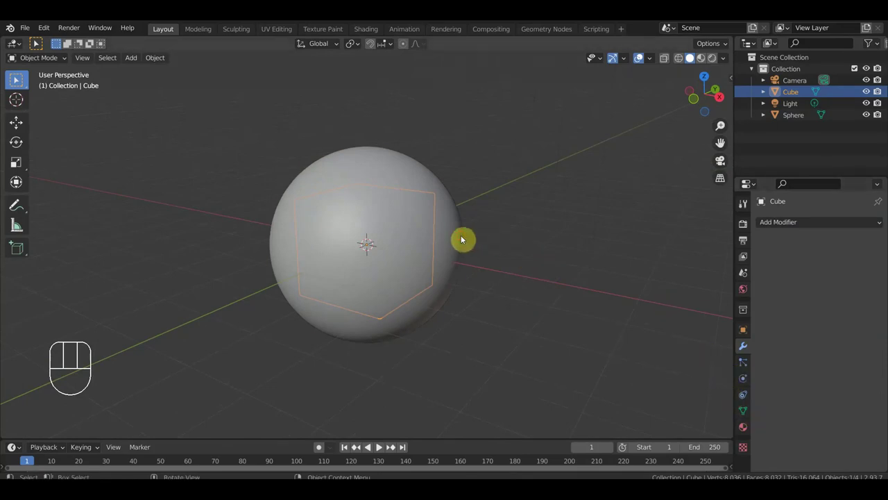
key(Delete)
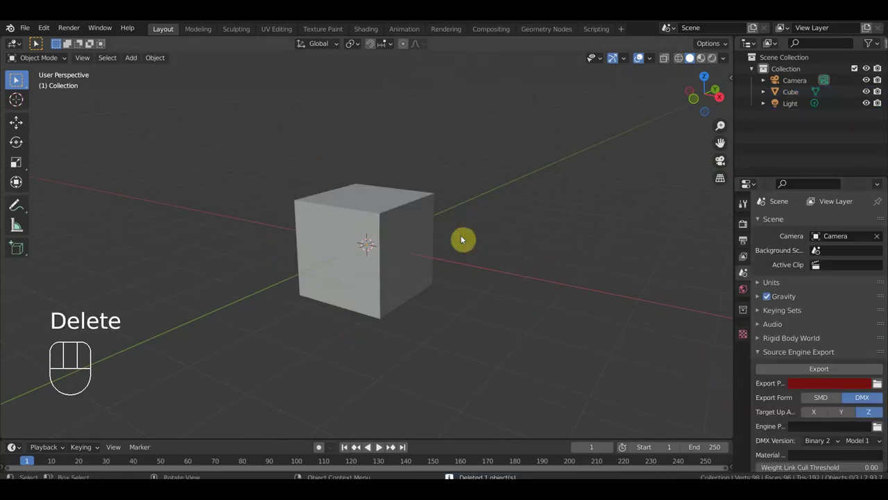